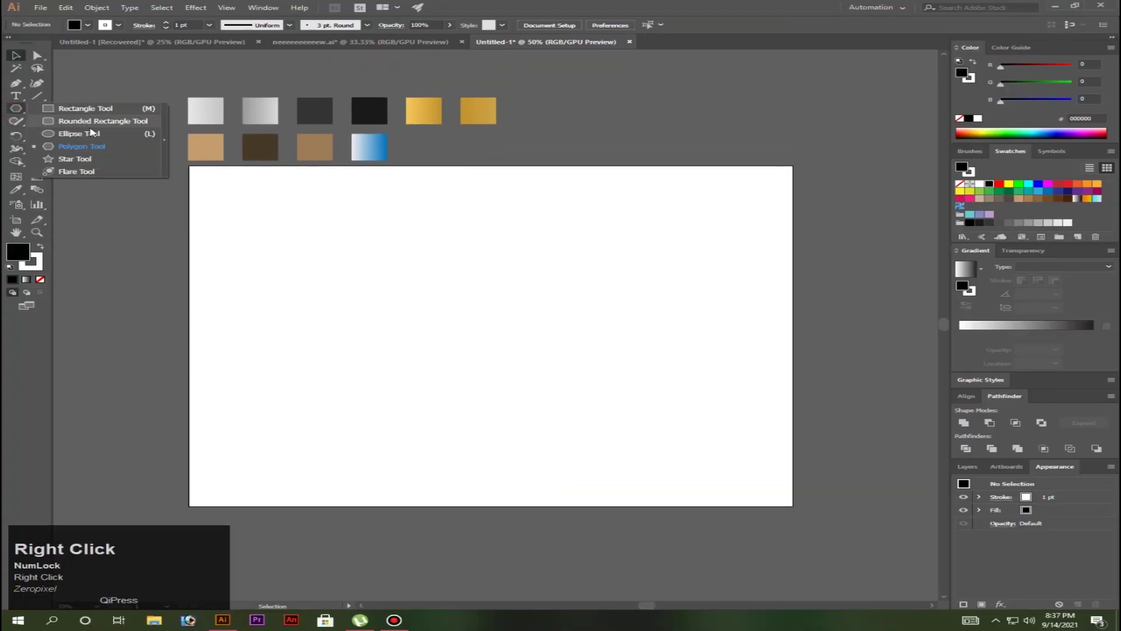
Switch to the basic shape tool to begin drawing the Kaaba walls
click(99, 147)
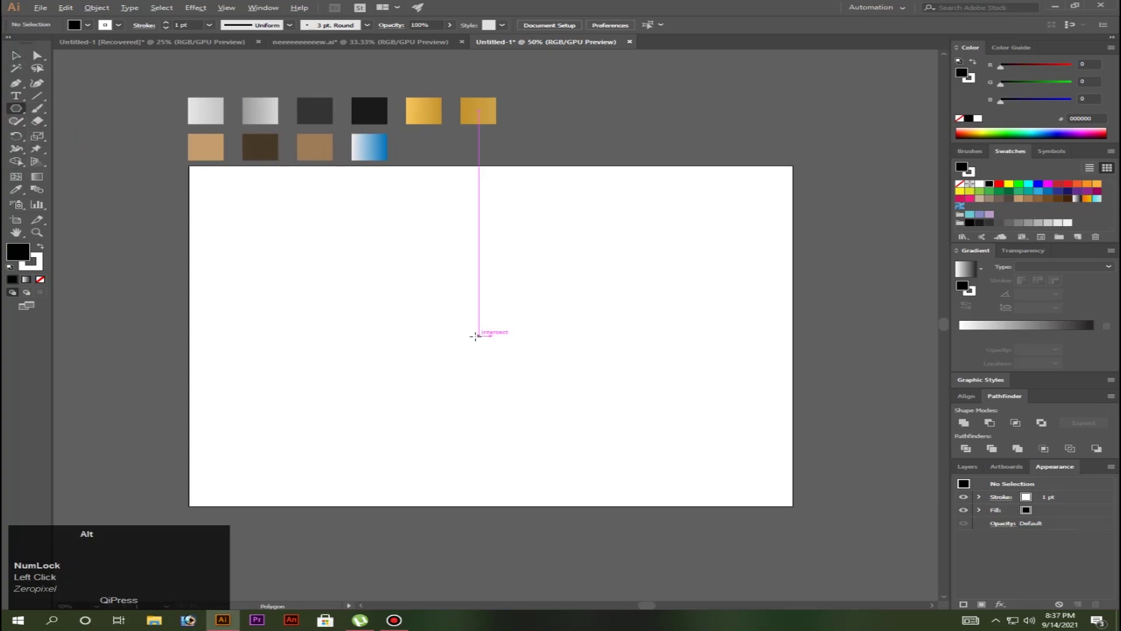
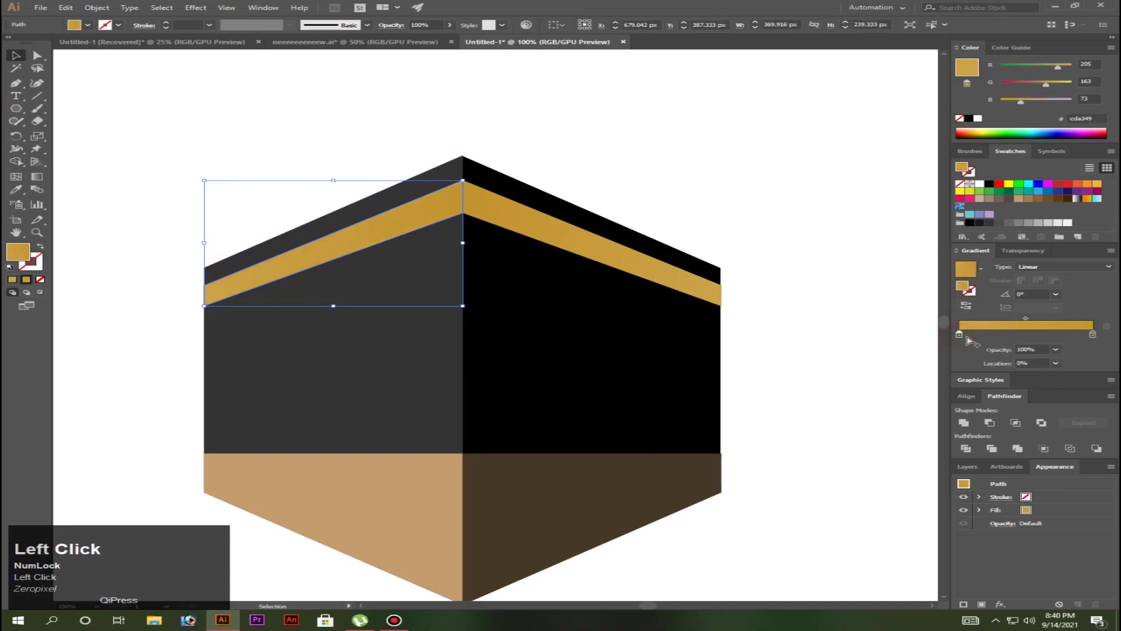
Switch to the Pen tool to draw the lower gold band and its dark dividers
scroll(up, 3)
click(21, 88)
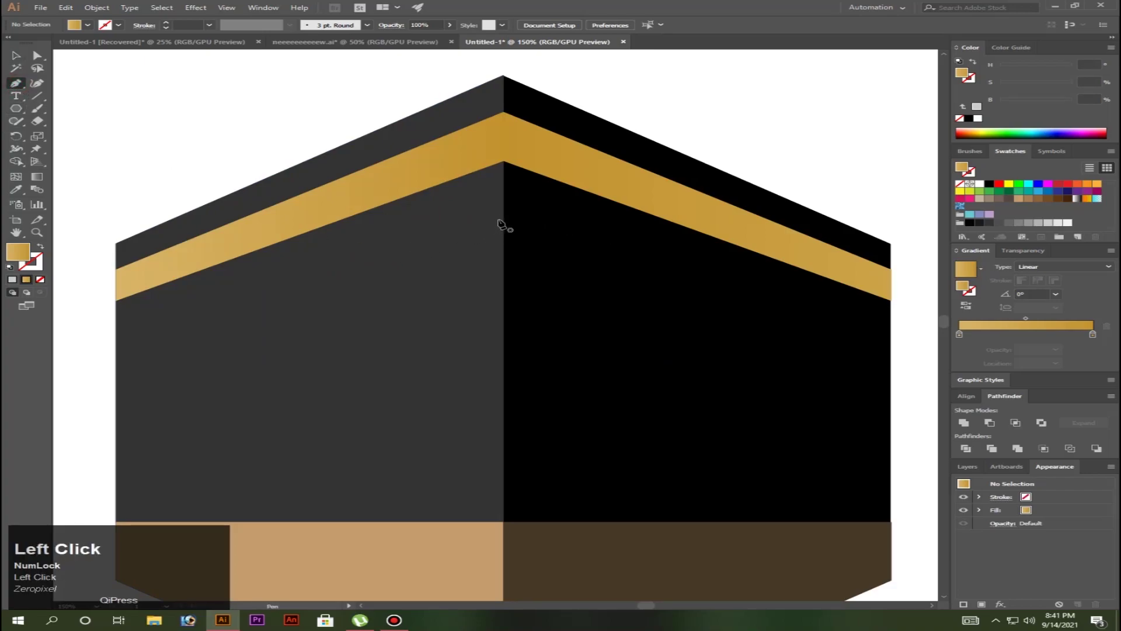
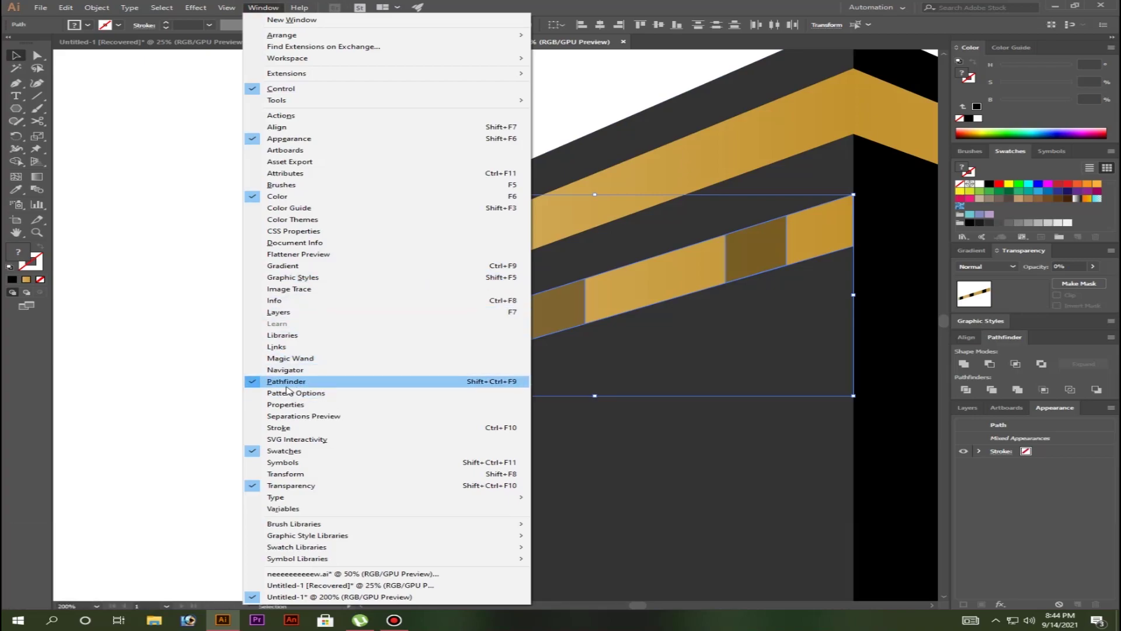
Use Pathfinder Minus Front to cut the dark pieces out of the lower gold band
click(925, 364)
click(667, 283)
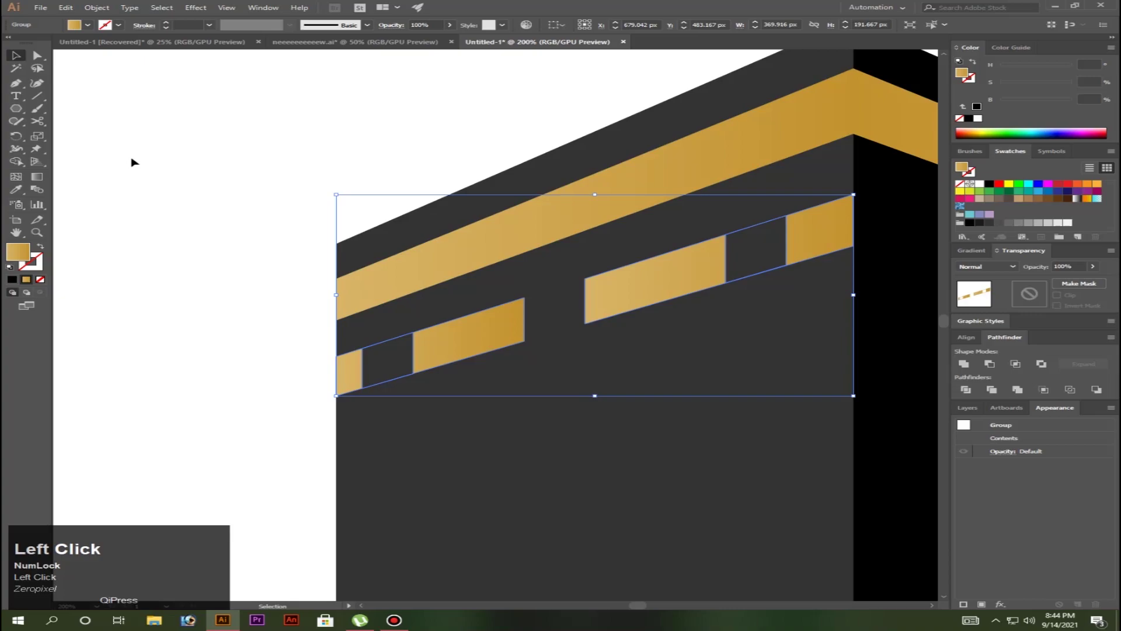
scroll(up, 3)
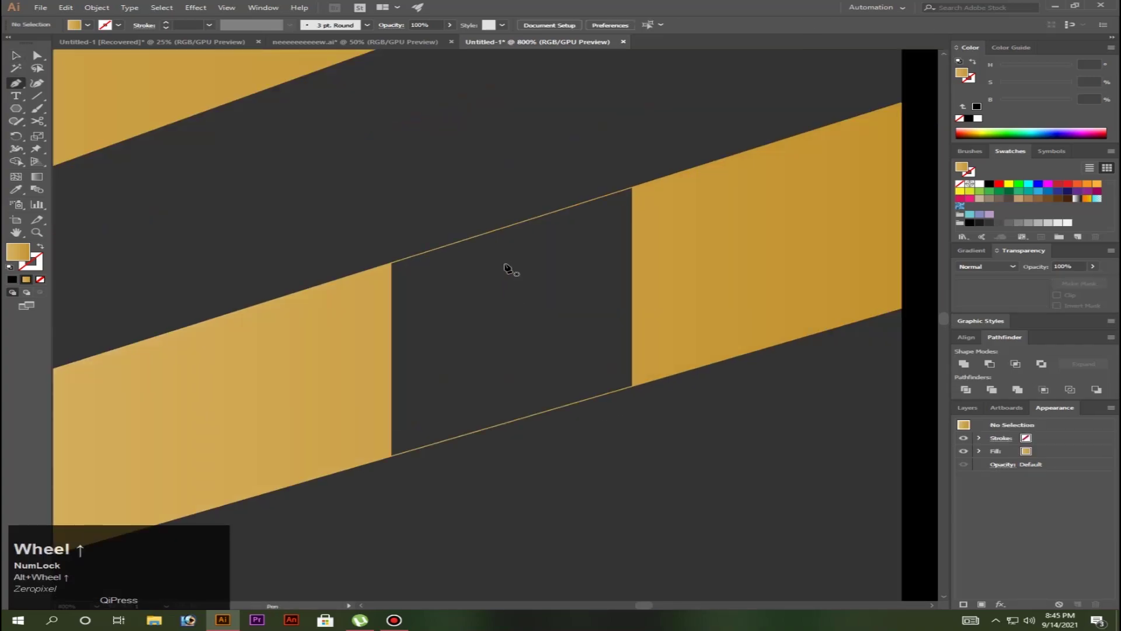
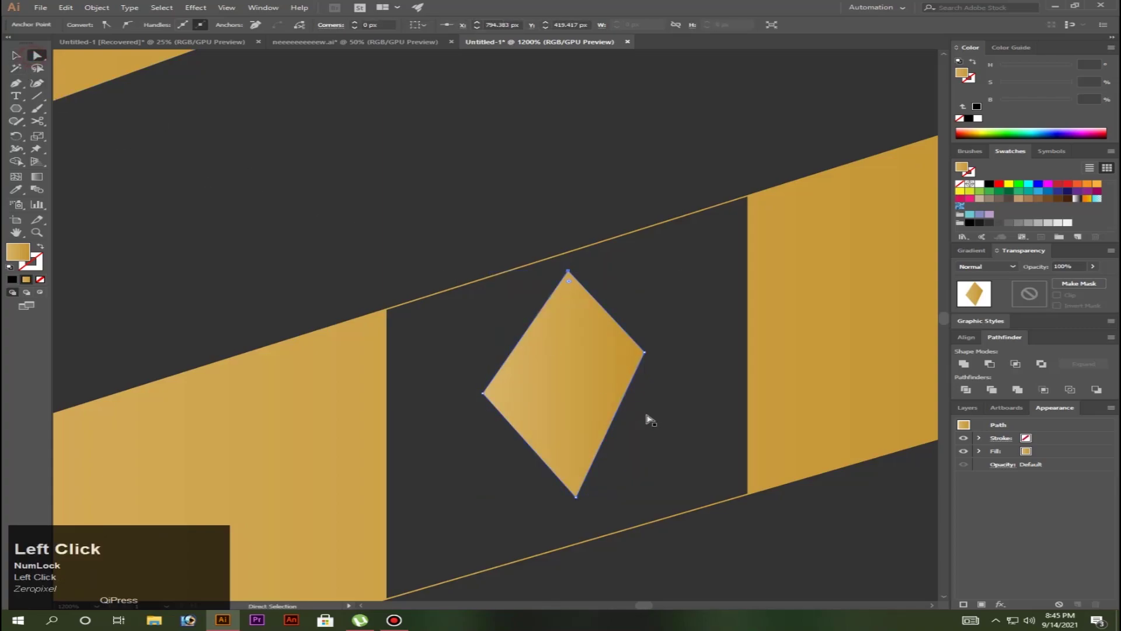
Scroll the view over the band gaps and base while placing diamonds and grid lines
scroll(up, 3)
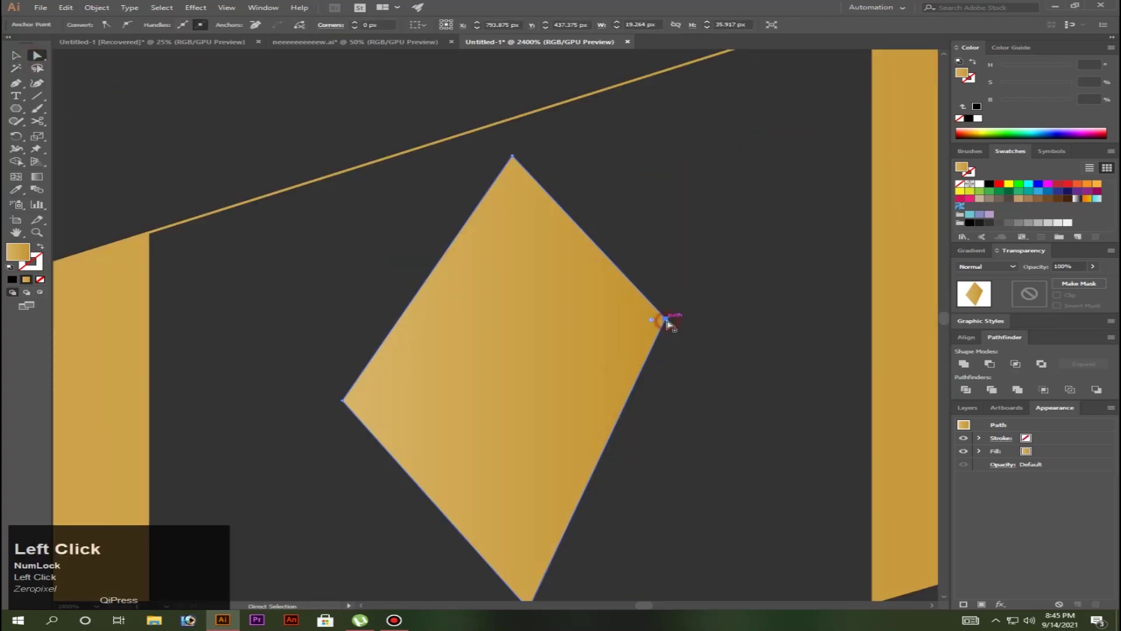
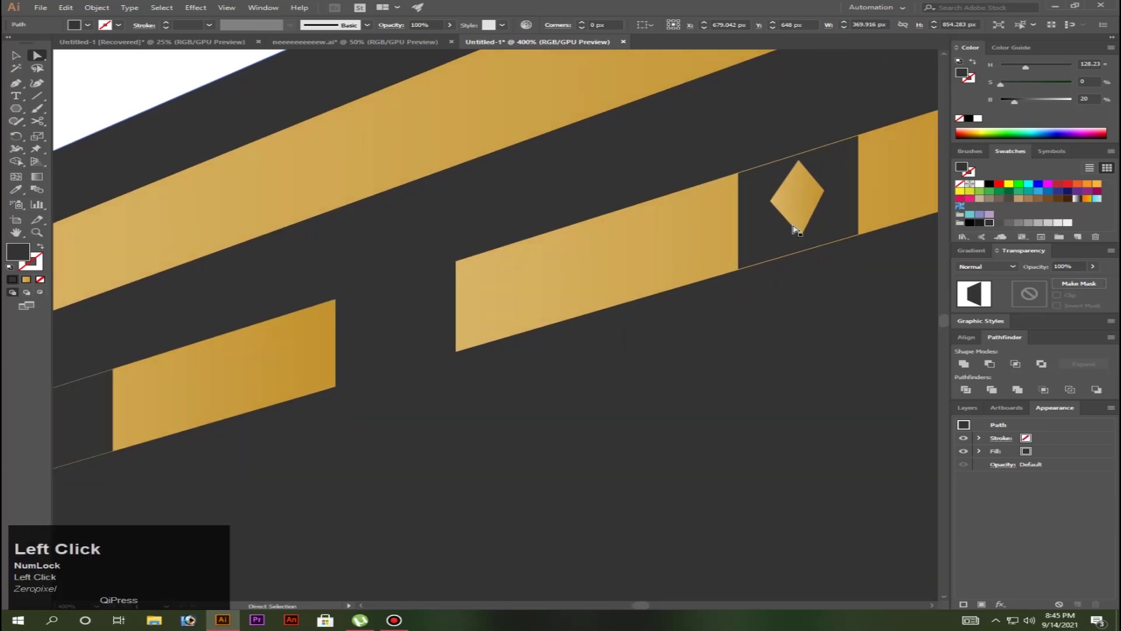
scroll(up, 3)
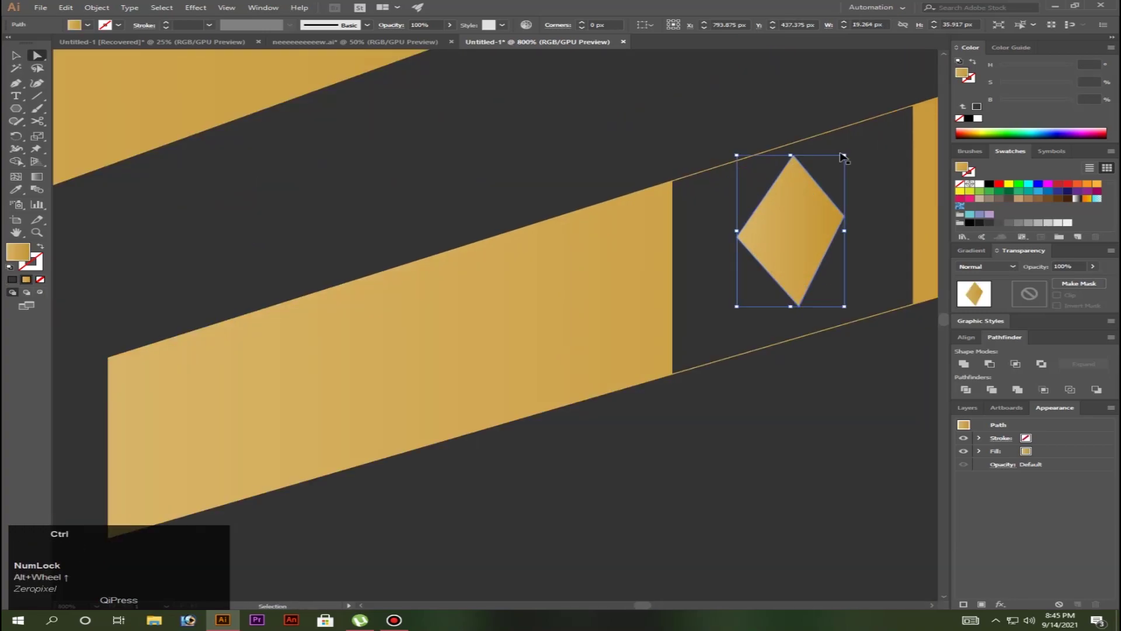
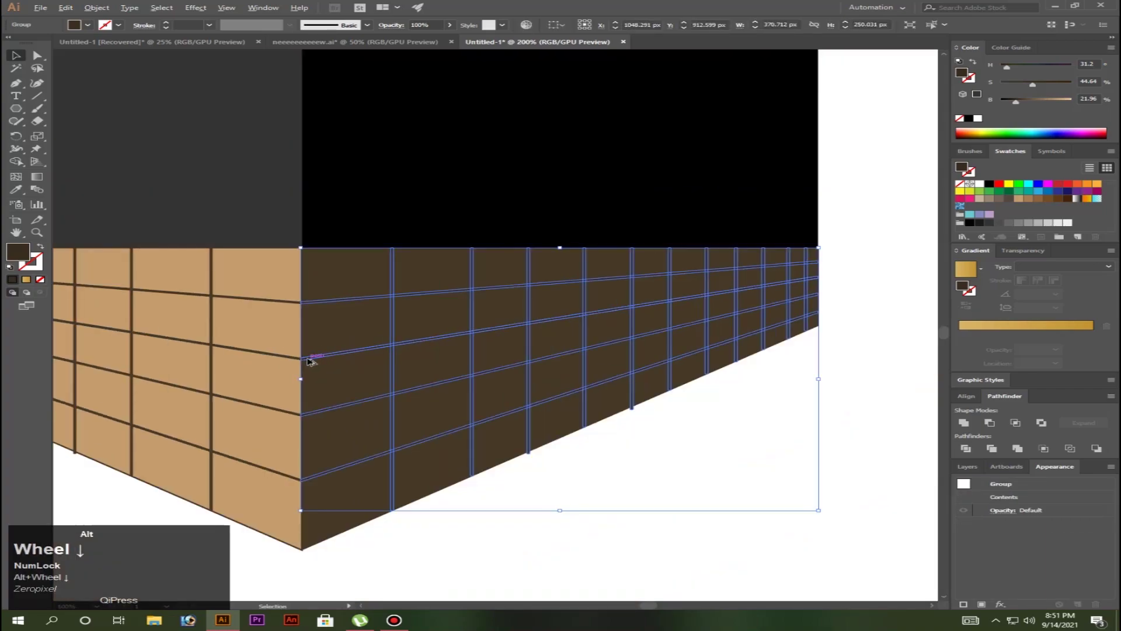
Deselect the brick grid to review the finished base before drawing the cloth
click(1018, 104)
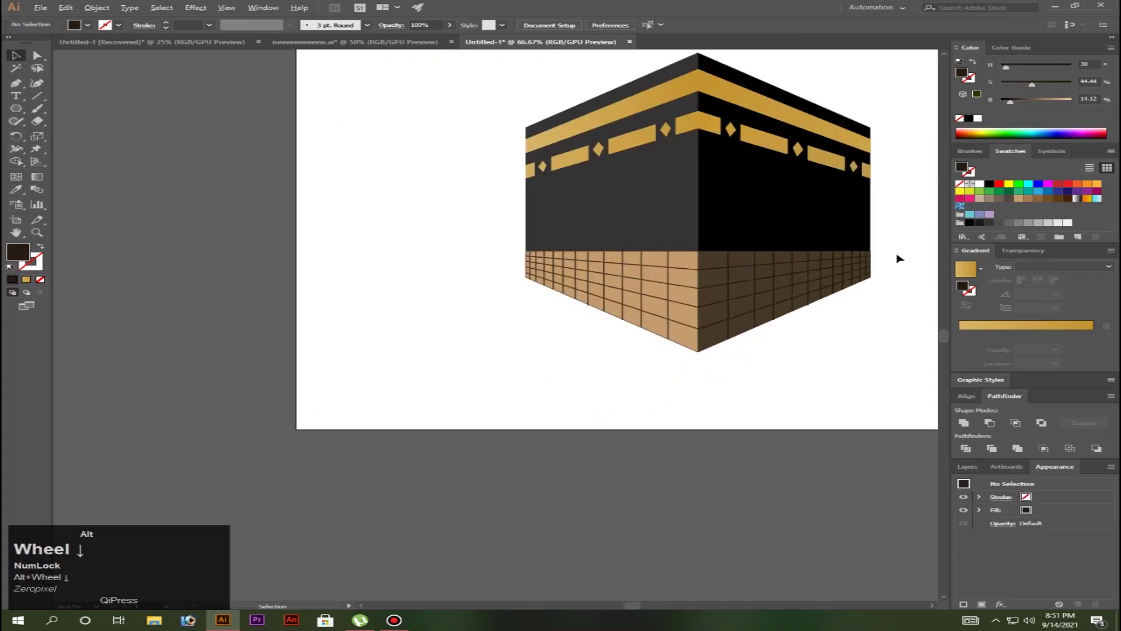
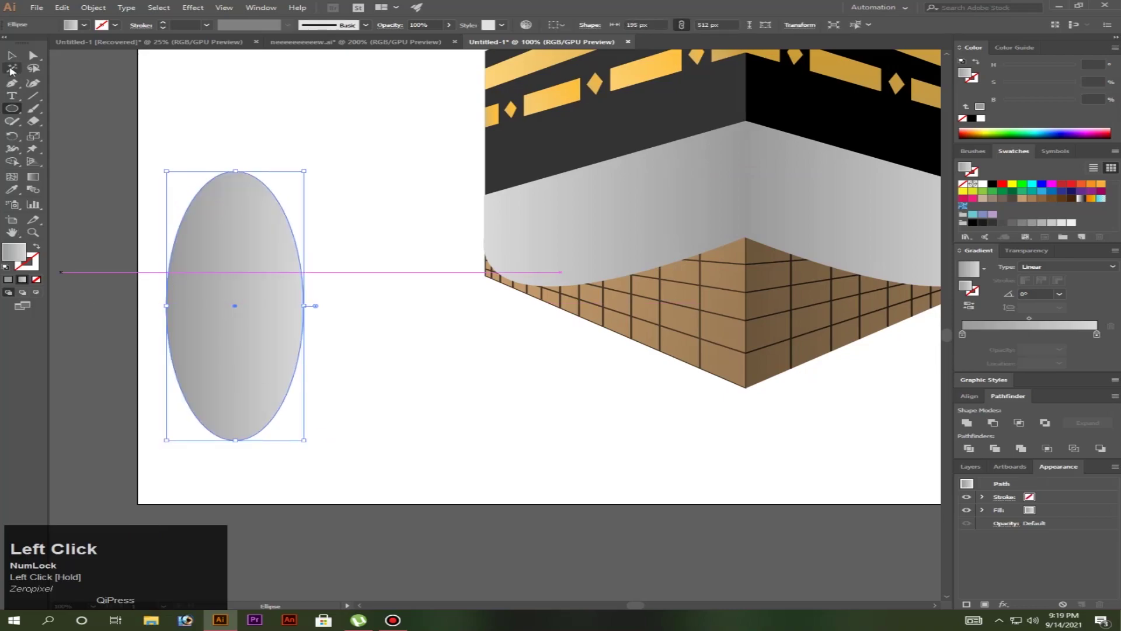
Add the grey drape to the corner ellipse selection for combining
scroll(up, 3)
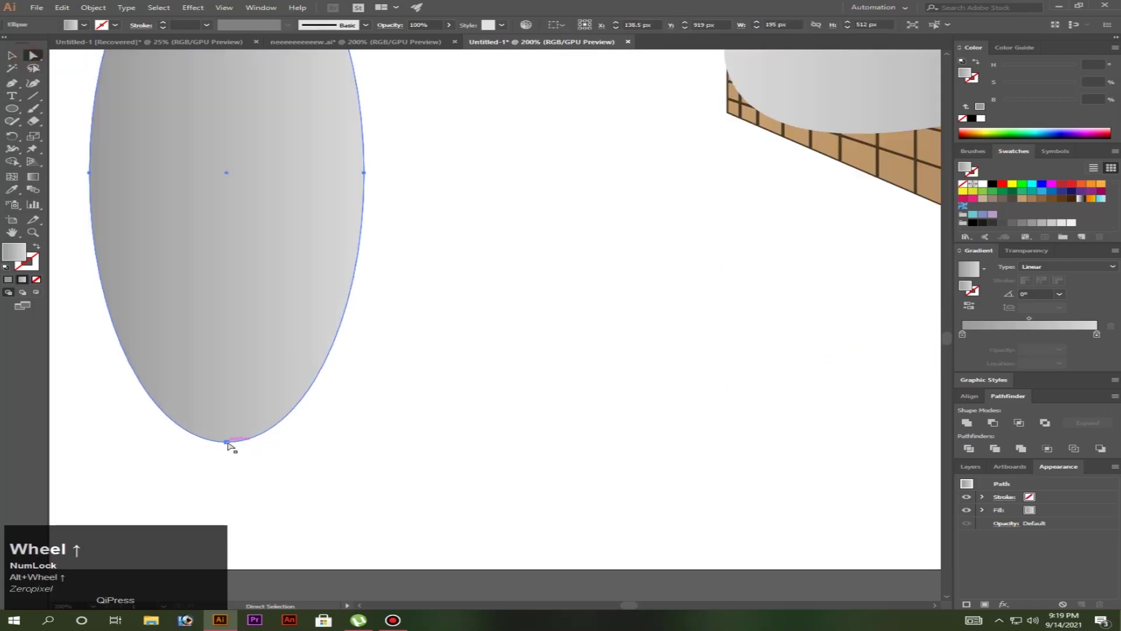
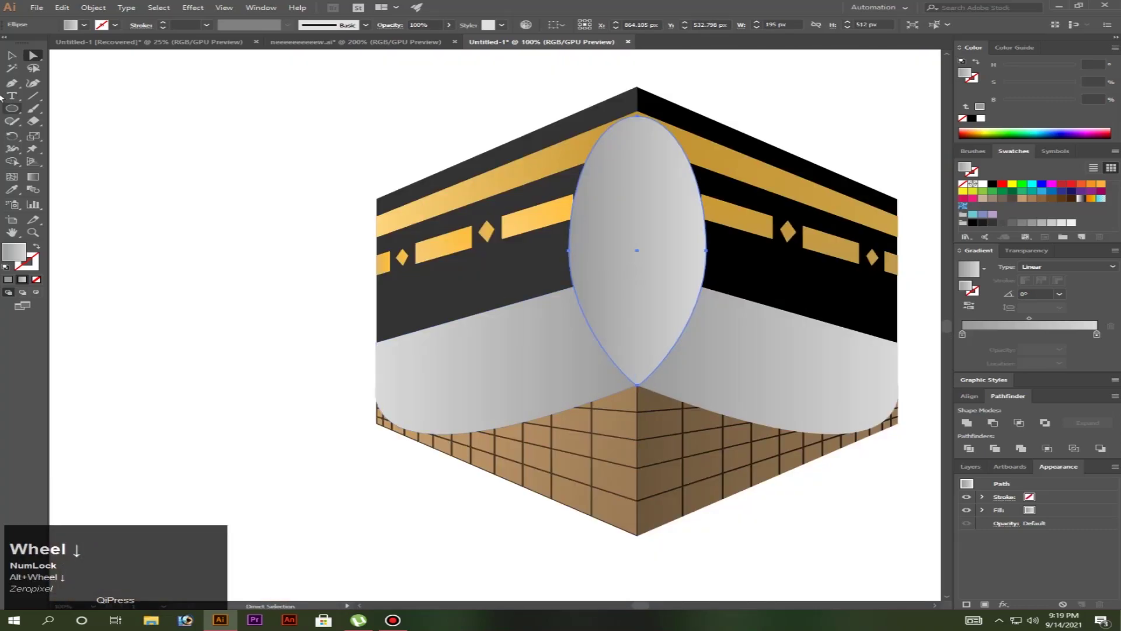
click(18, 66)
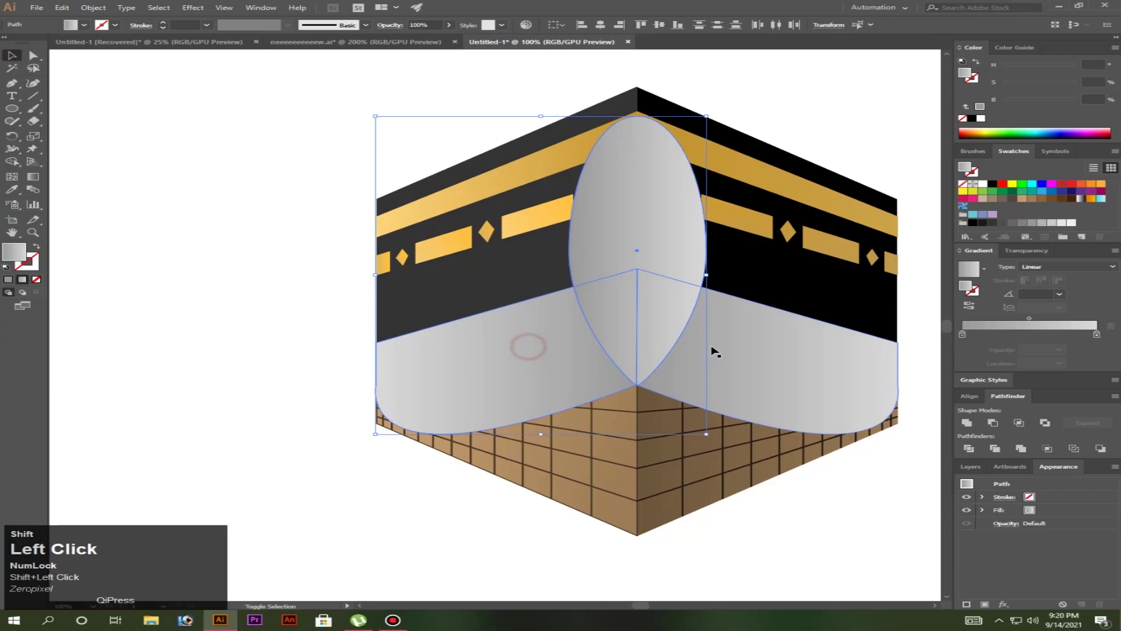
Subtract the corner ellipse from the drapes with Pathfinder Minus Front, leaving curved notches
scroll(up, 3)
click(593, 249)
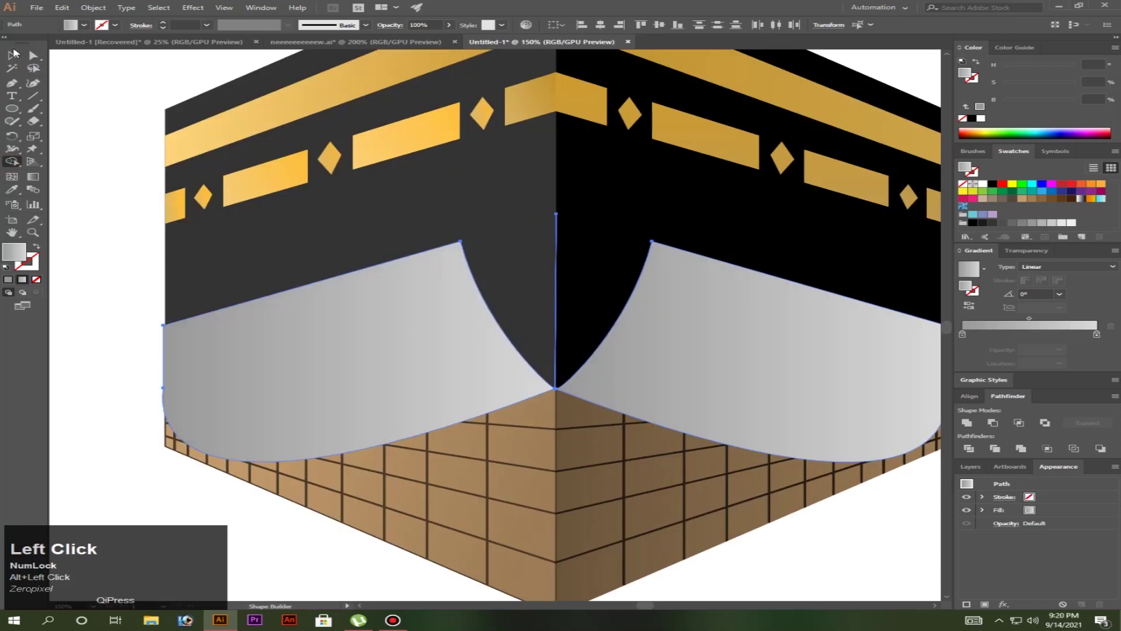
scroll(up, 3)
click(562, 302)
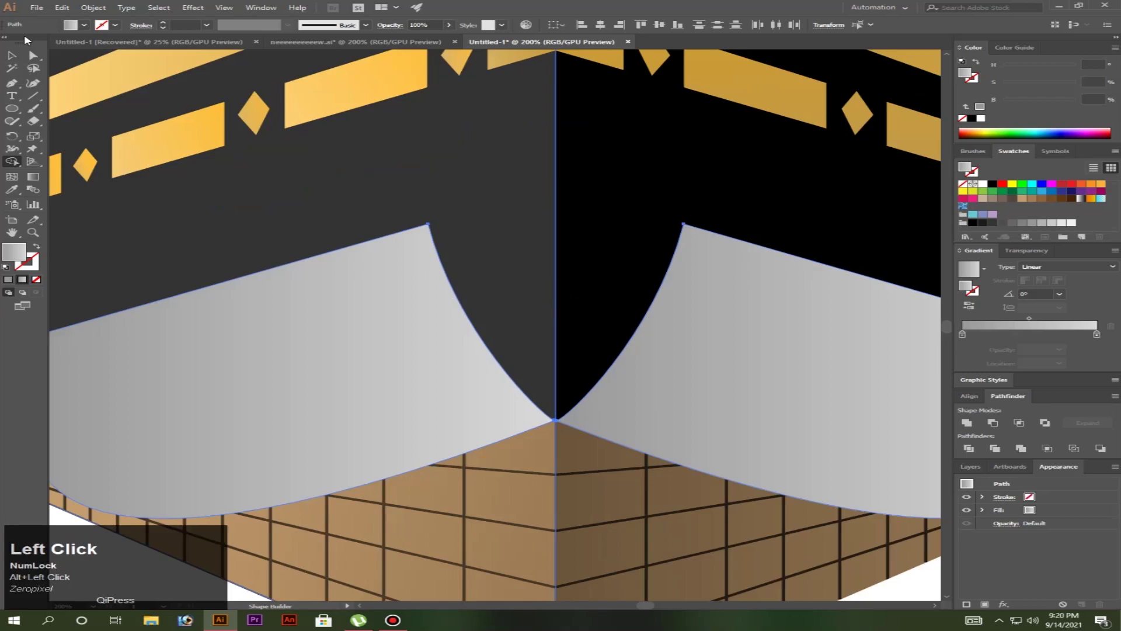
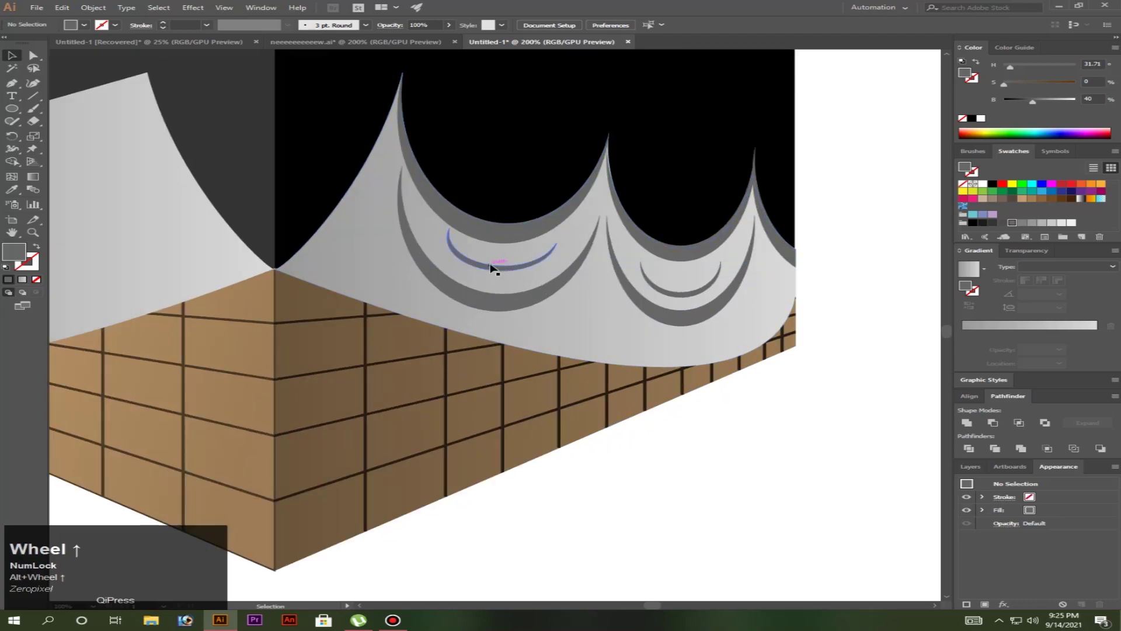
Blur the fold curves at 5.4 px and lower their opacity to 52%
drag(492, 268, 801, 487)
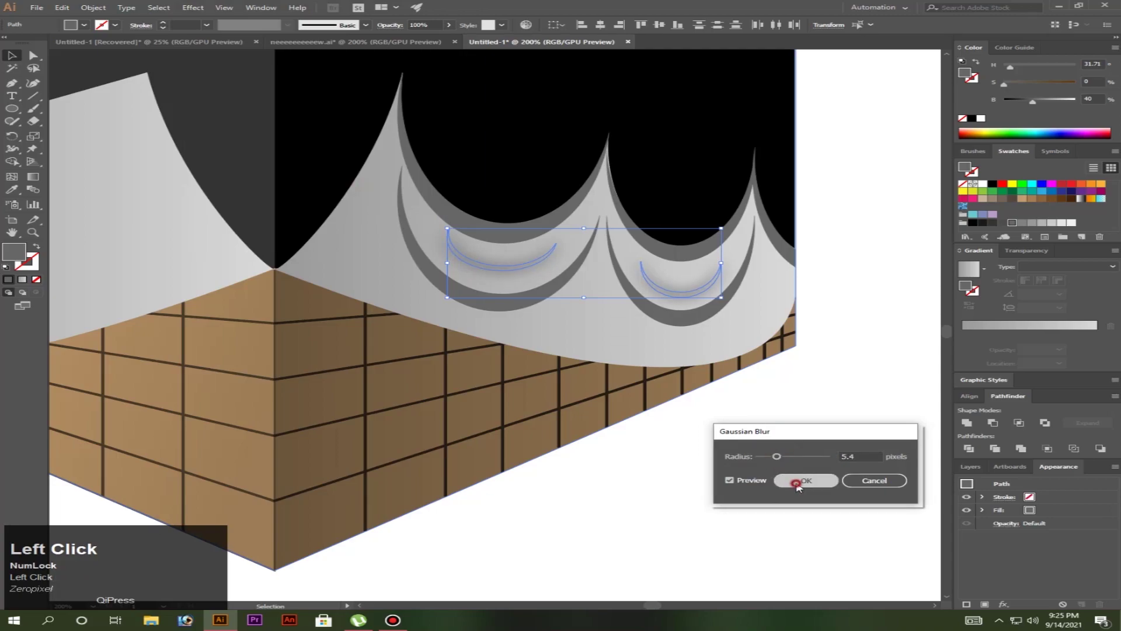
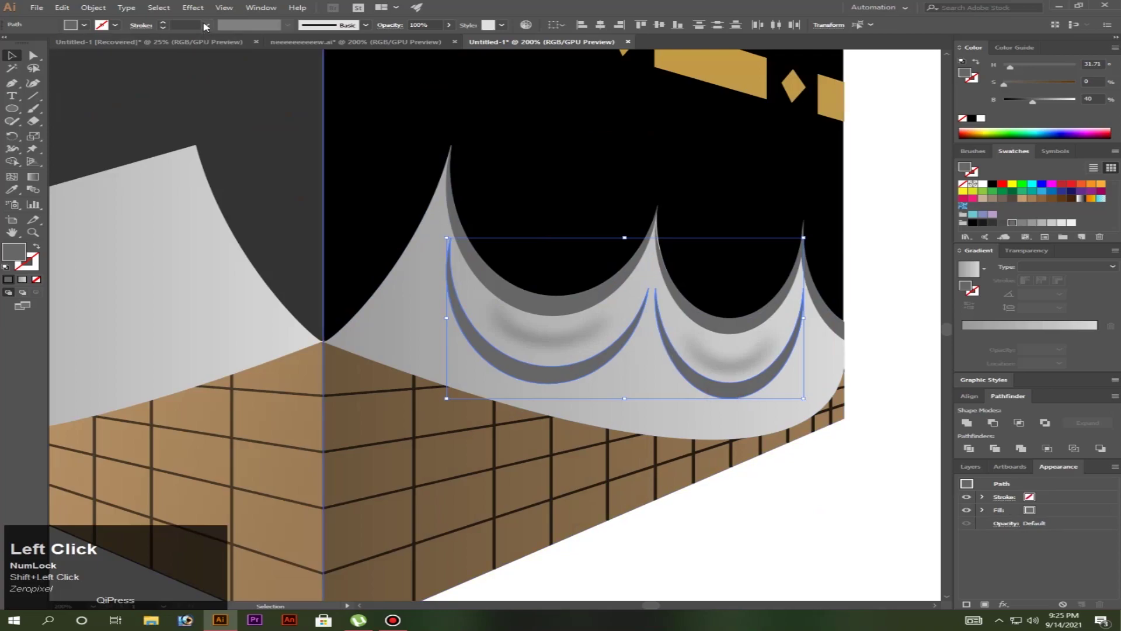
click(1041, 253)
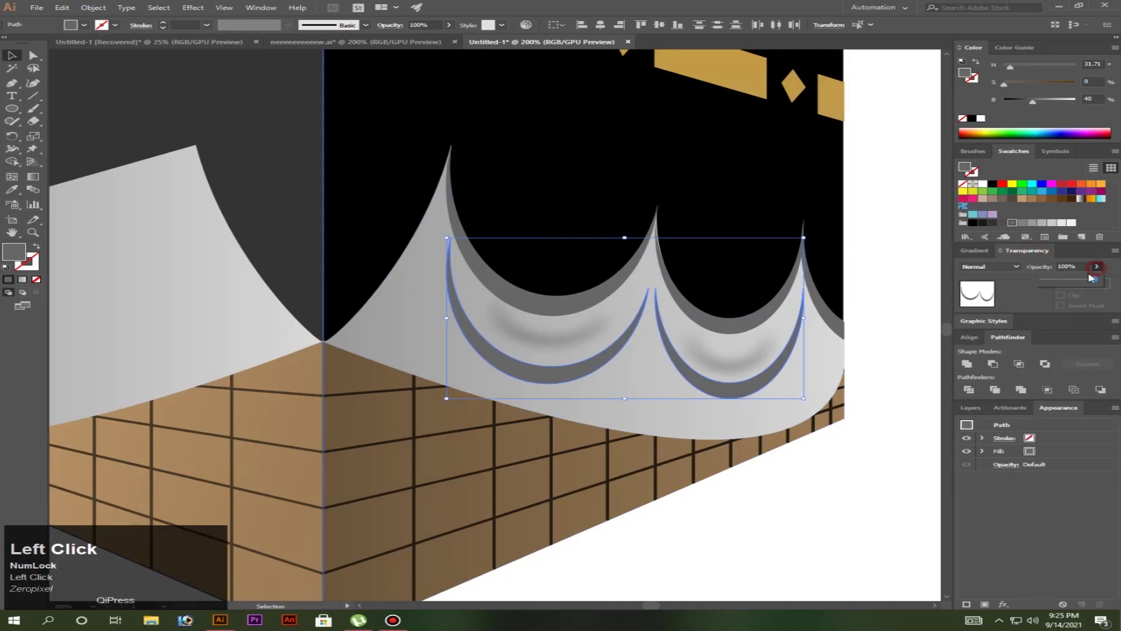
scroll(down, 3)
scroll(down, 3)
key(space)
click(669, 411)
scroll(up, 3)
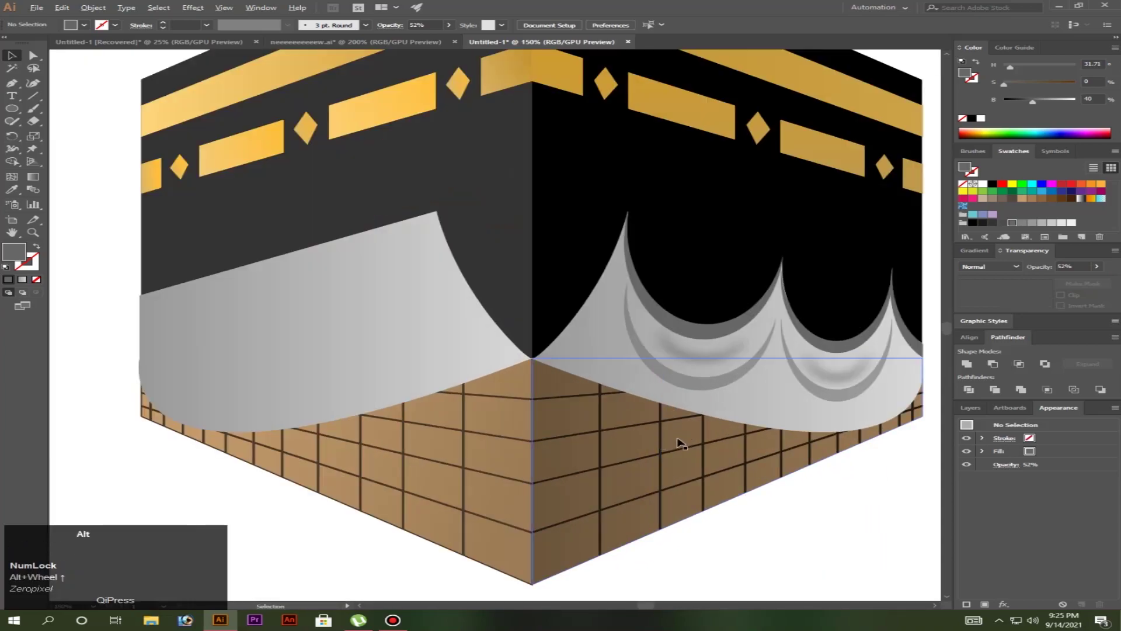
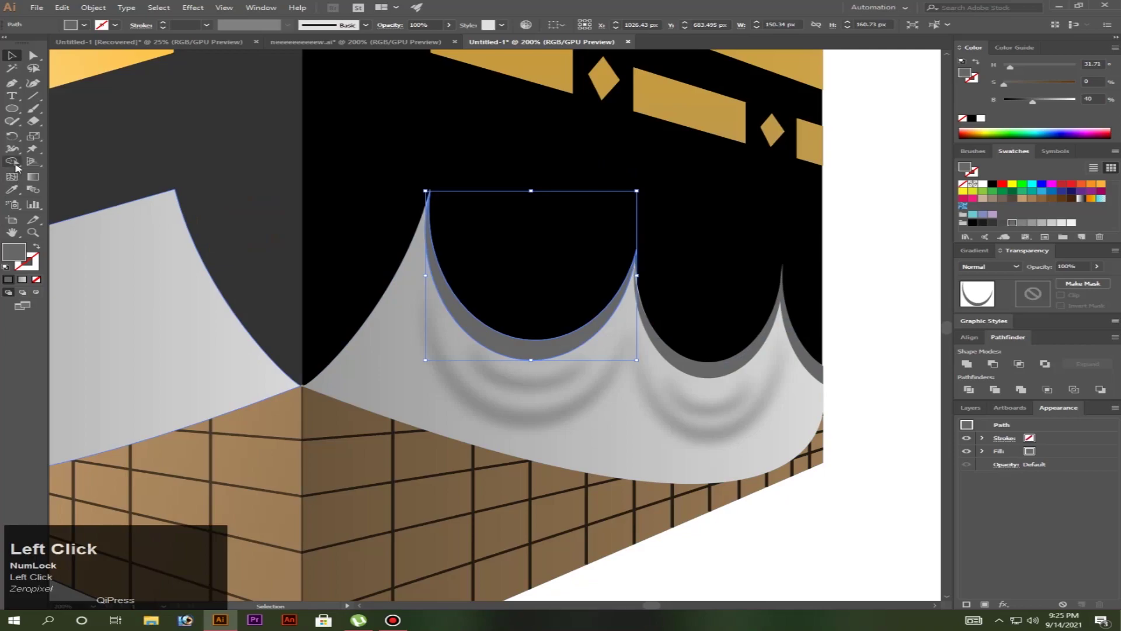
Select the first scallop's rim strip and give it a light grey linear gradient
click(10, 189)
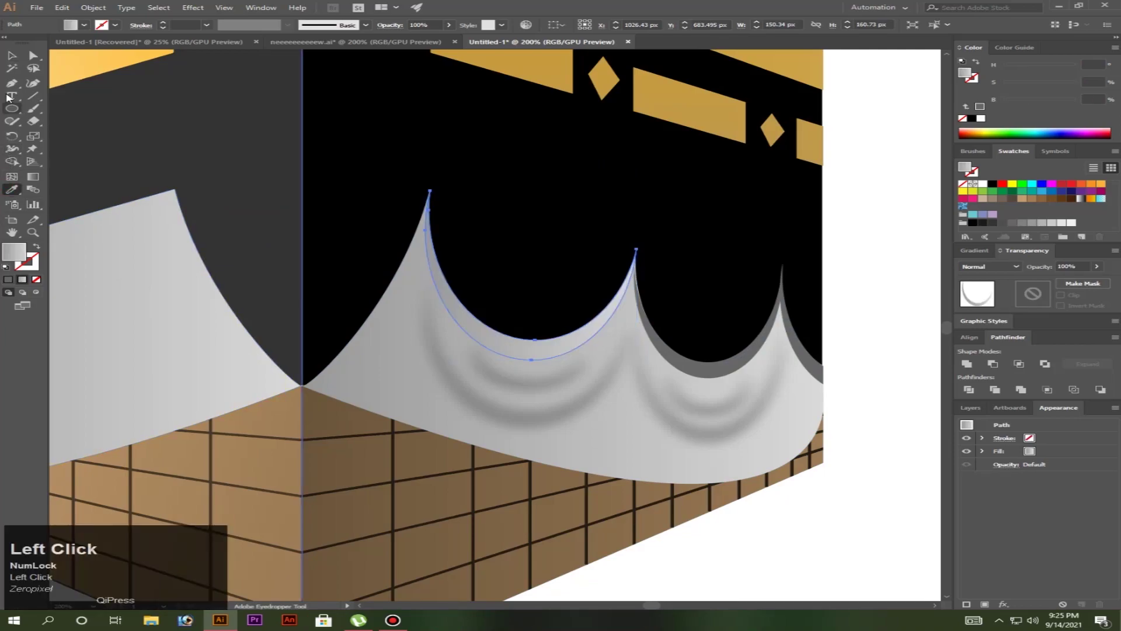
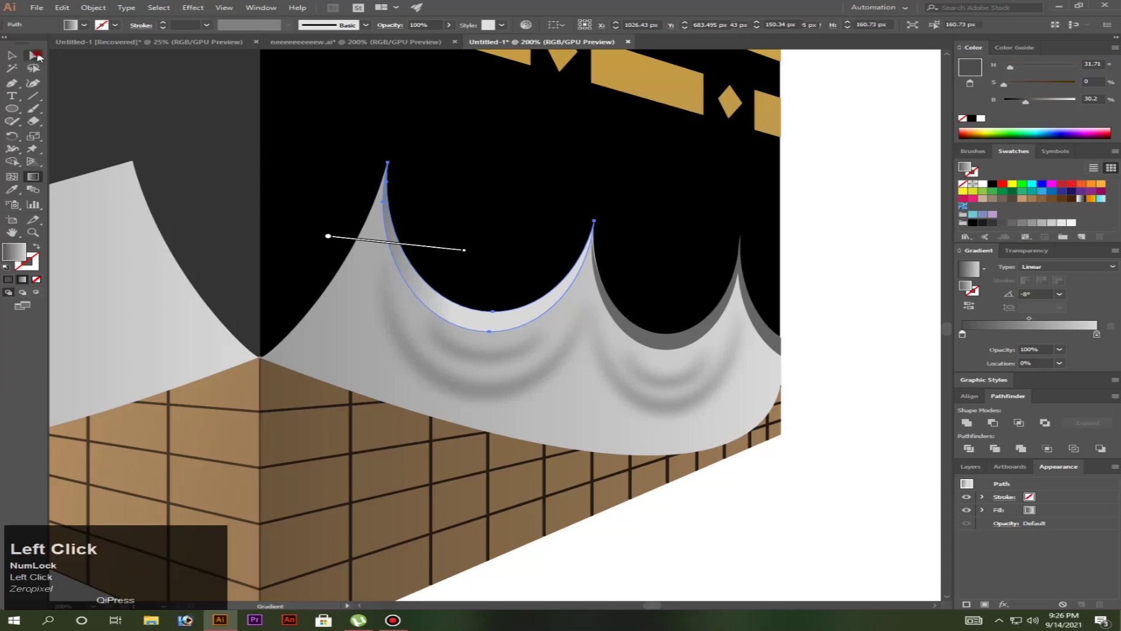
scroll(down, 3)
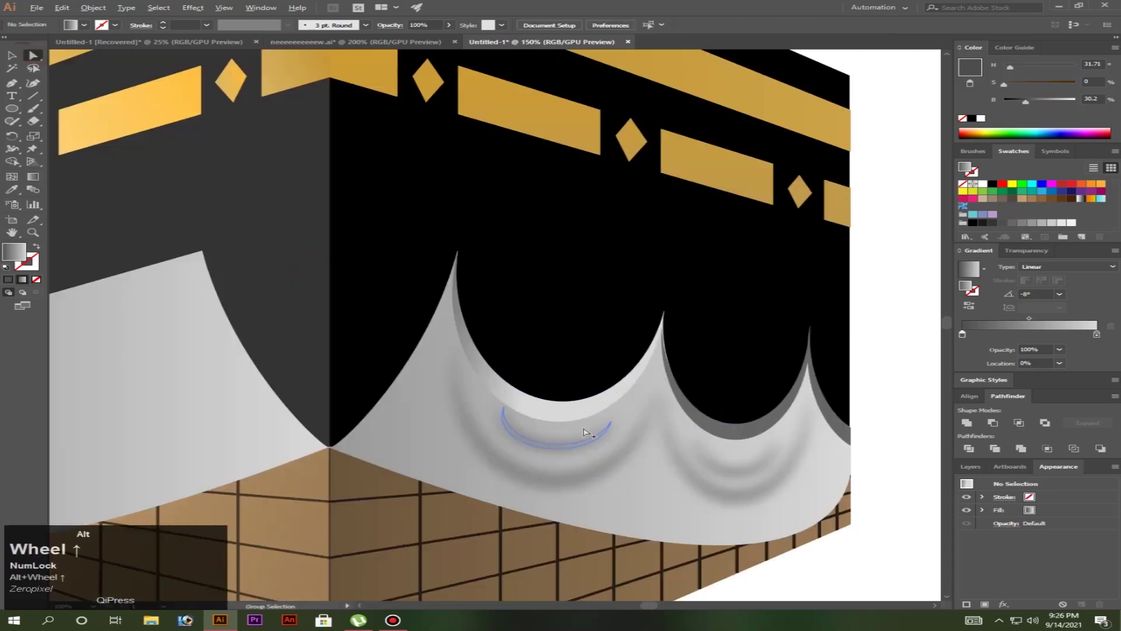
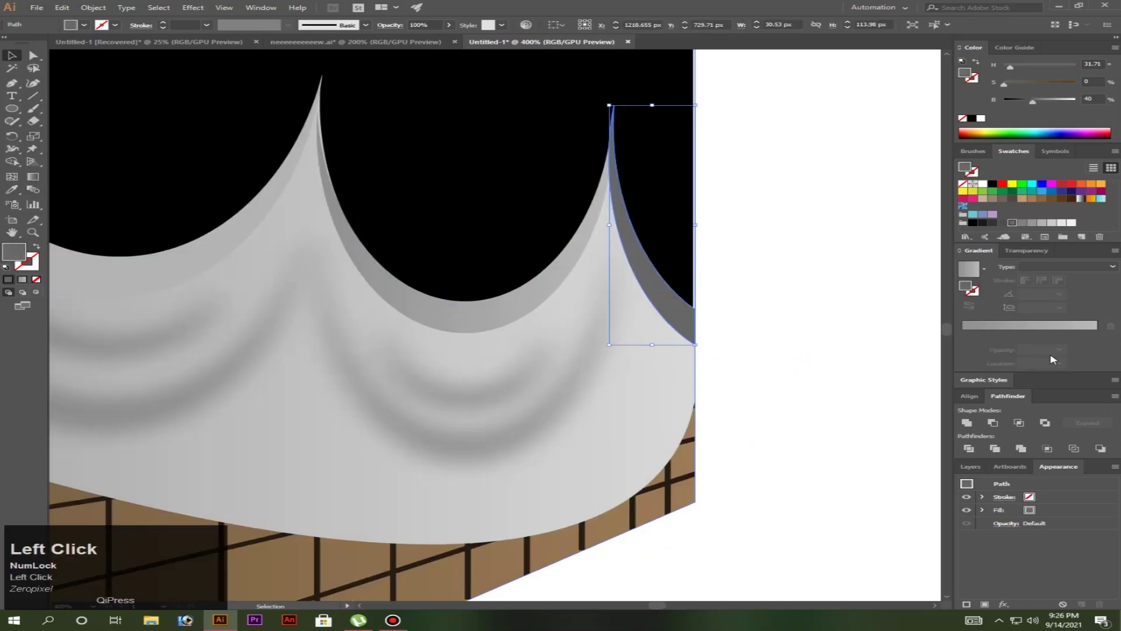
Select the end sliver of the cloth and darken its grey gradient colour
click(977, 251)
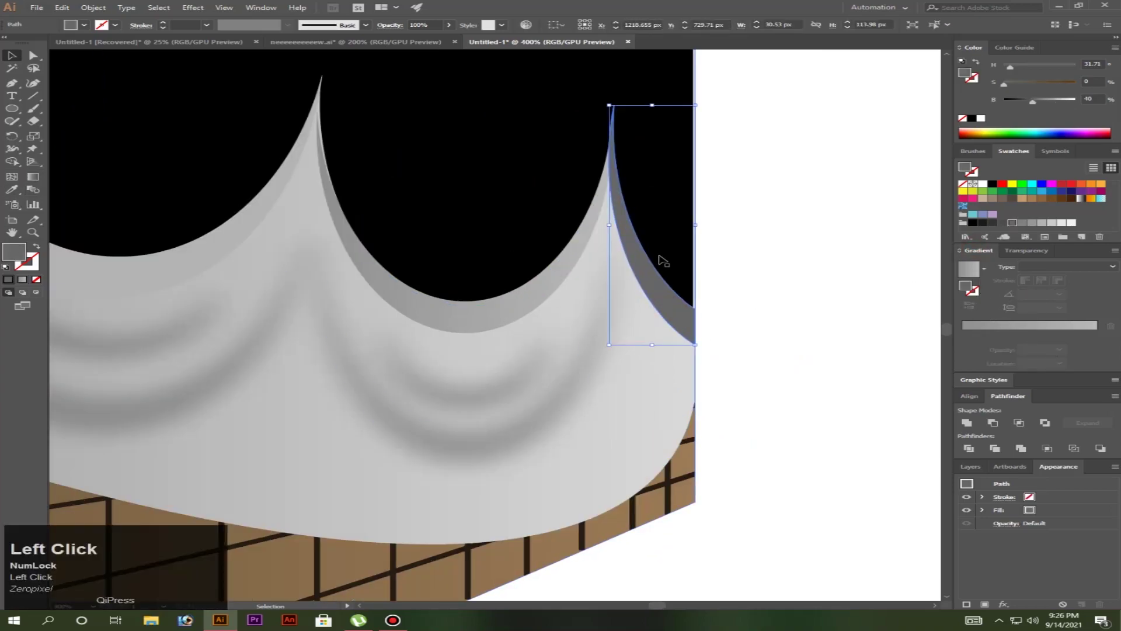
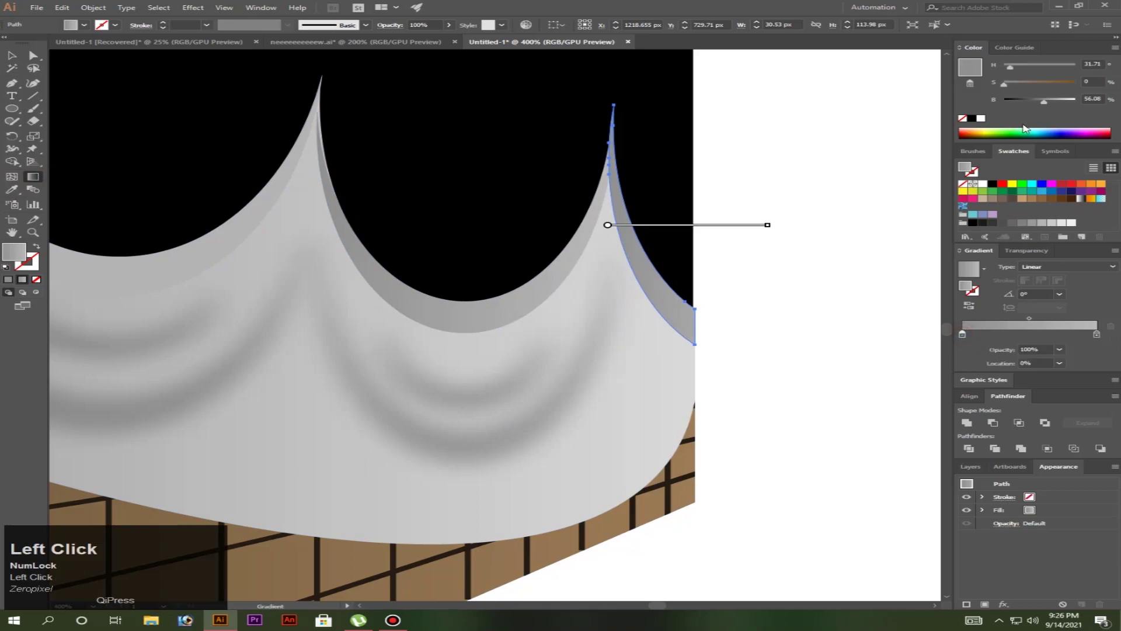
drag(1041, 101, 17, 59)
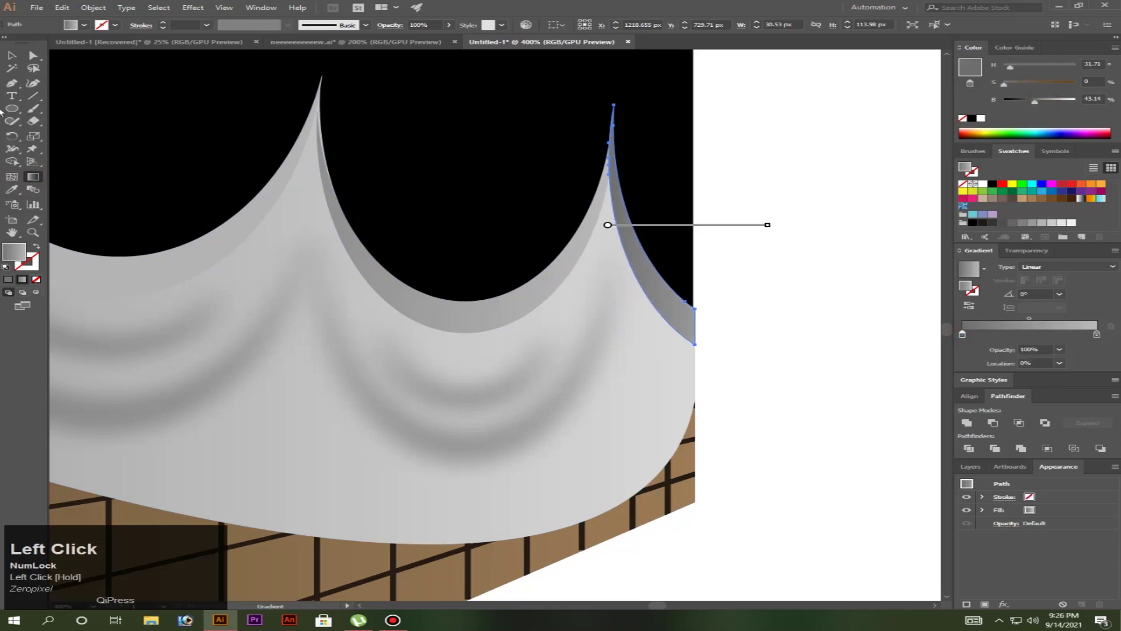
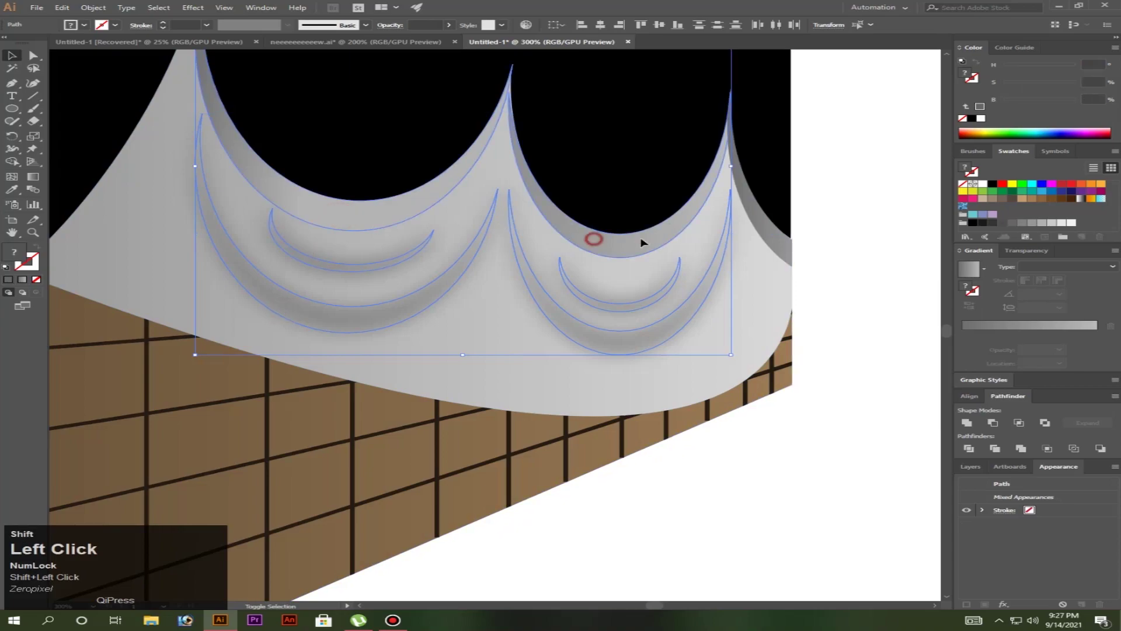
Group the right-face cloth with its blurred fold shapes using Ctrl+G
click(99, 272)
key(ctrl+g)
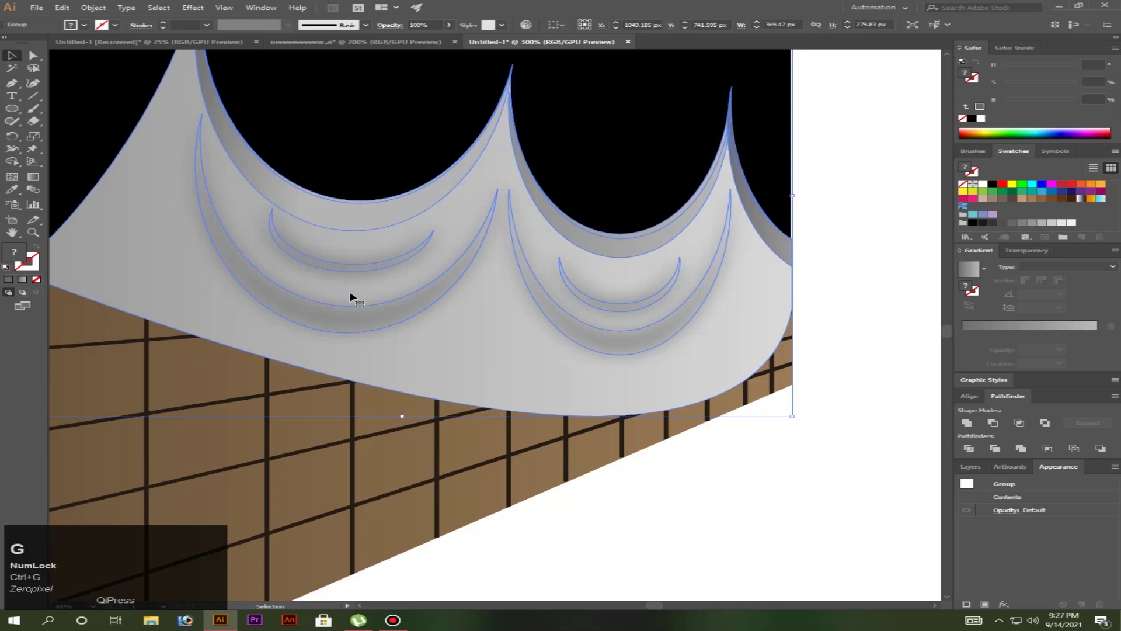
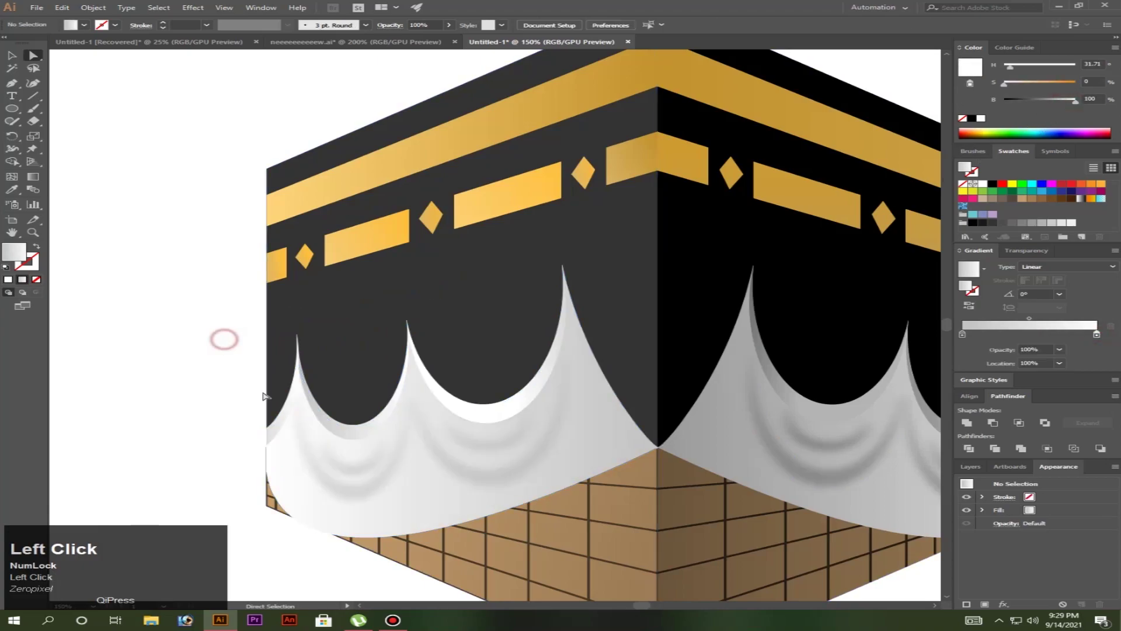
Scroll the view to the right-face cloth to lighten its grey
scroll(down, 3)
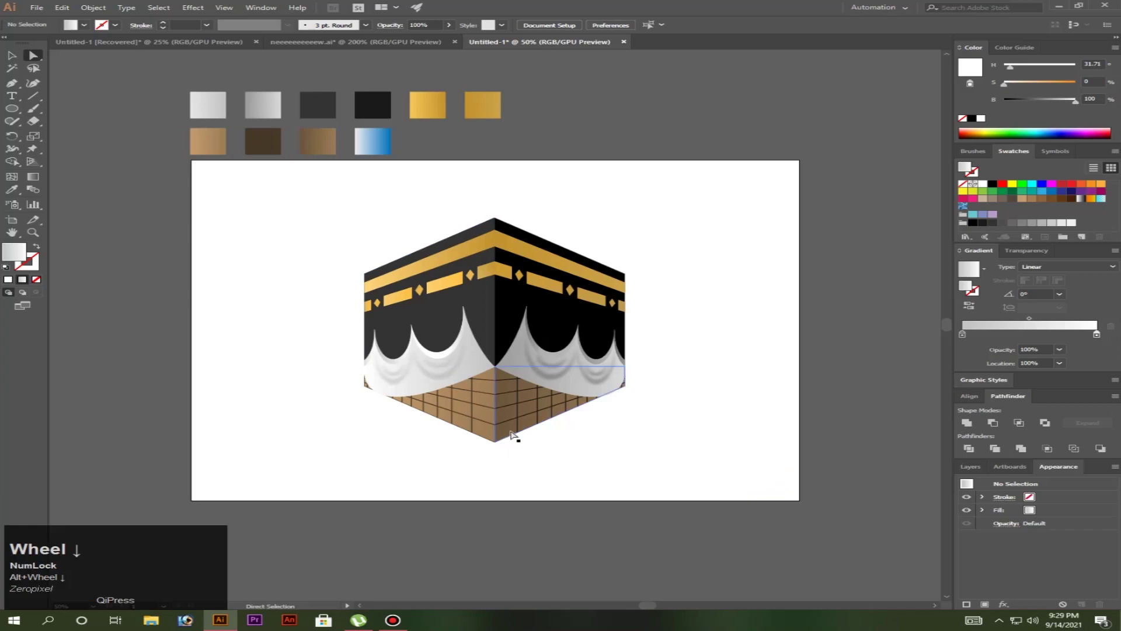
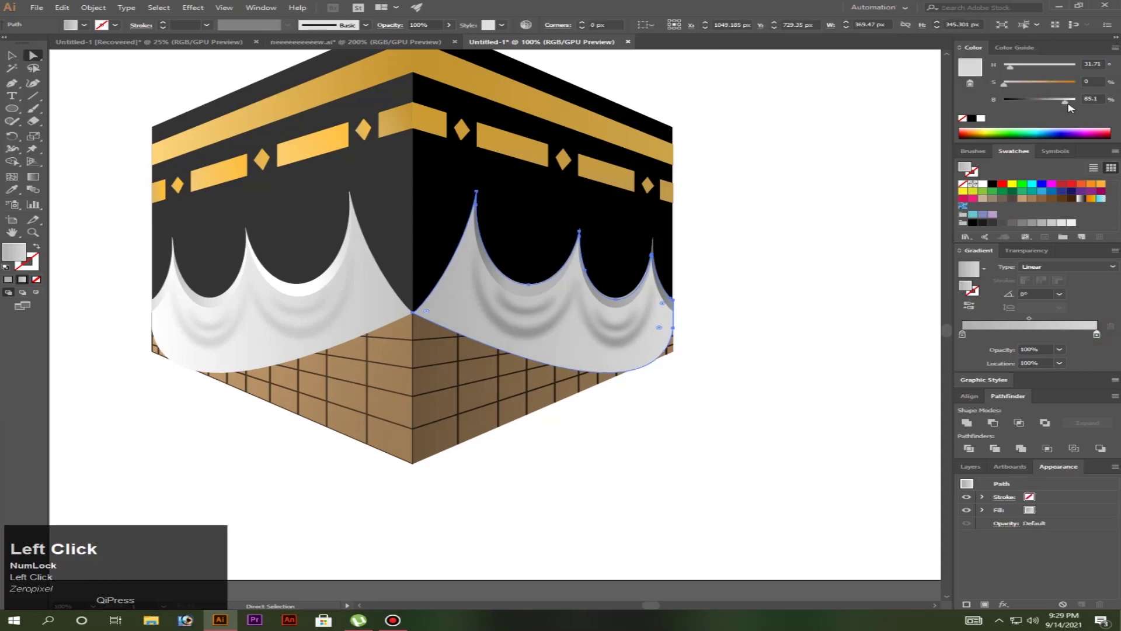
scroll(down, 3)
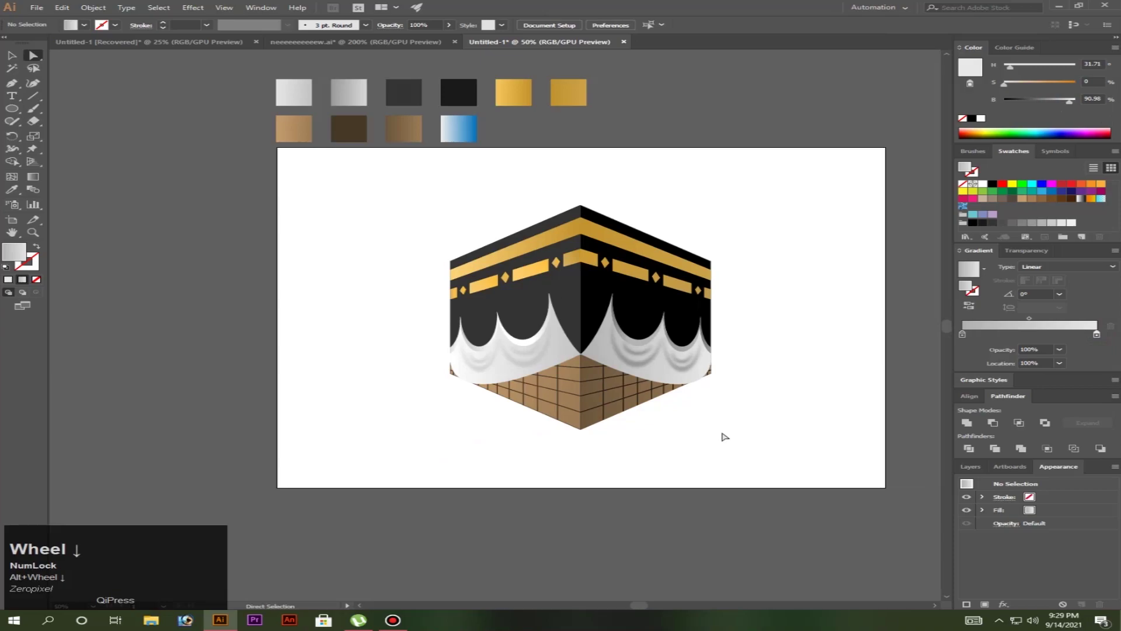
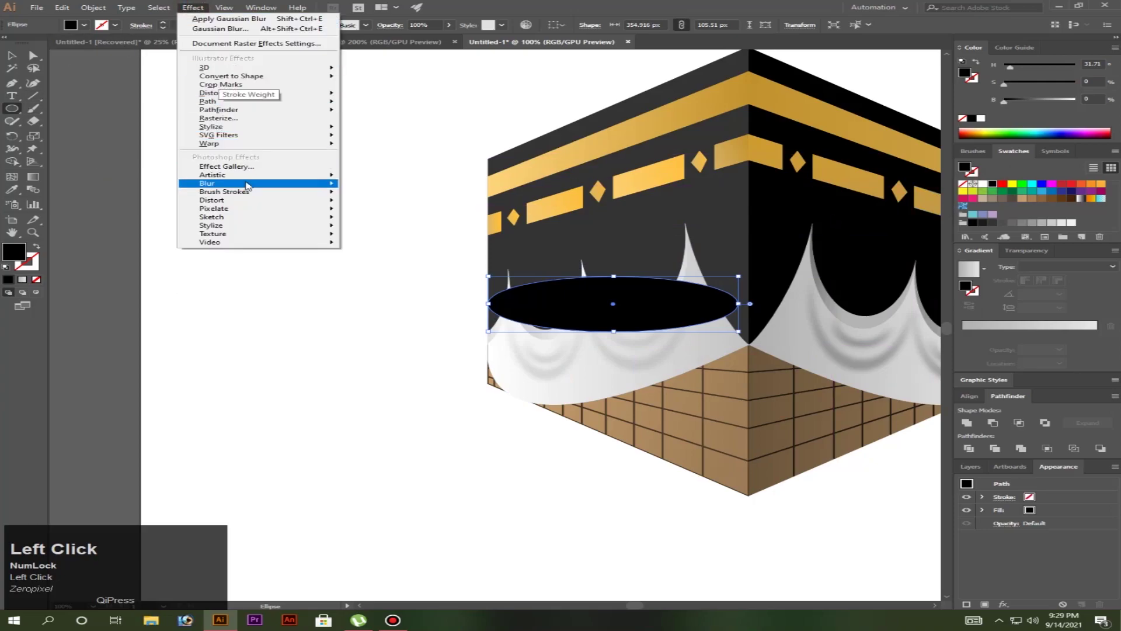
Set the Gaussian Blur radius so the black shadow ellipse is softly blurred
drag(761, 480, 808, 481)
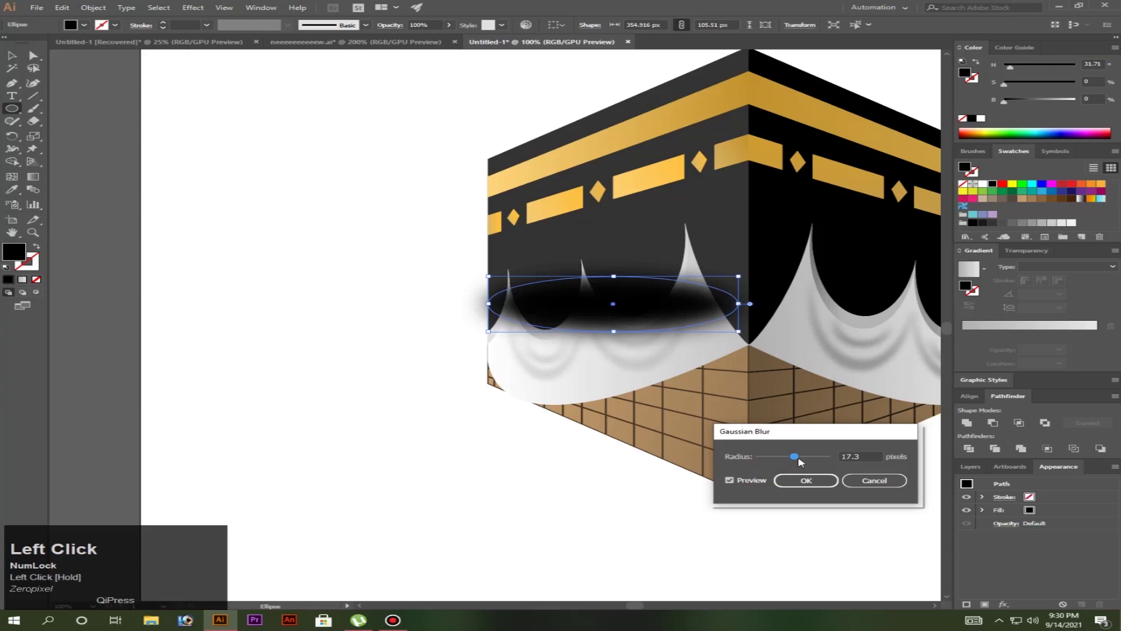
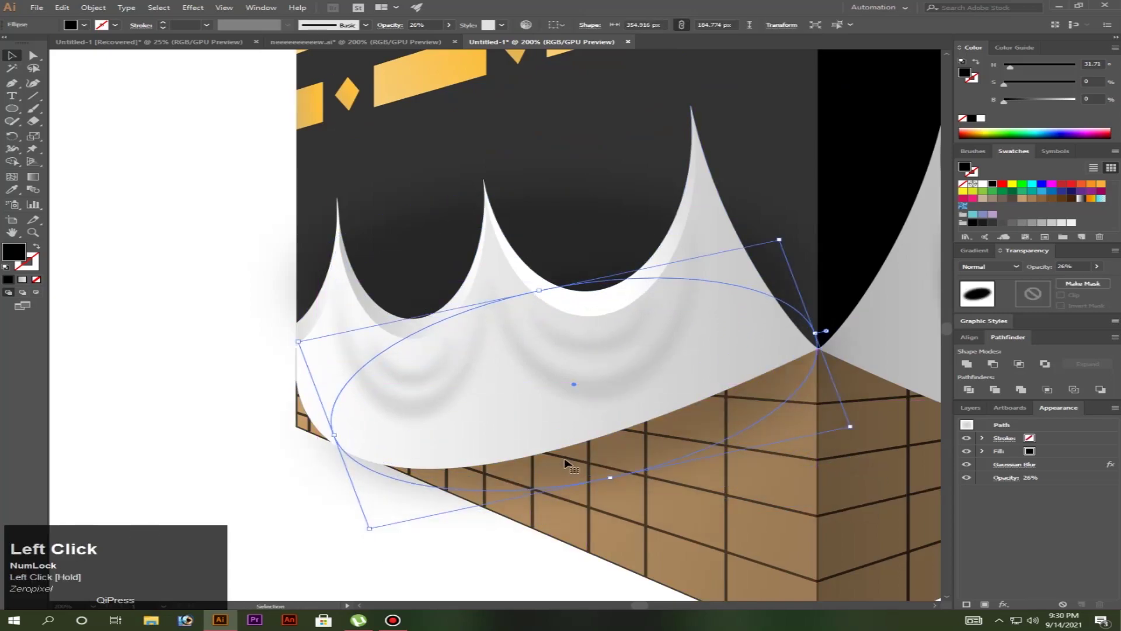
scroll(down, 3)
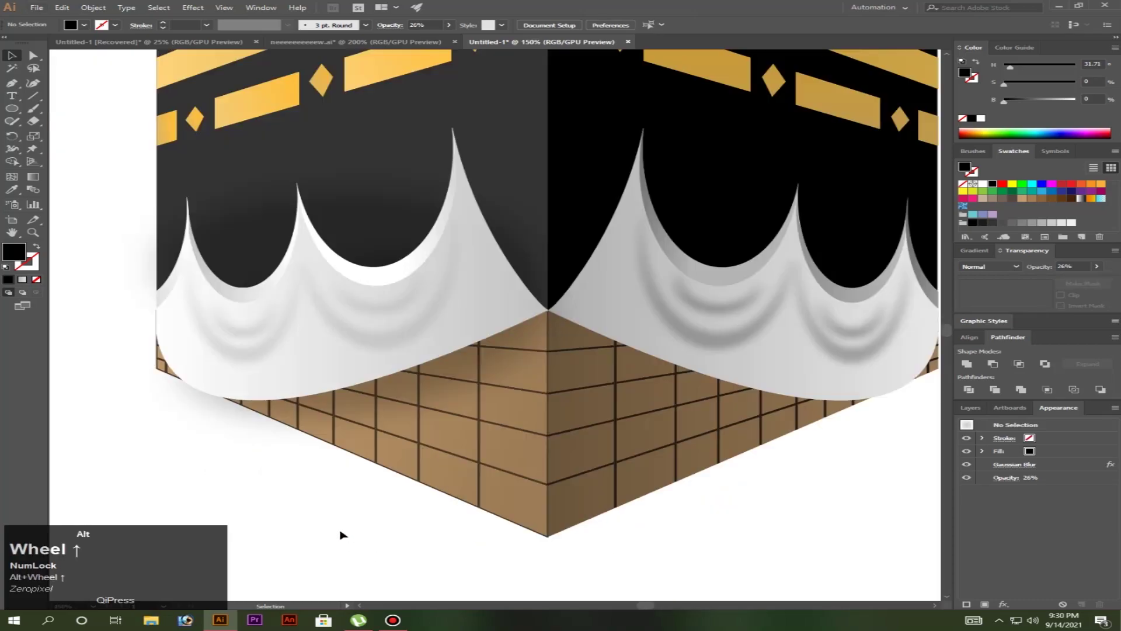
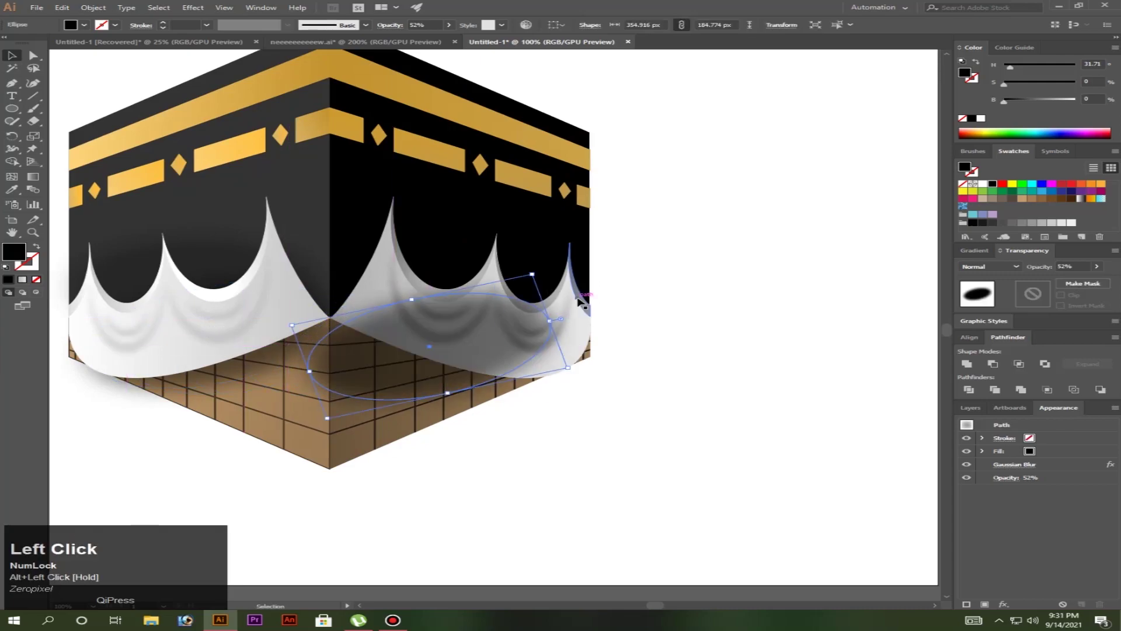
Arrange the copied shadow ellipse relative to the right-face cloth
key(ctrl+shift+])
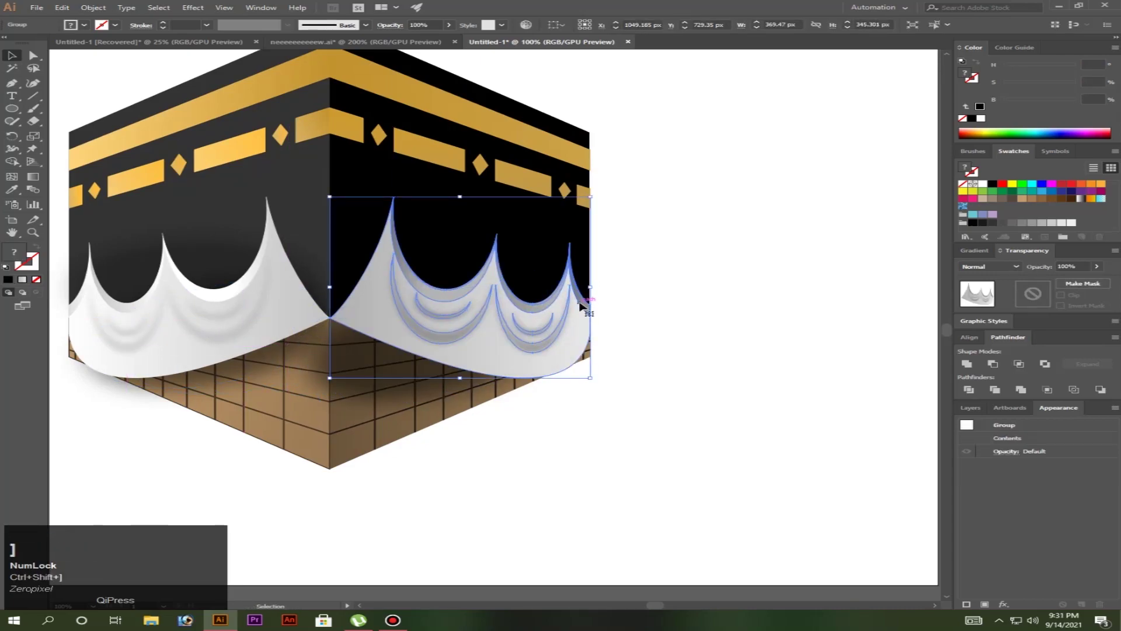
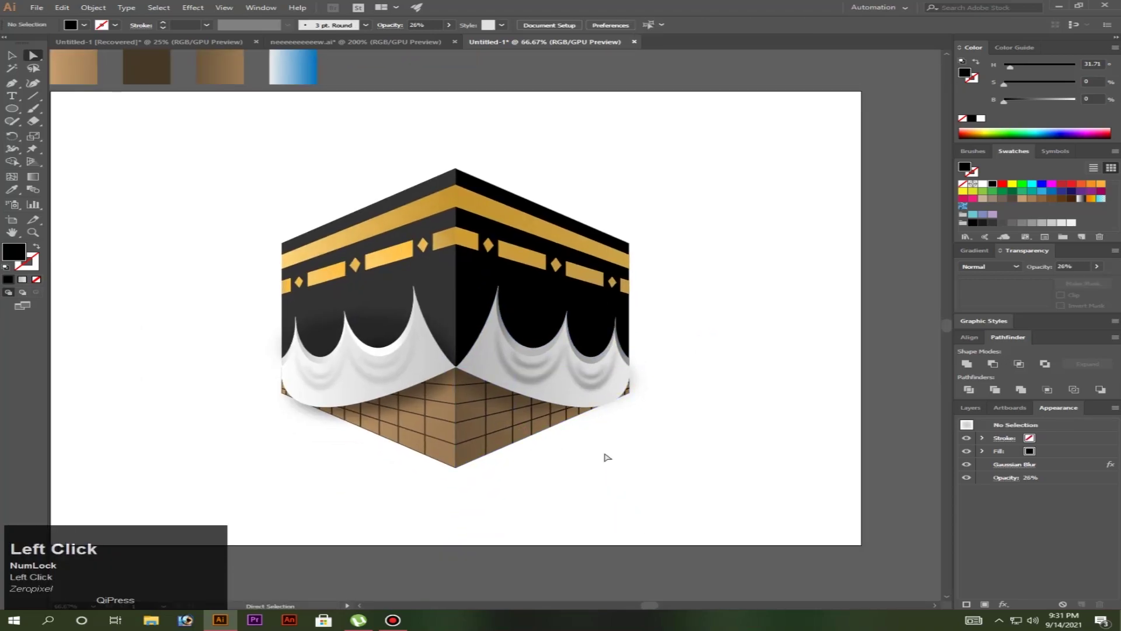
Scroll up to the right-face cloth's lower edge before drawing its underside
scroll(up, 3)
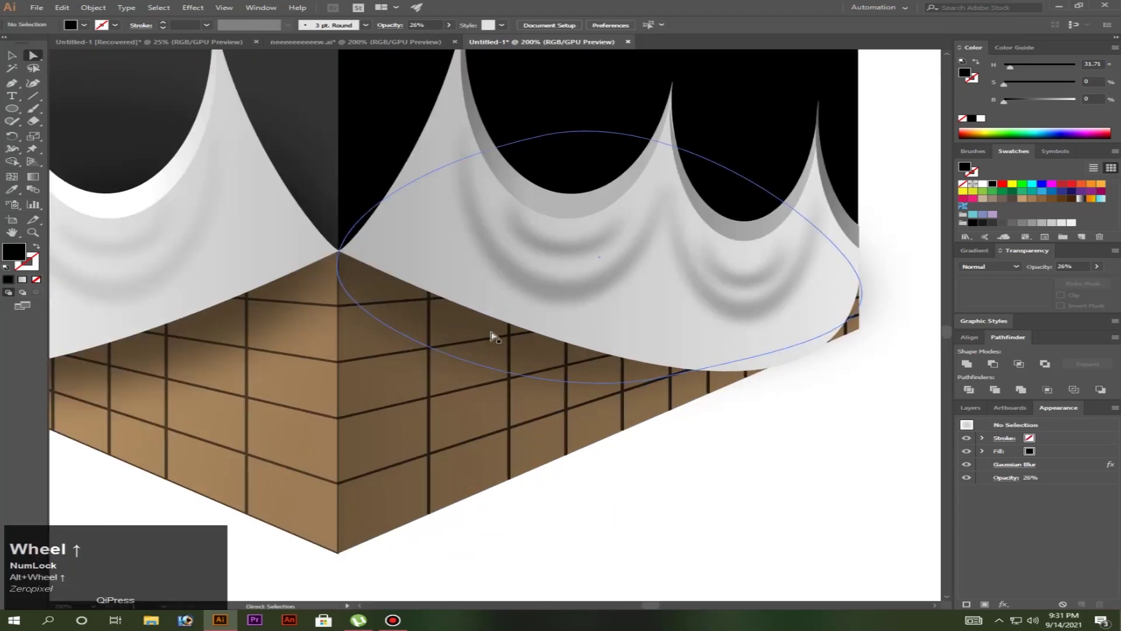
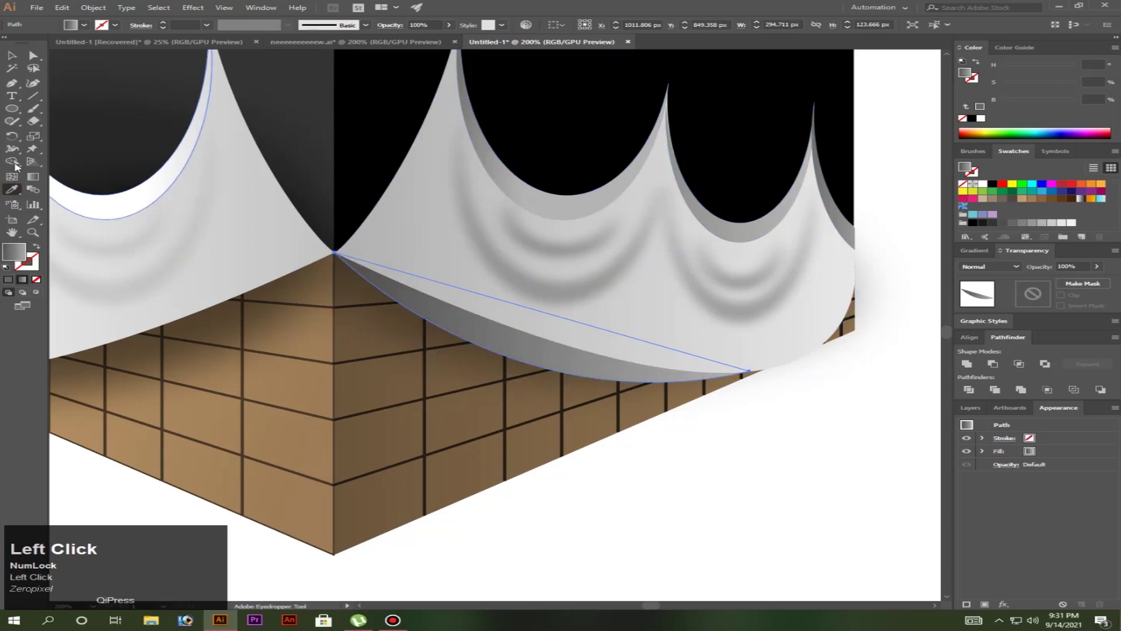
Apply a dark linear gradient across the cloth's curled underside and bring it forward
scroll(down, 3)
scroll(down, 3)
scroll(up, 3)
drag(546, 332, 1023, 103)
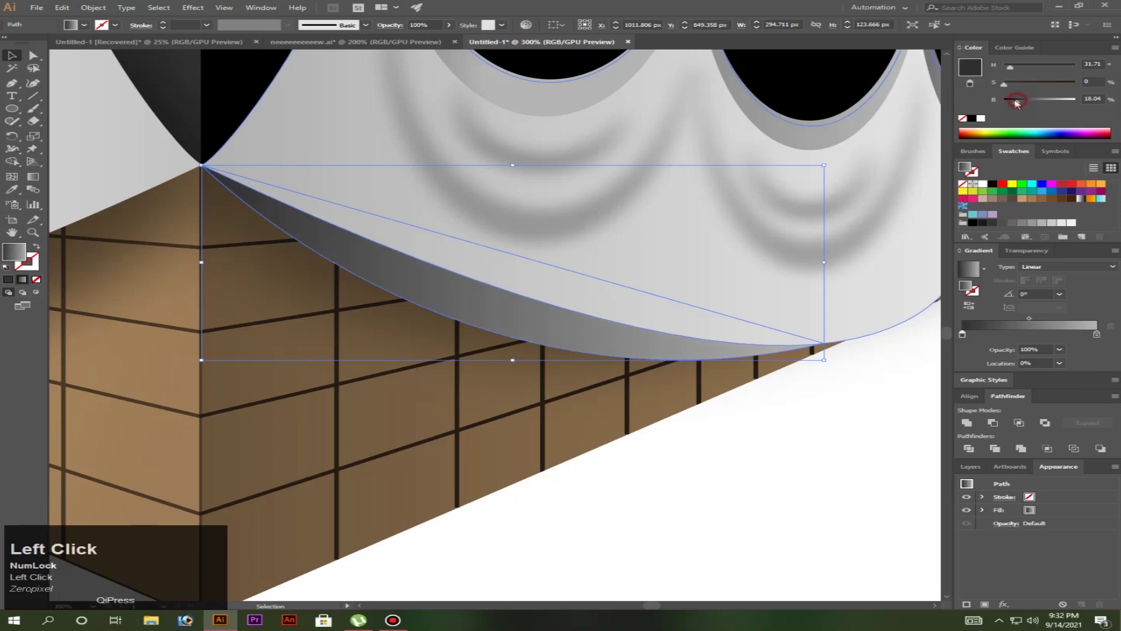
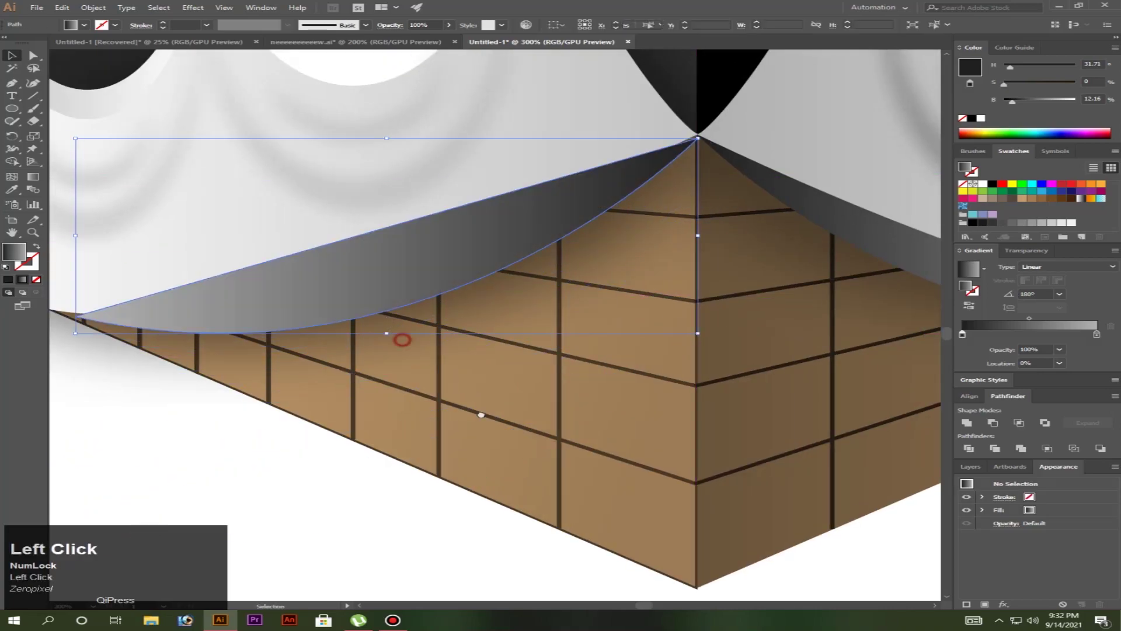
key(ctrl+shift+])
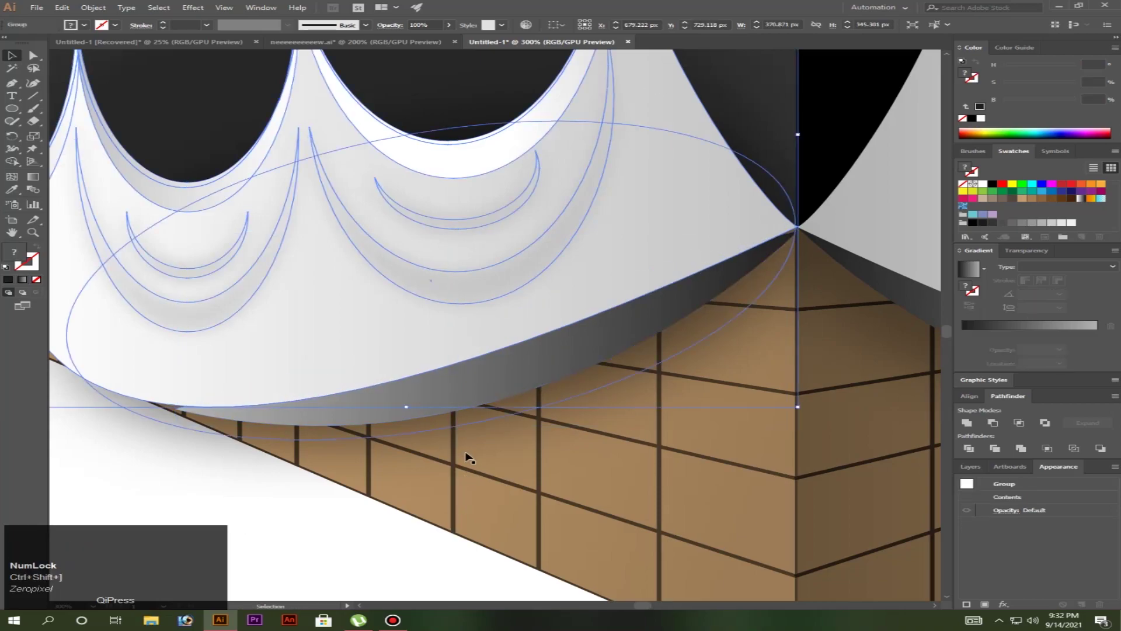
Darken the grey of the underside gradient's stops in the Gradient panel
drag(439, 365, 455, 360)
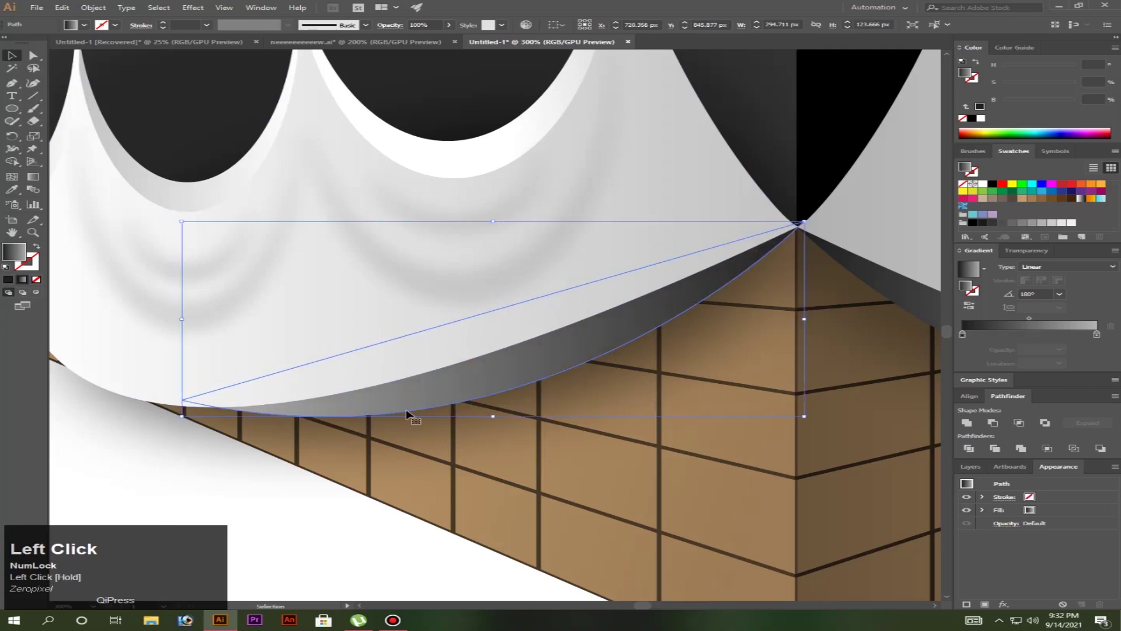
key(space)
click(455, 361)
scroll(down, 3)
scroll(up, 3)
drag(443, 342, 458, 339)
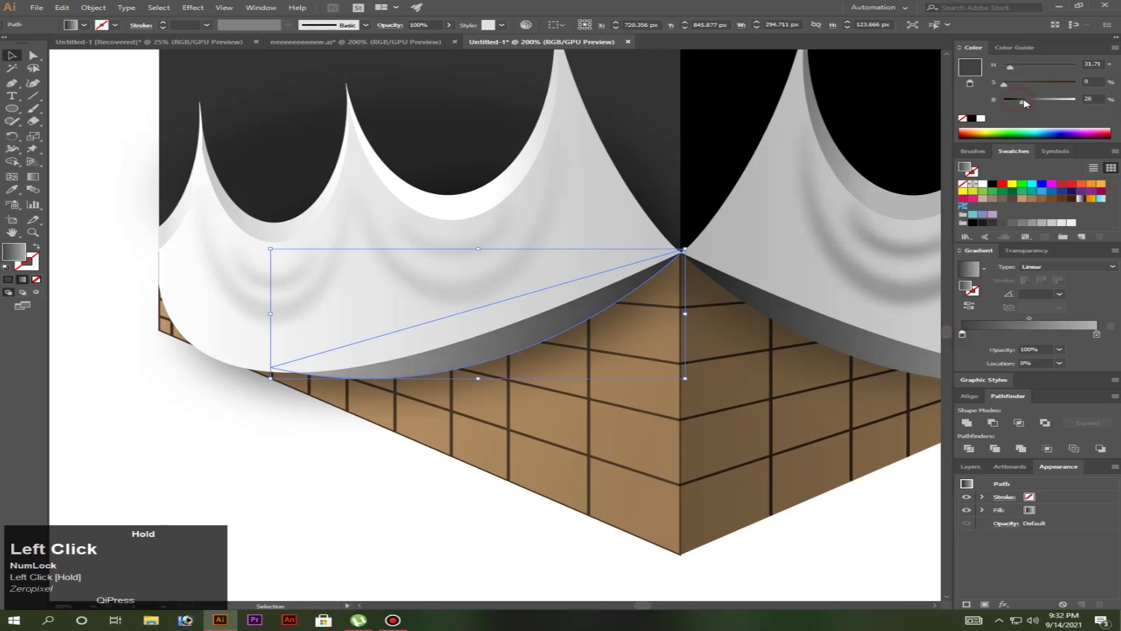
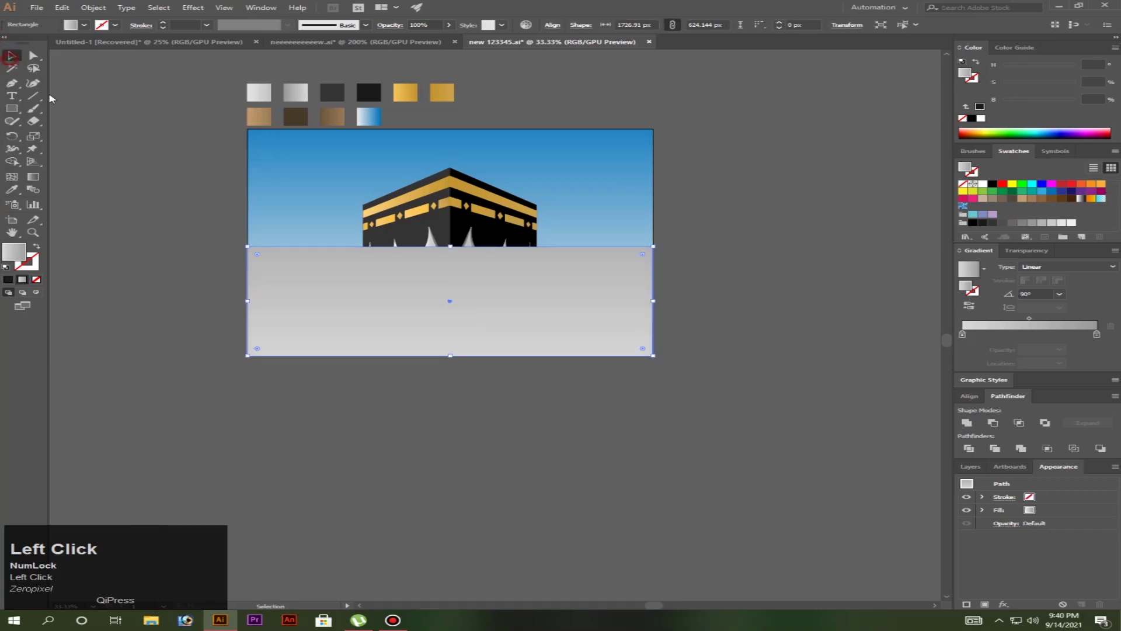
Send the grey ground rectangle behind the Kaaba and deselect it
key(ctrl+shift+])
click(470, 398)
scroll(down, 3)
scroll(up, 3)
key(space)
click(390, 277)
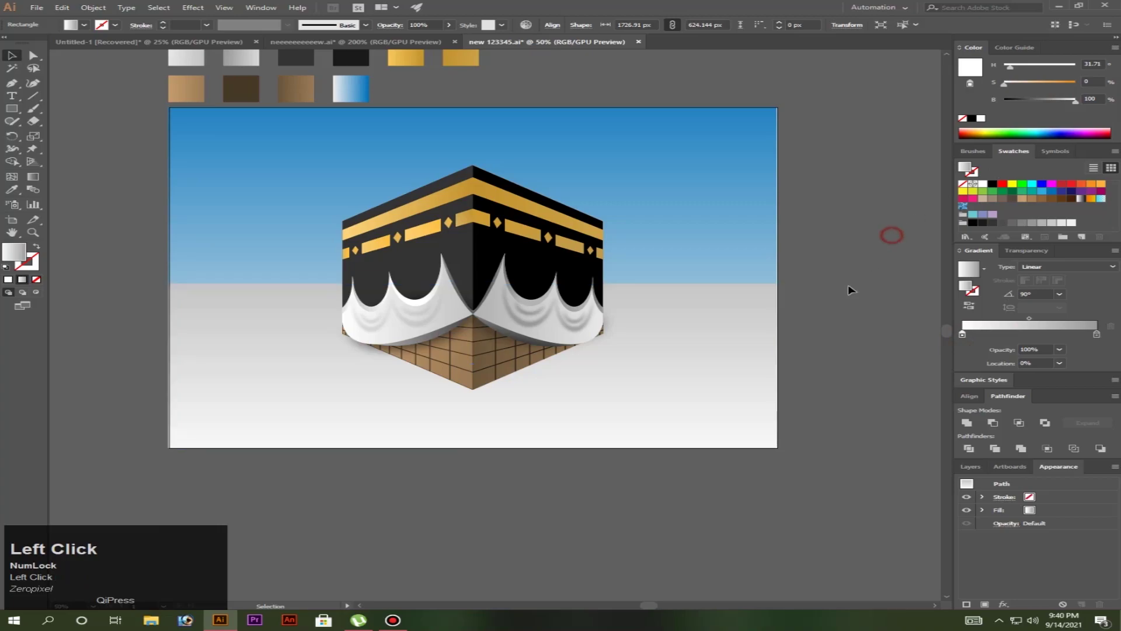
scroll(down, 3)
key(space)
click(391, 376)
scroll(up, 3)
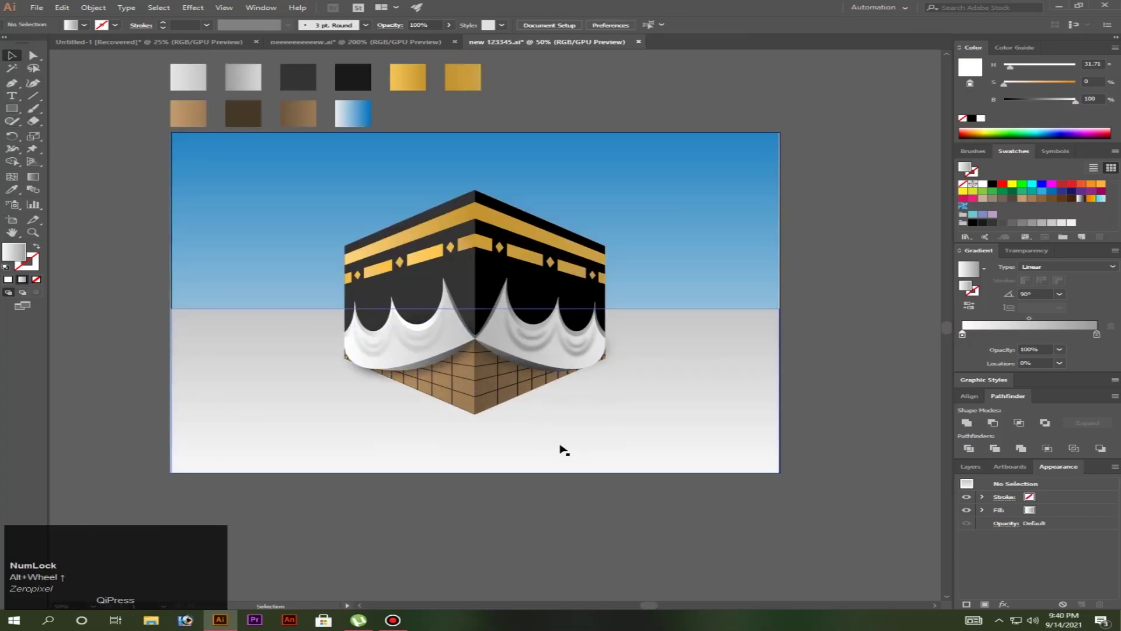
Copy the ground into a thin pale strip raised just above the horizon
drag(427, 355, 422, 357)
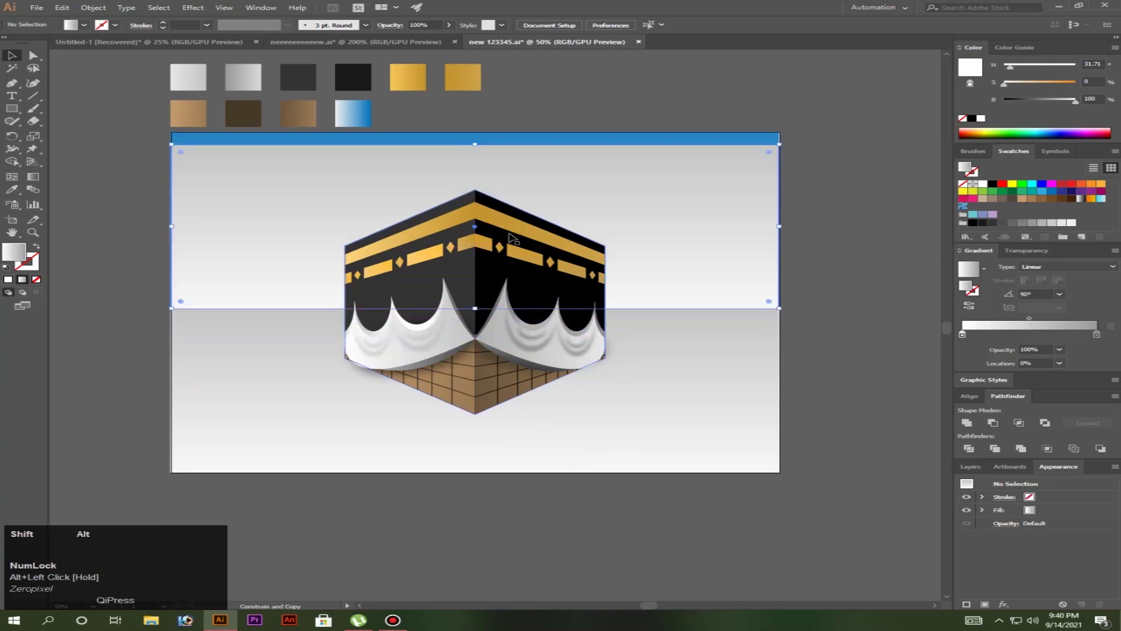
drag(421, 357, 414, 360)
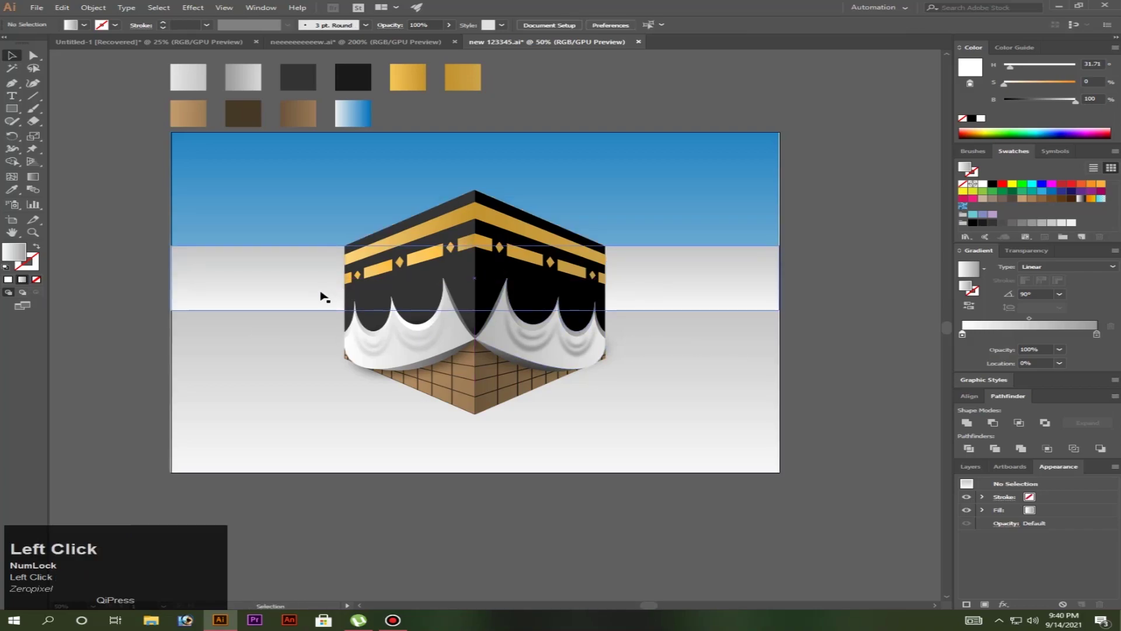
drag(414, 359, 427, 356)
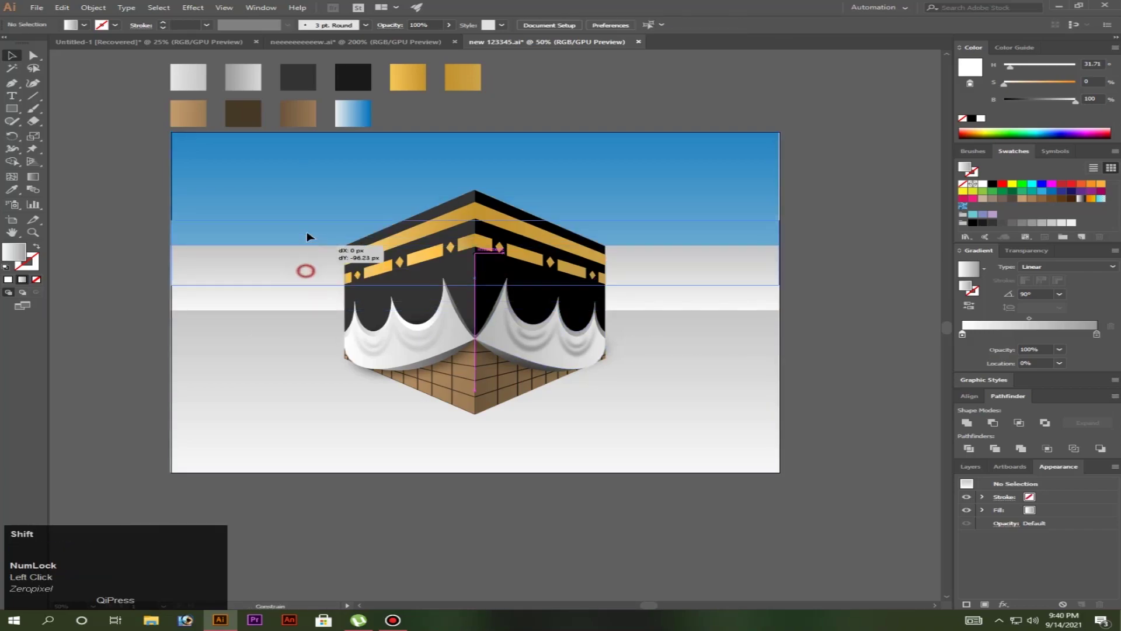
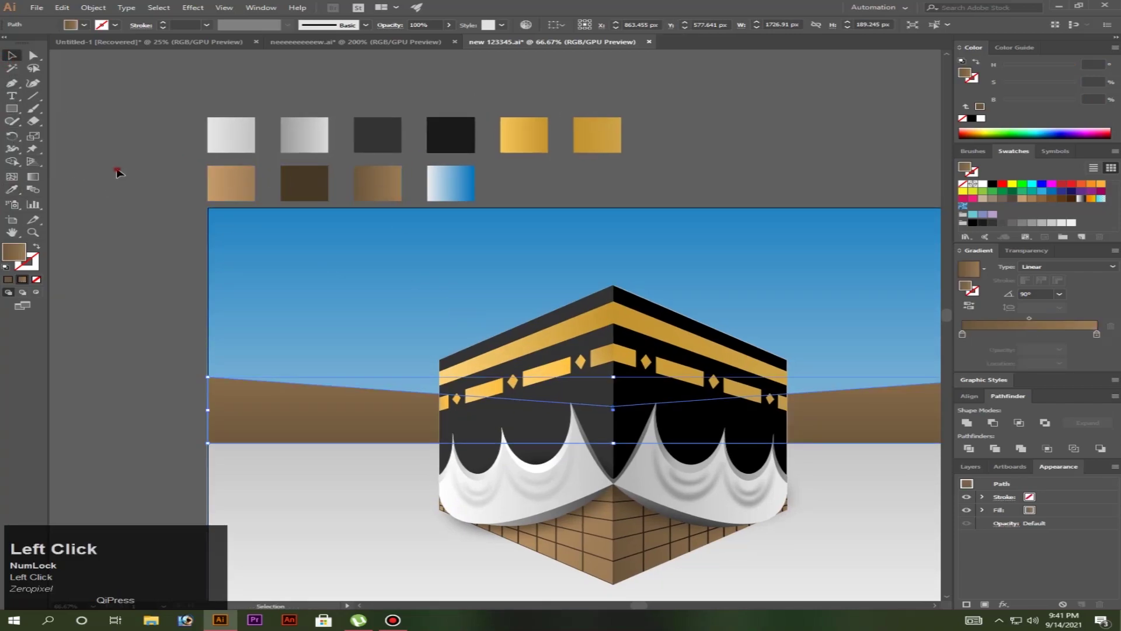
Shade the brown wall band with a vertical brown gradient
scroll(down, 3)
scroll(up, 3)
drag(265, 341, 536, 373)
click(534, 356)
scroll(down, 3)
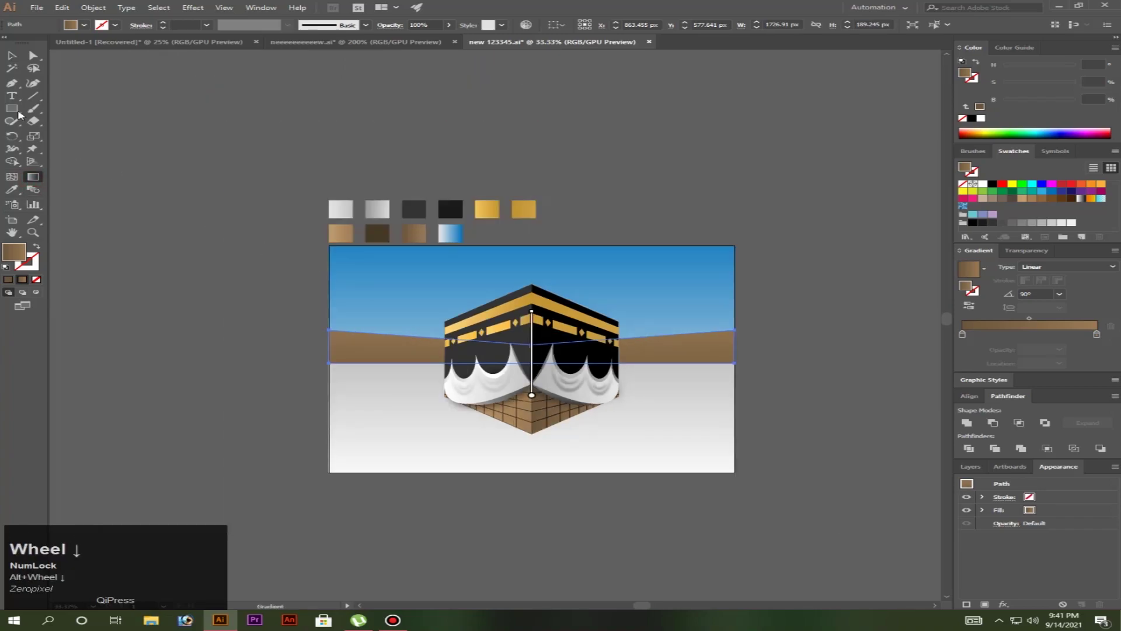
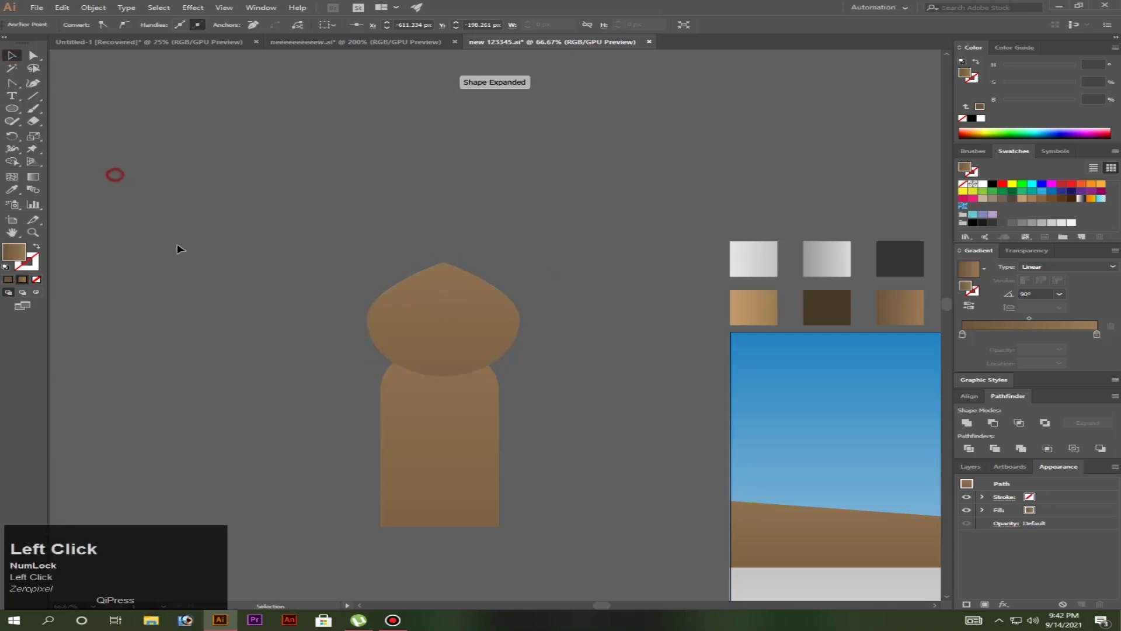
Select the pointed arch top and the column rectangle for alignment
scroll(up, 3)
drag(426, 397, 650, 376)
scroll(down, 3)
scroll(up, 3)
click(541, 386)
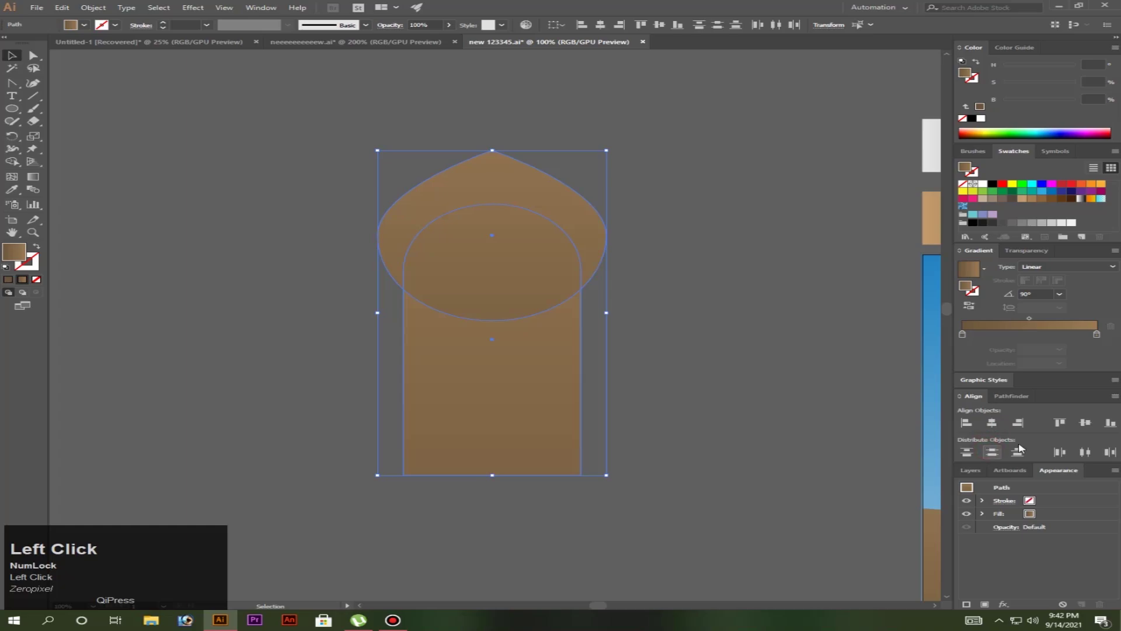
Centre the arch top over the column and unite them into one arch silhouette
key(ctrl+z)
click(1090, 453)
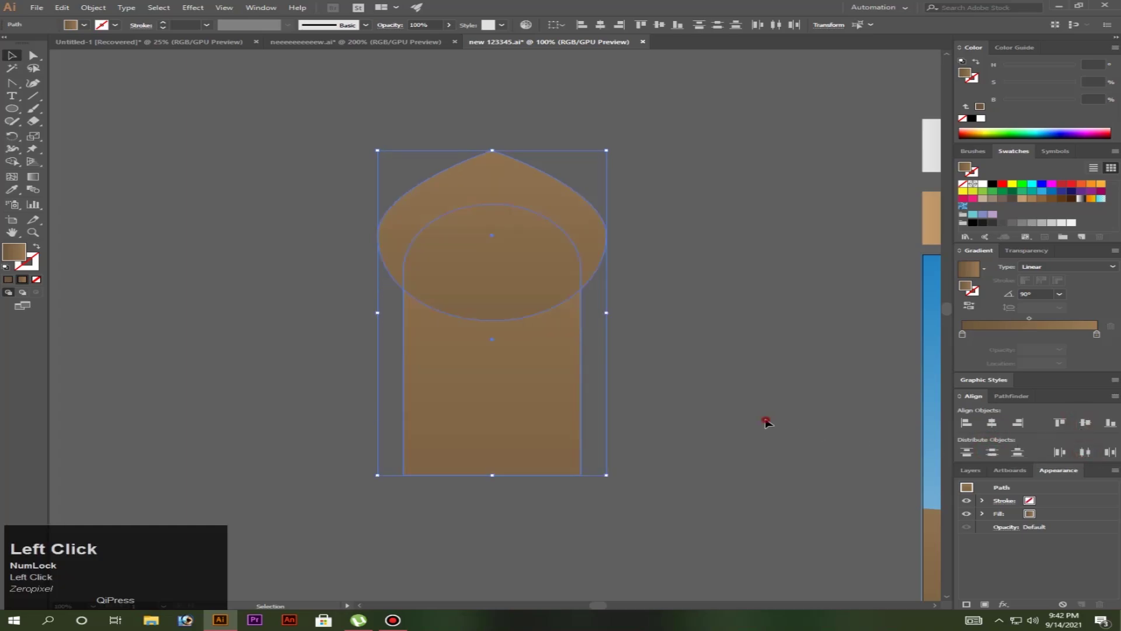
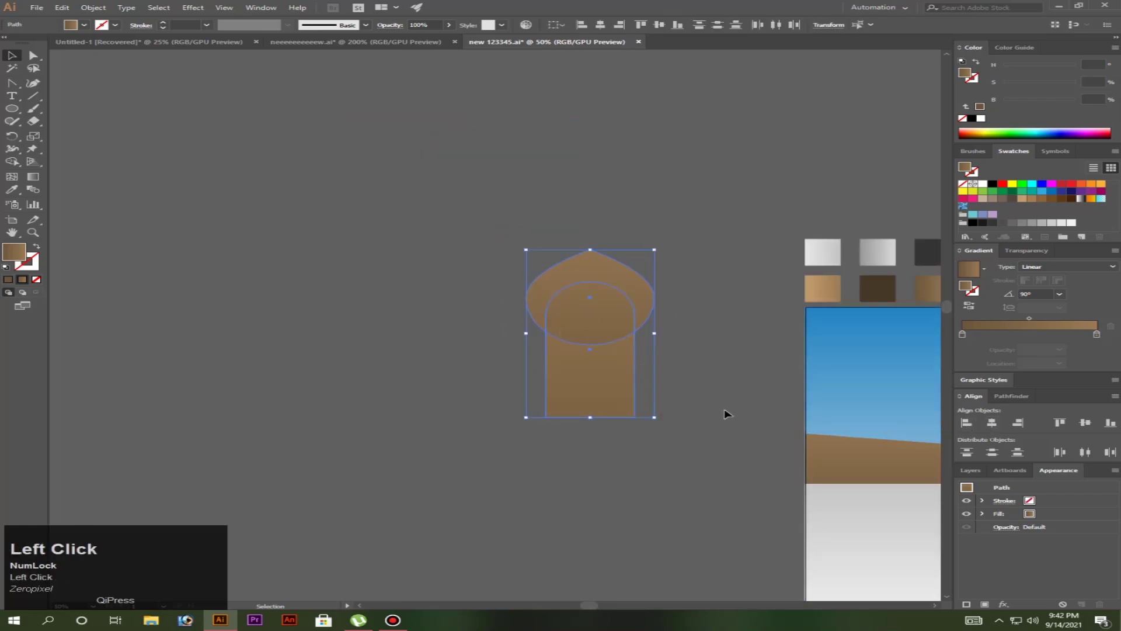
click(1003, 405)
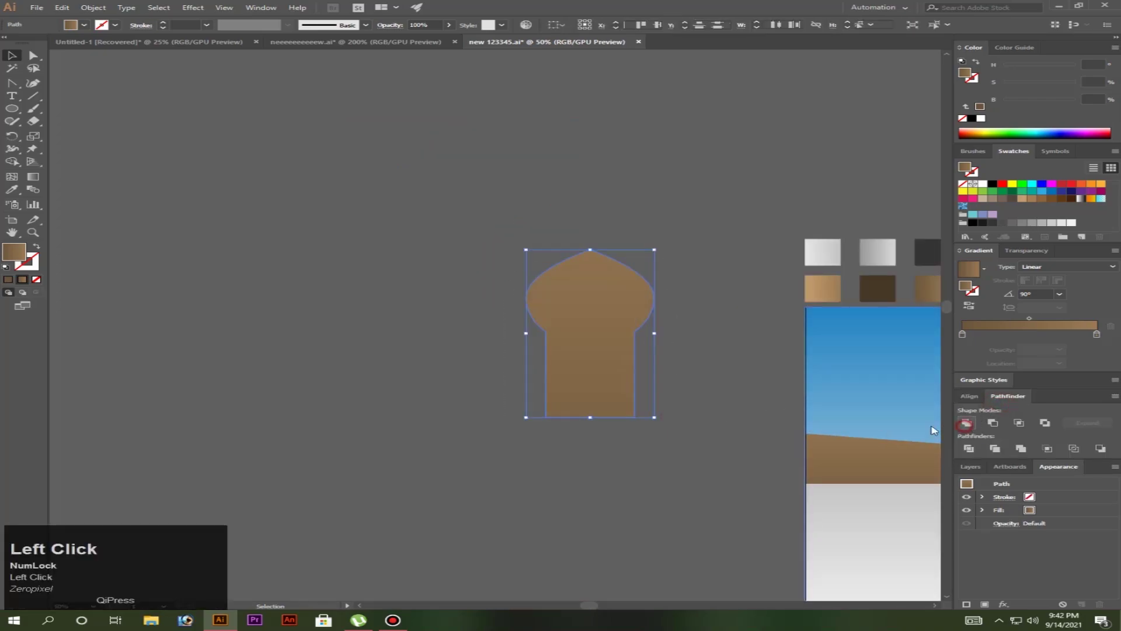
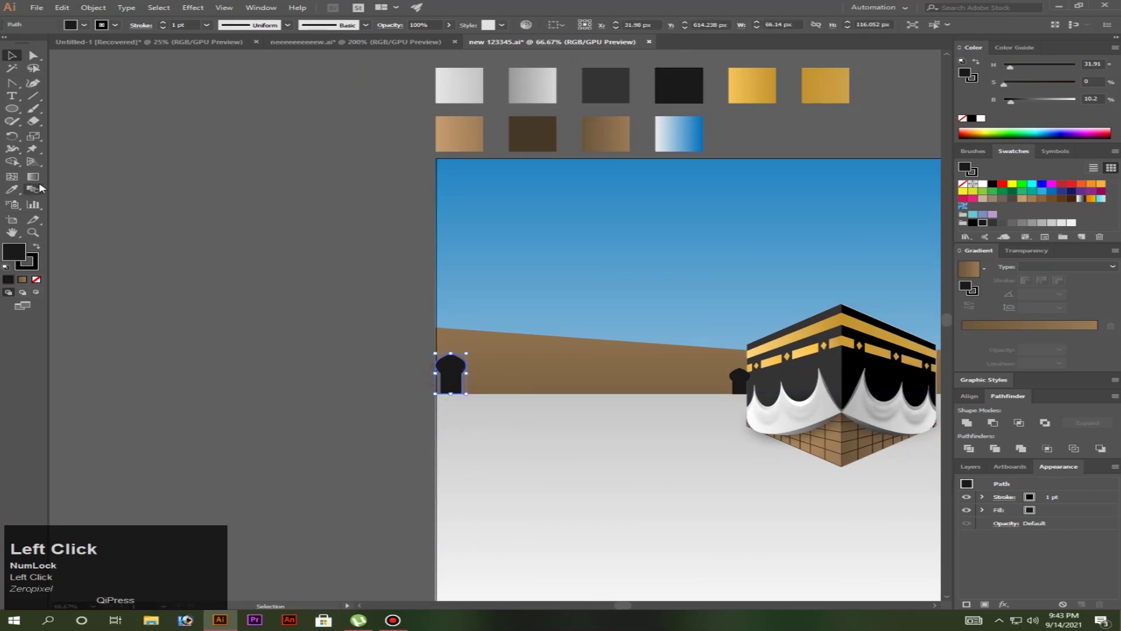
Blend the two black arches with 7 specified steps into a shrinking row toward the Kaaba
click(43, 187)
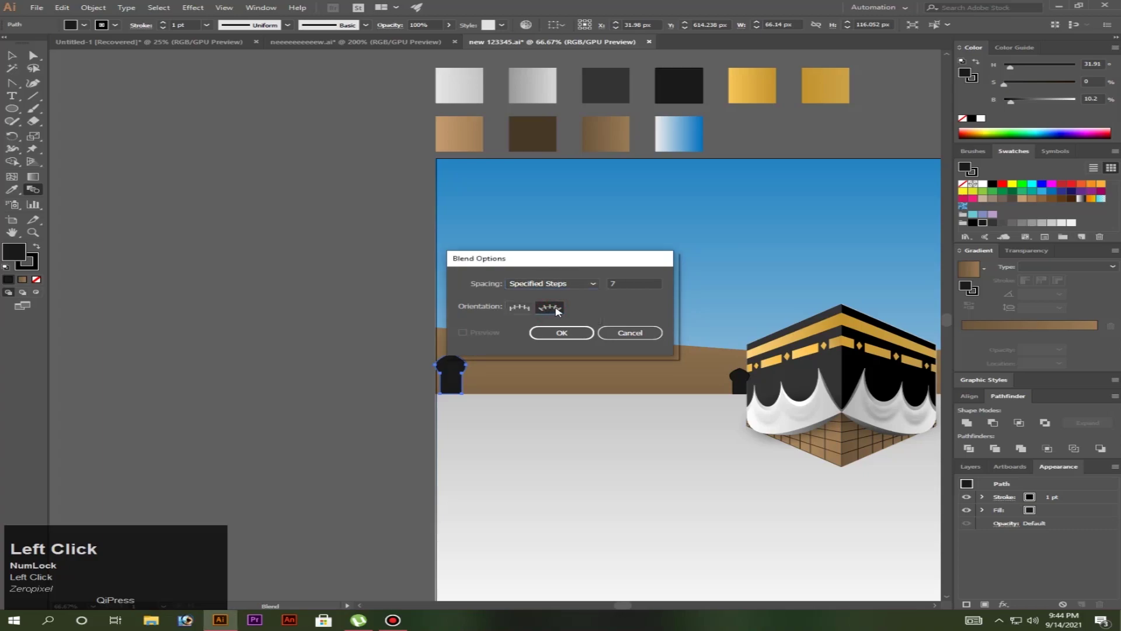
double_click(570, 340)
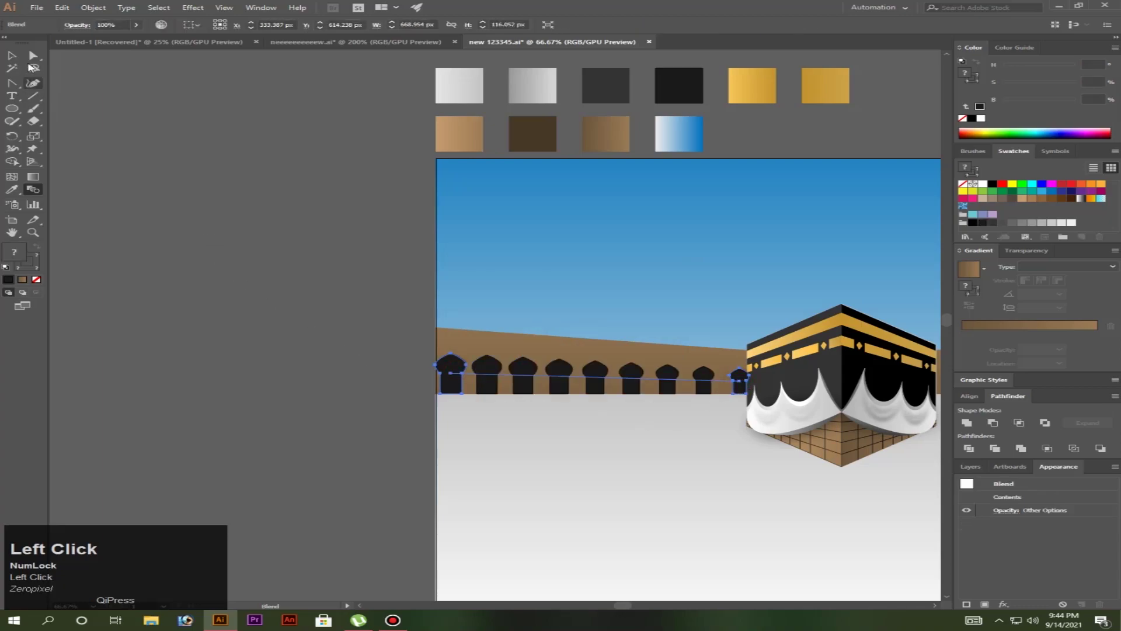
scroll(down, 3)
scroll(up, 3)
scroll(up, 3)
click(627, 335)
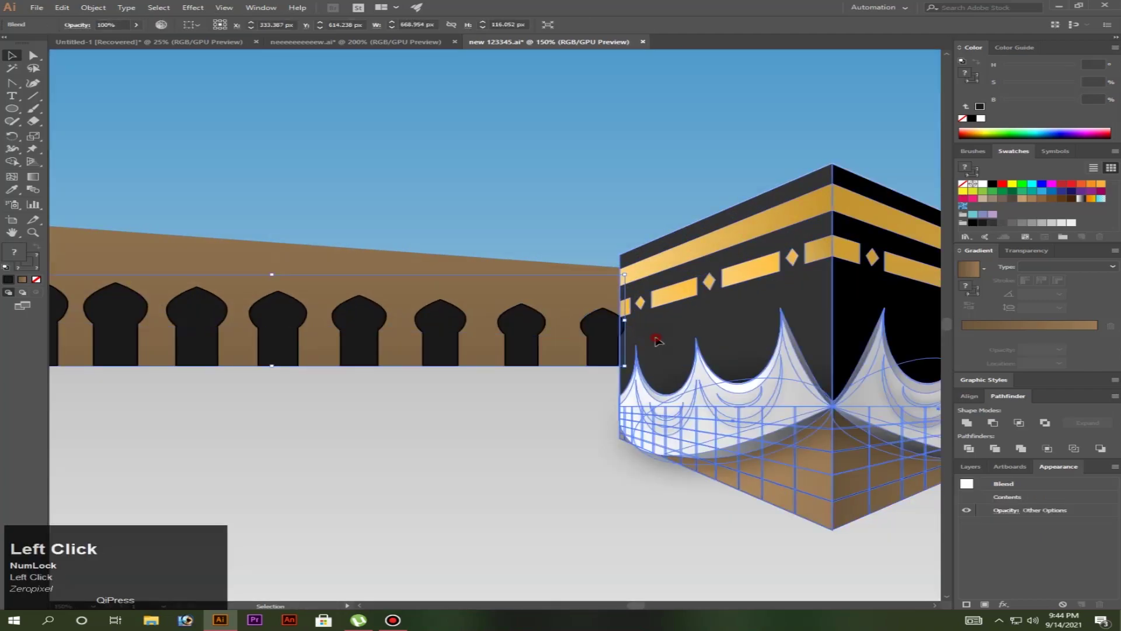
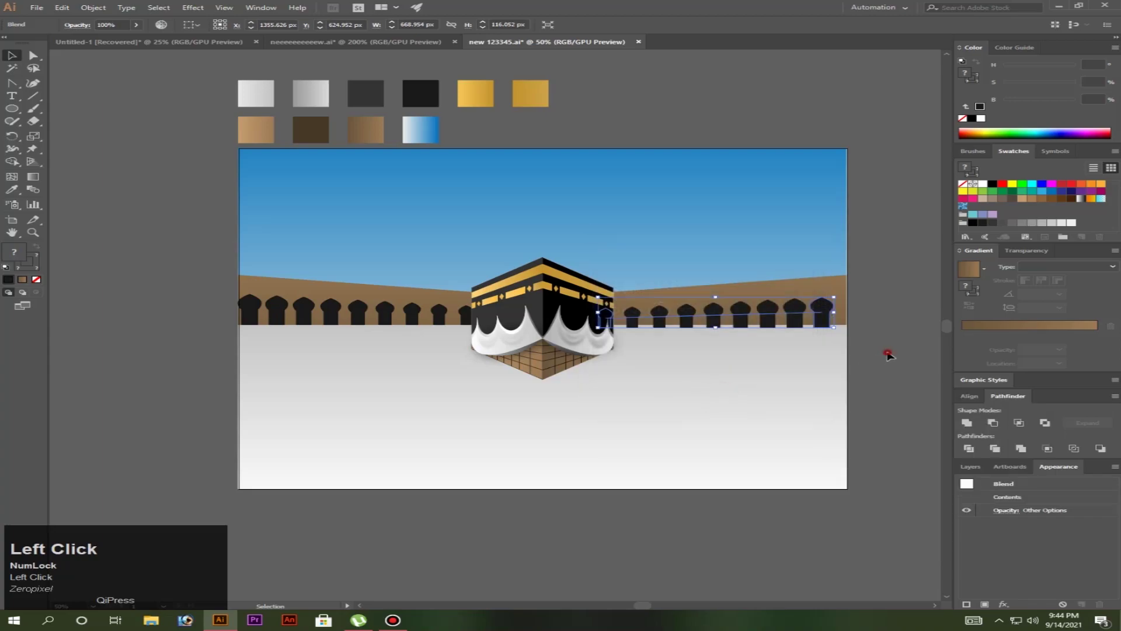
Paste a copy of the Kaaba group below the artboard and drag a gradient rectangle over it for the mask
scroll(up, 3)
drag(792, 324, 906, 345)
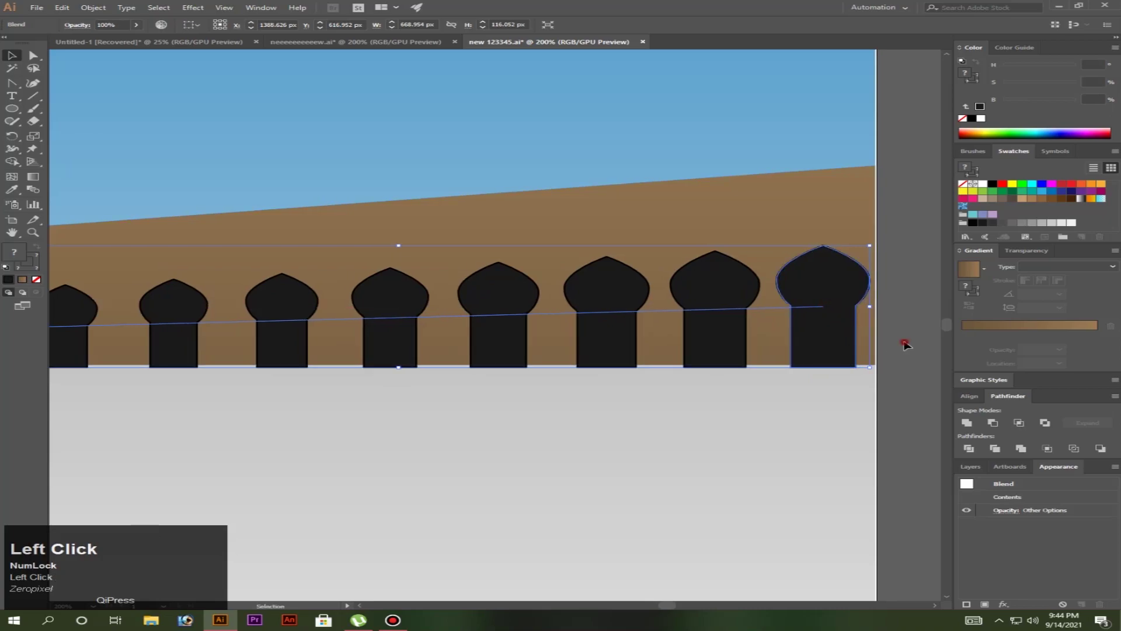
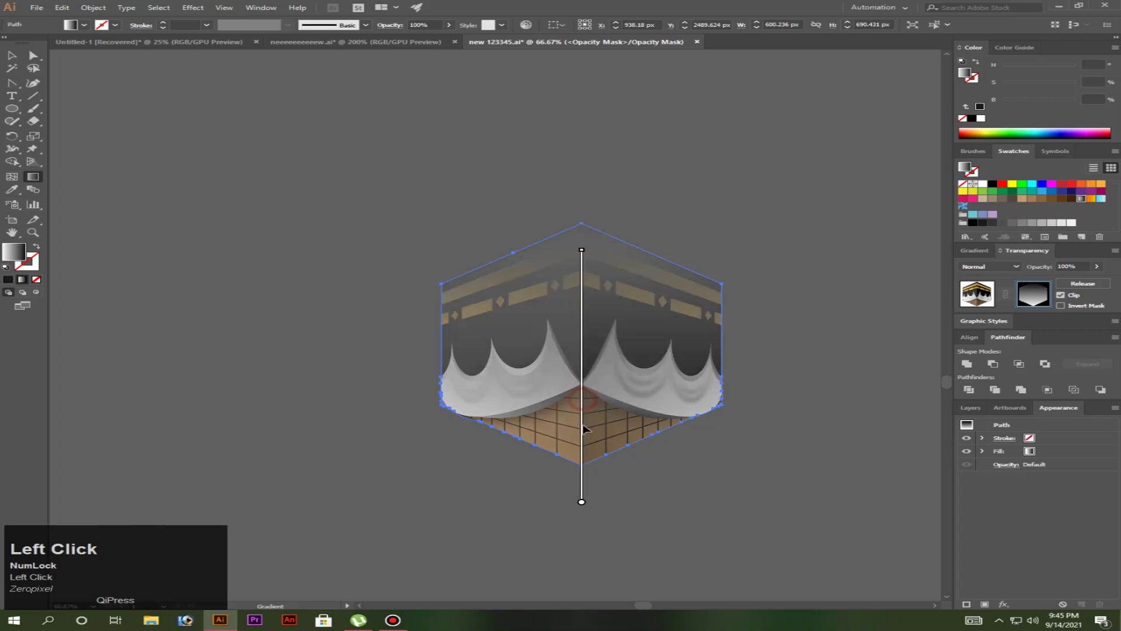
Set where the reflection's mask gradient starts fading and lower the flipped copy's opacity to 77%
click(586, 443)
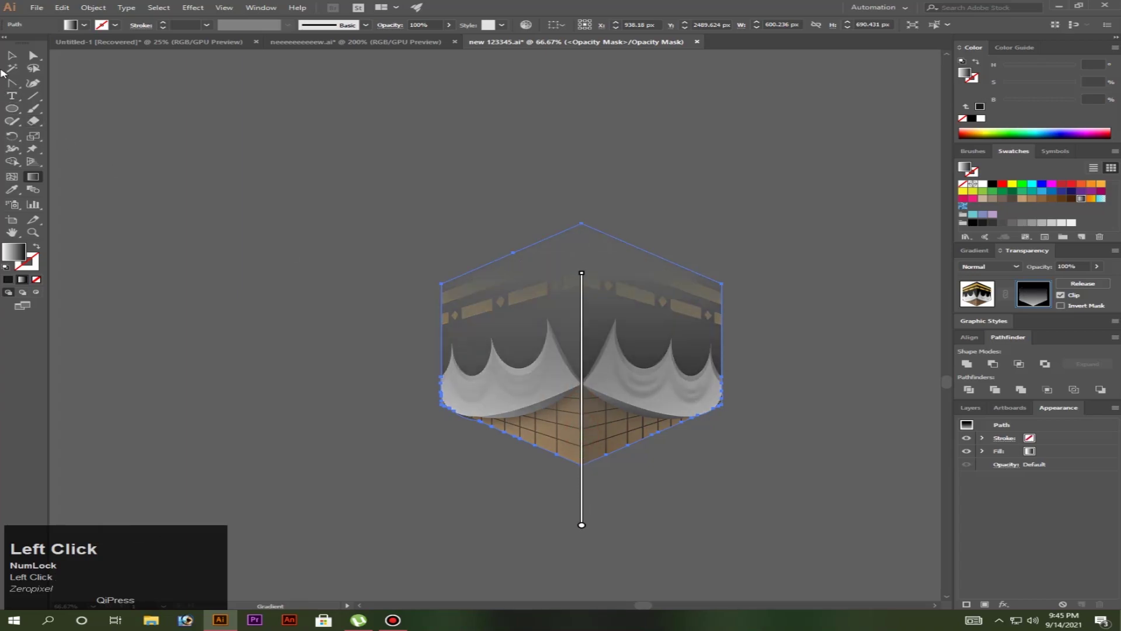
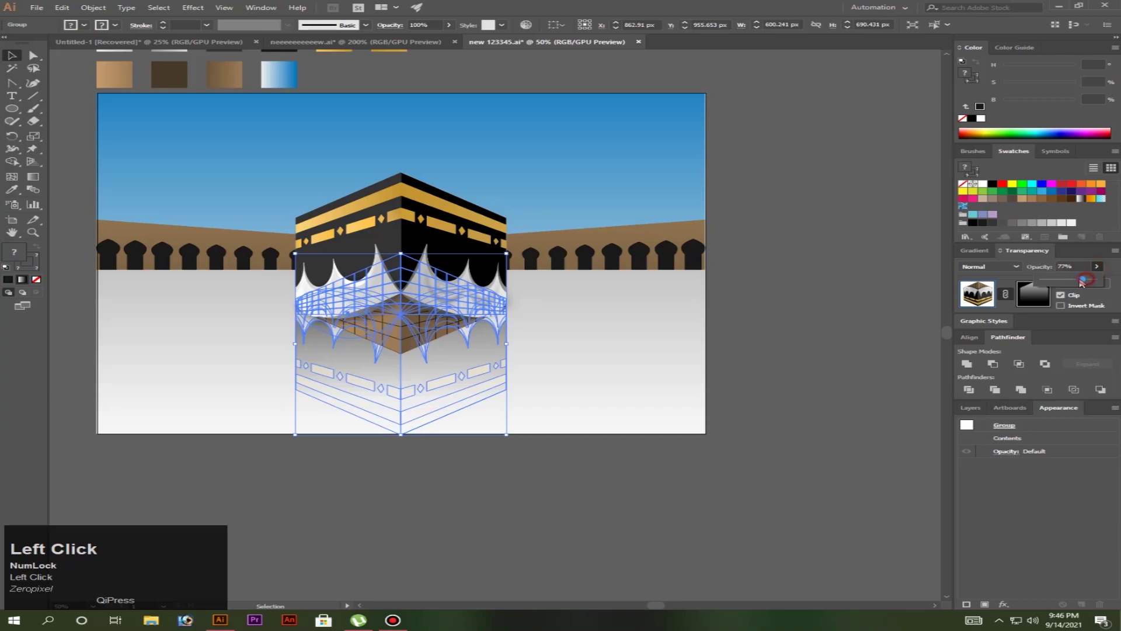
click(1080, 282)
scroll(down, 3)
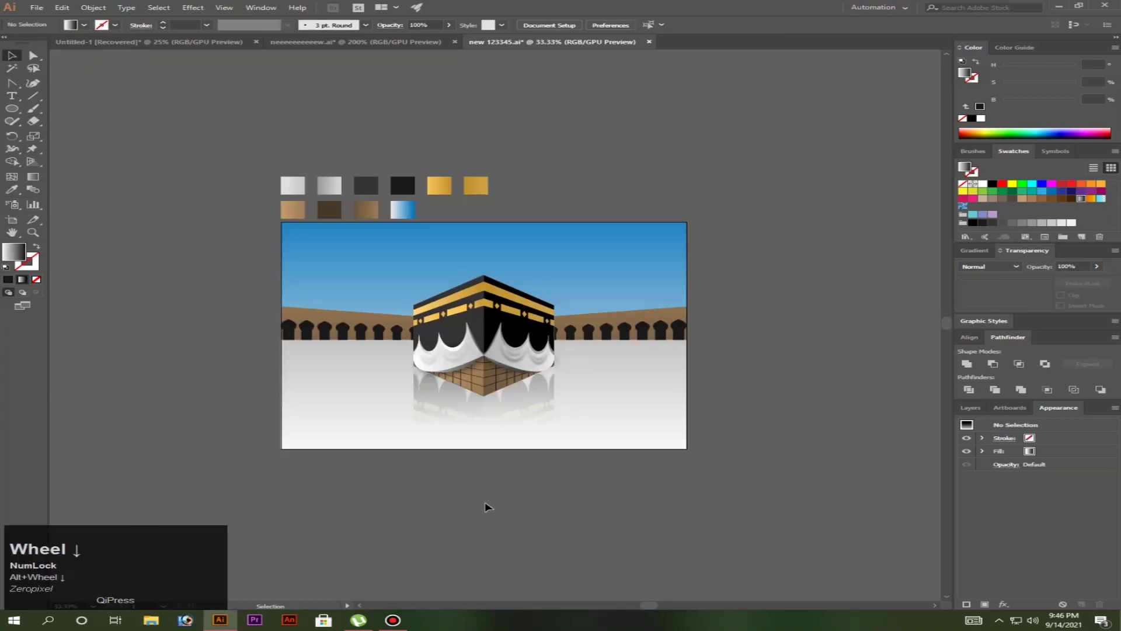
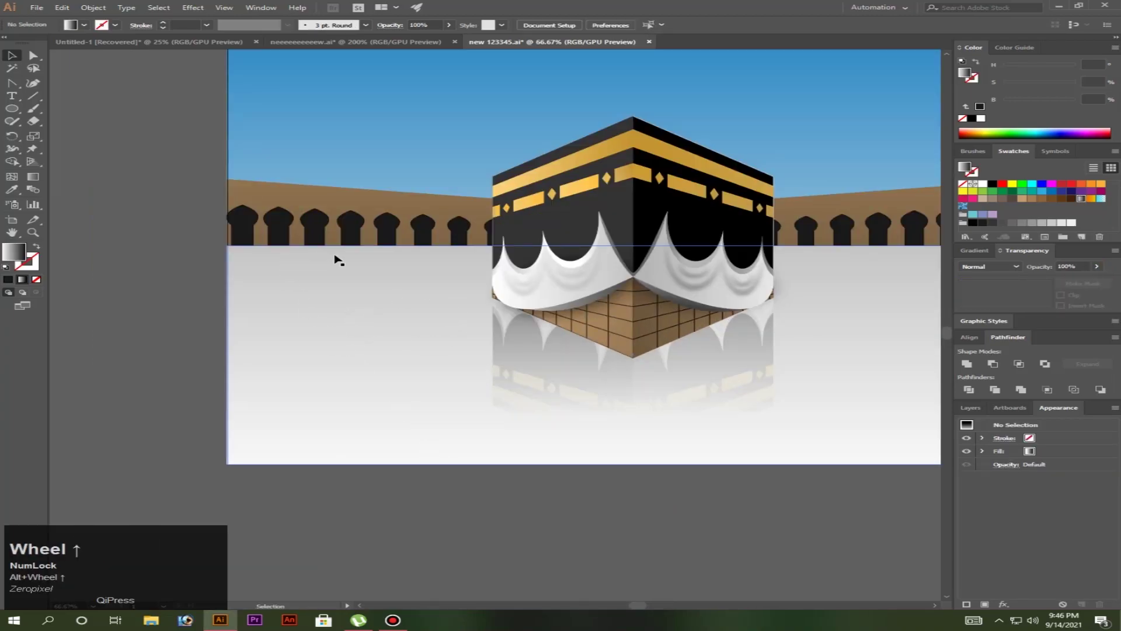
Select the arched colonnade group and reflect it on the Vertical axis via Object > Transform > Reflect
scroll(down, 3)
click(359, 235)
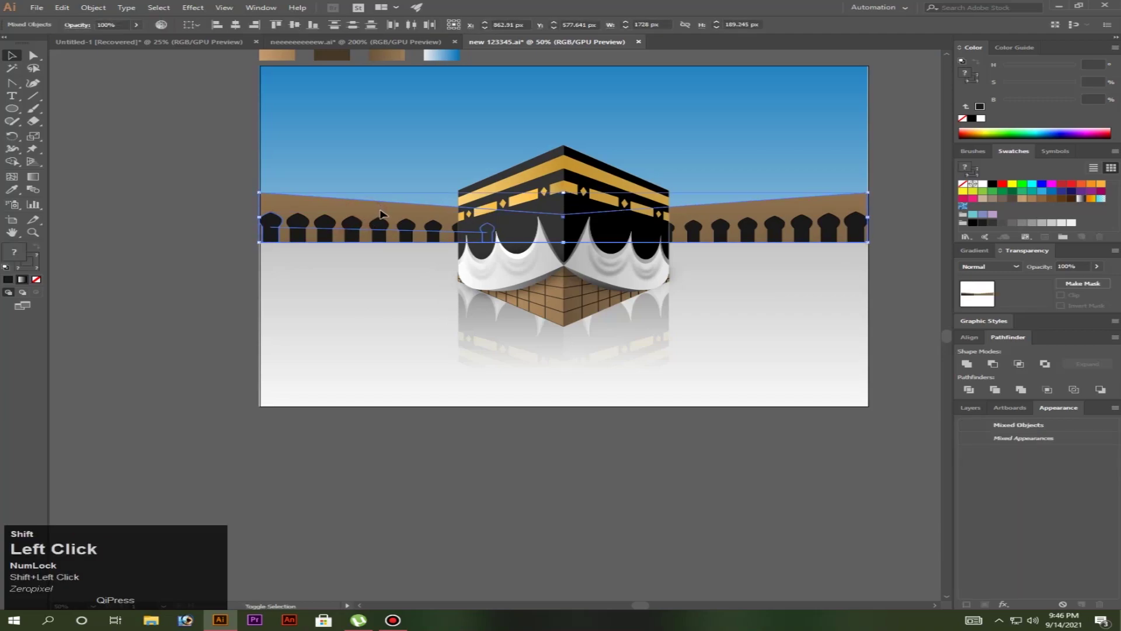
click(767, 233)
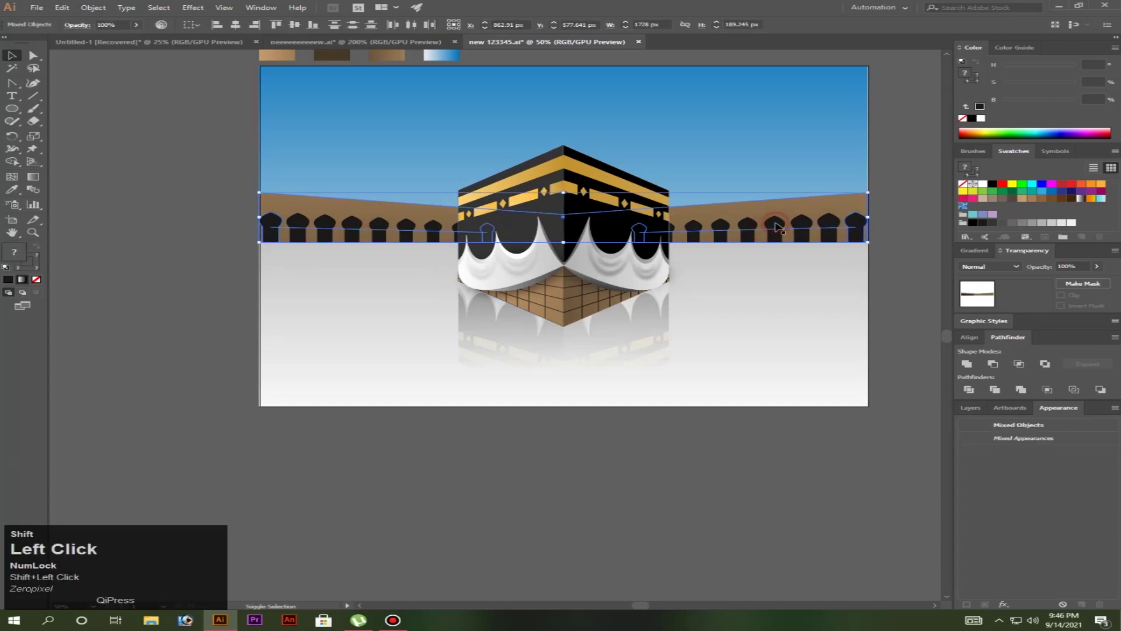
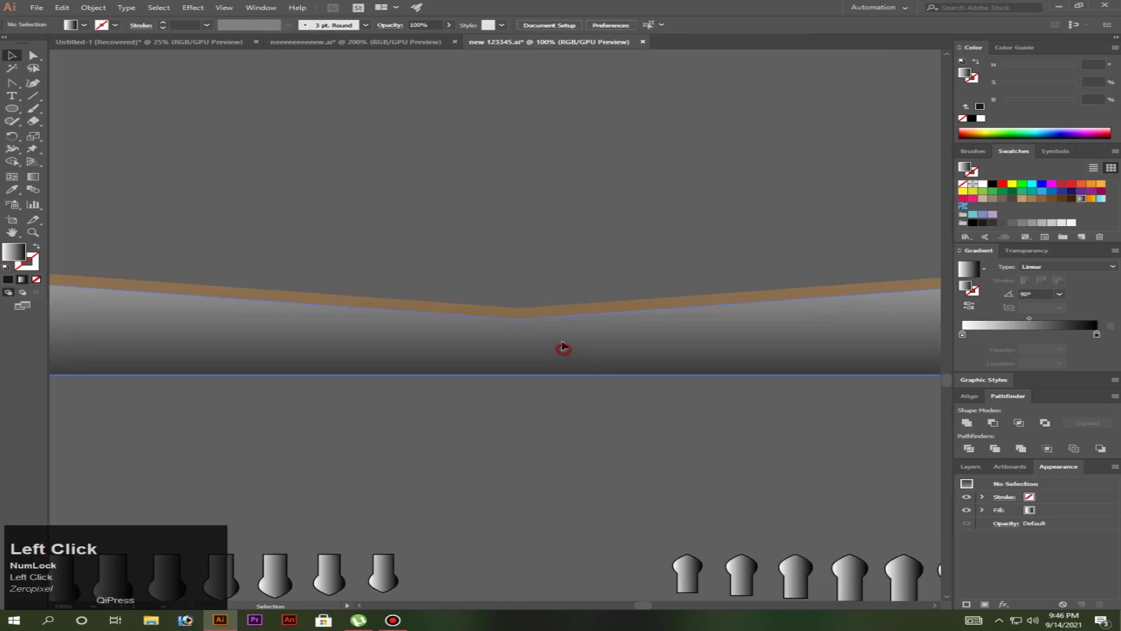
click(564, 342)
scroll(down, 3)
click(818, 322)
scroll(up, 3)
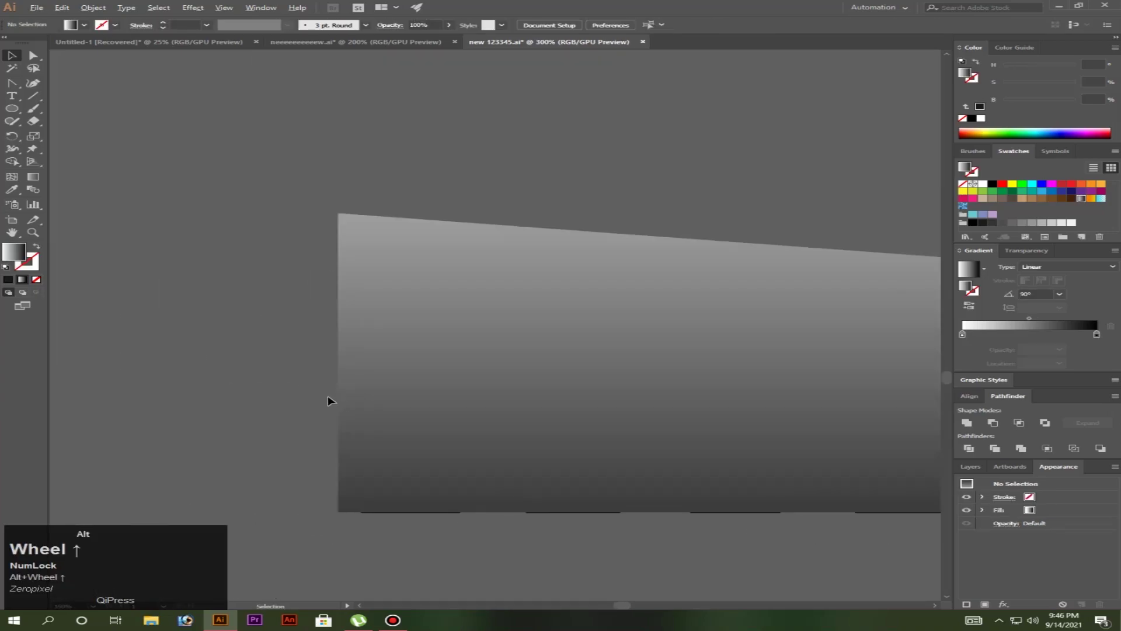
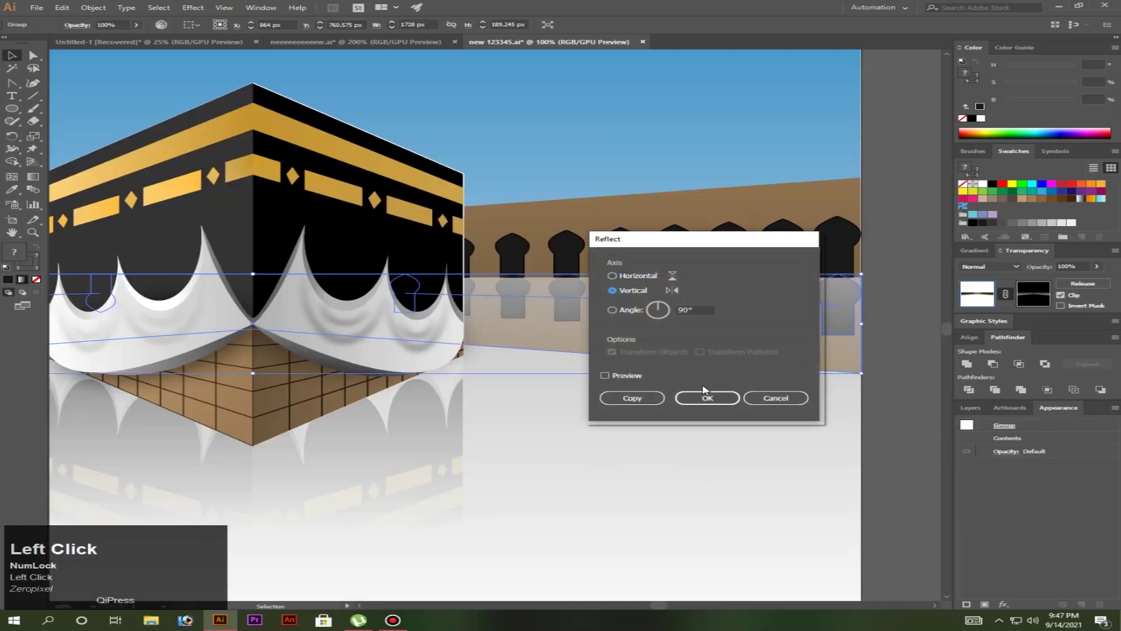
Give the brown wall behind the arches a 90° linear gradient from tan to lighter tan
scroll(down, 3)
click(691, 410)
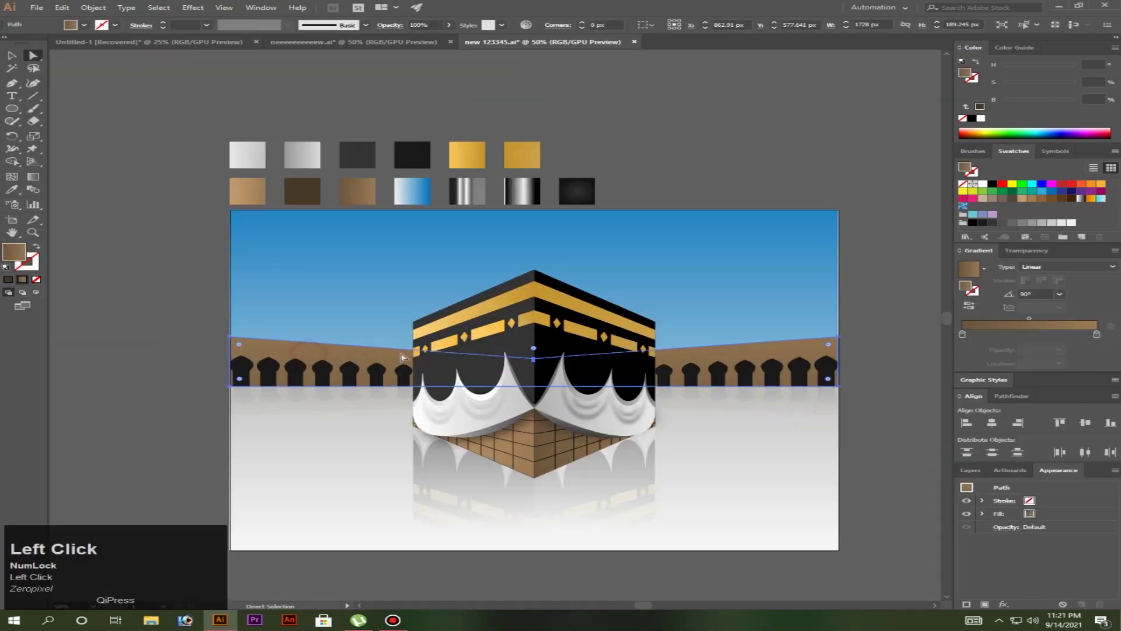
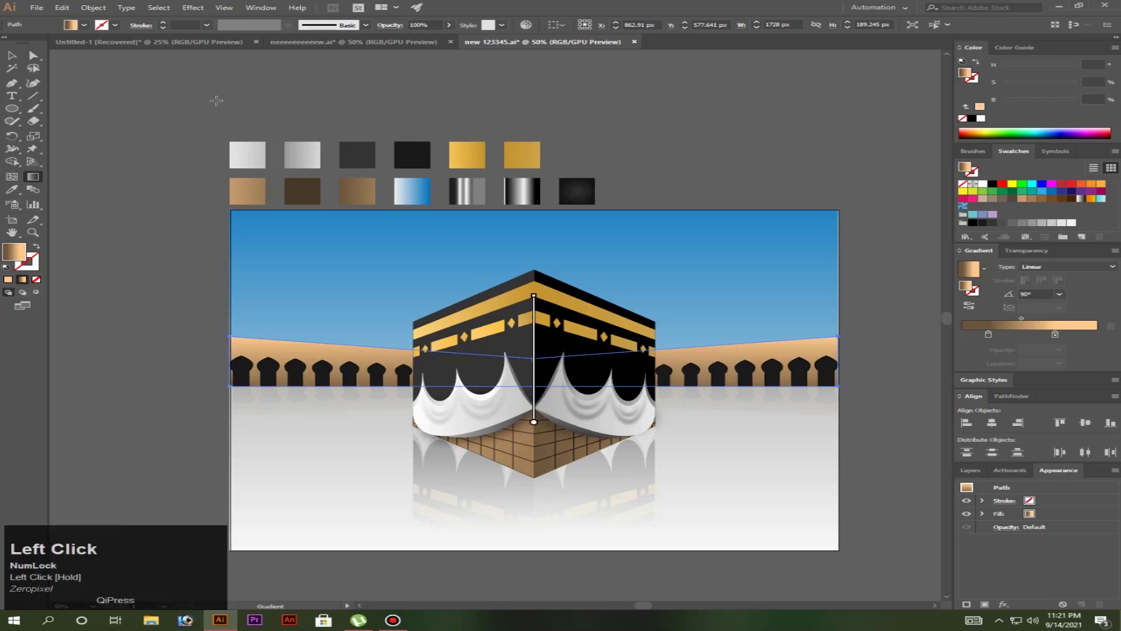
scroll(up, 3)
click(13, 88)
scroll(up, 3)
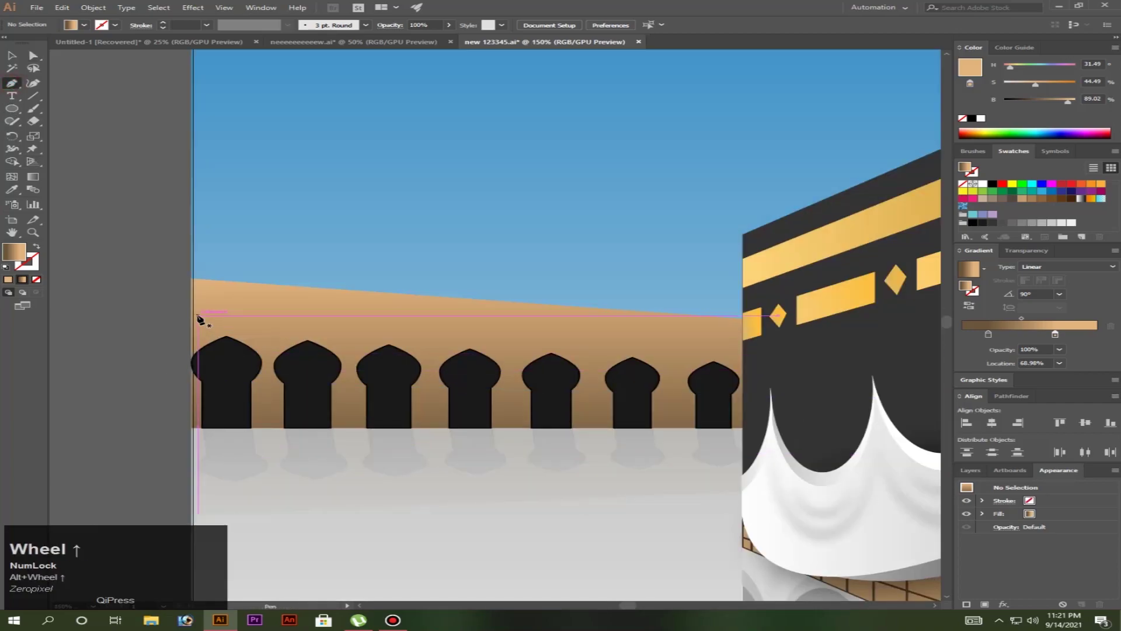
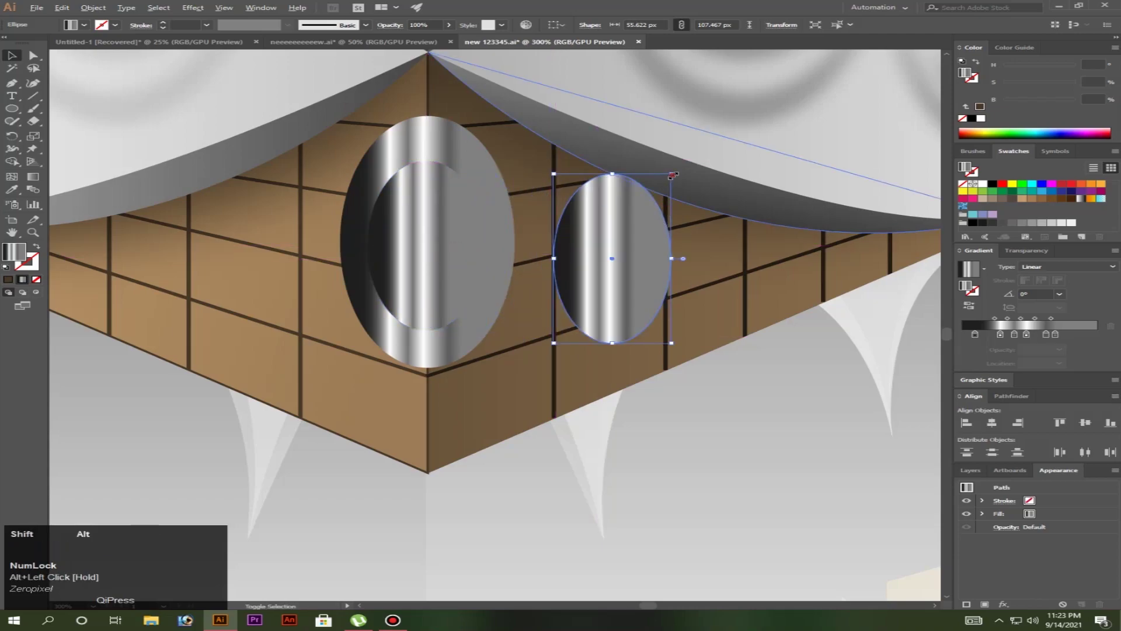
Draw a smaller silver oval inside the large one and a dark radial-gradient centre ellipse
drag(561, 253, 451, 182)
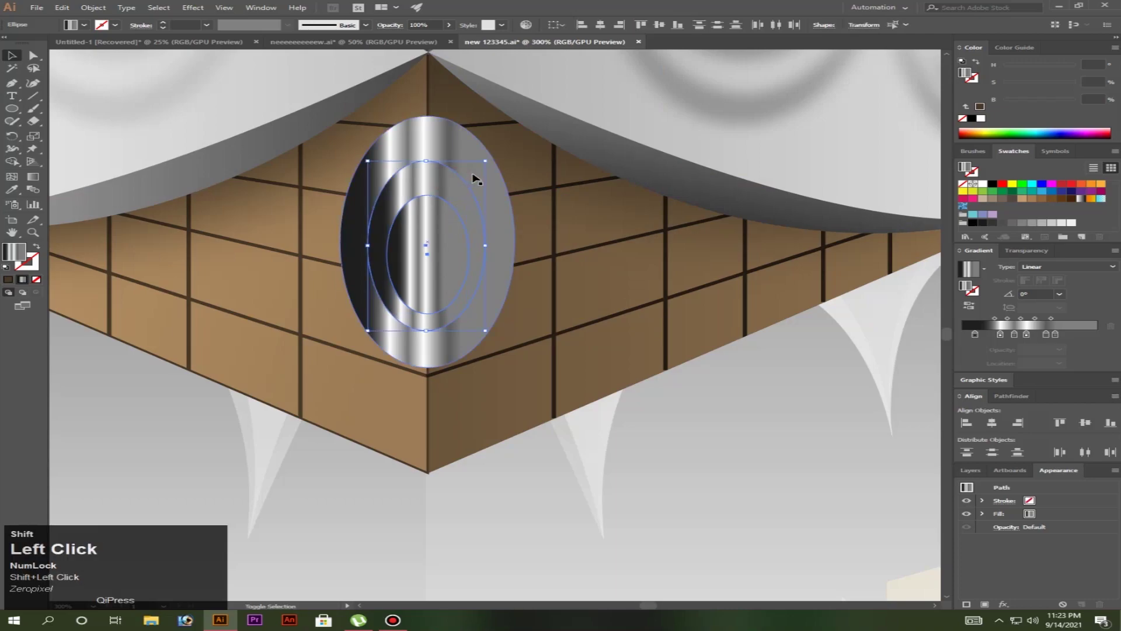
click(997, 424)
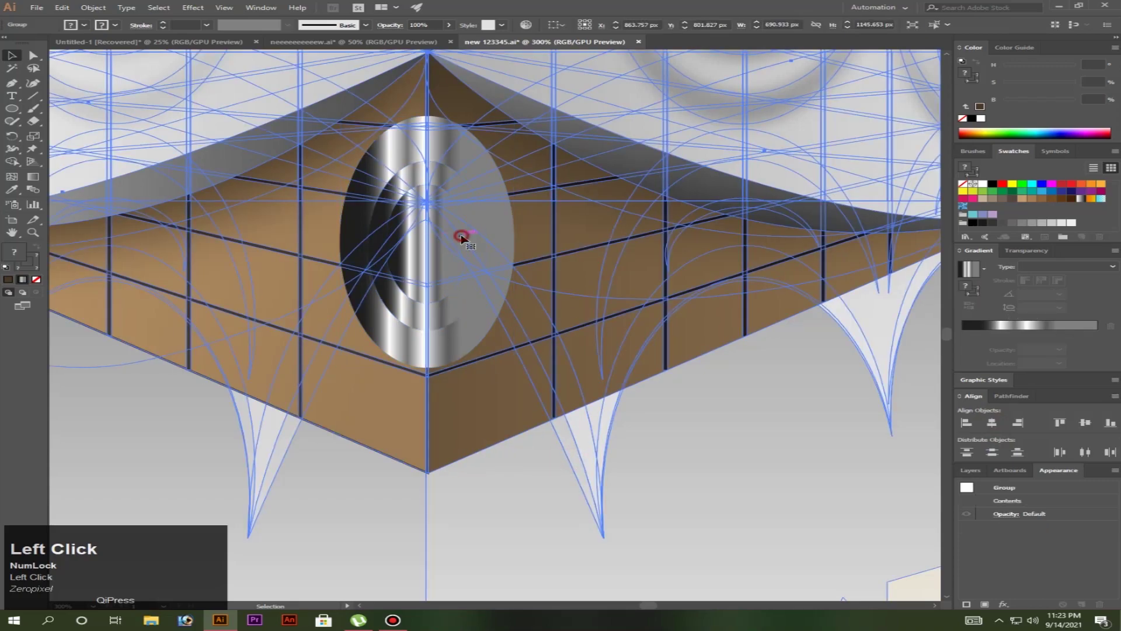
scroll(down, 3)
click(405, 340)
scroll(up, 3)
click(538, 359)
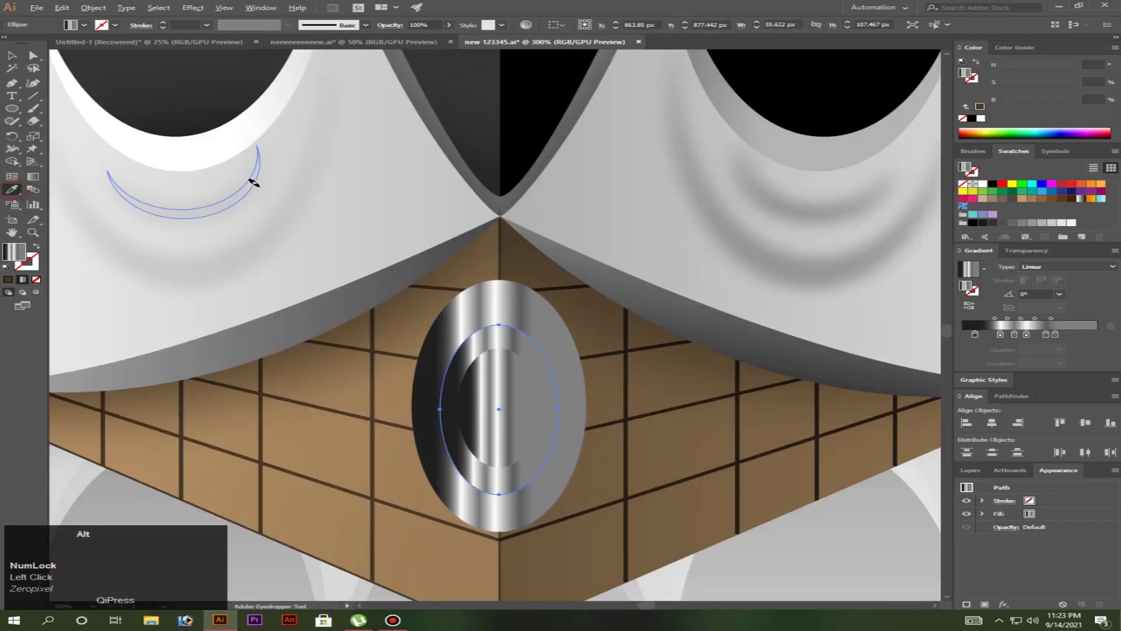
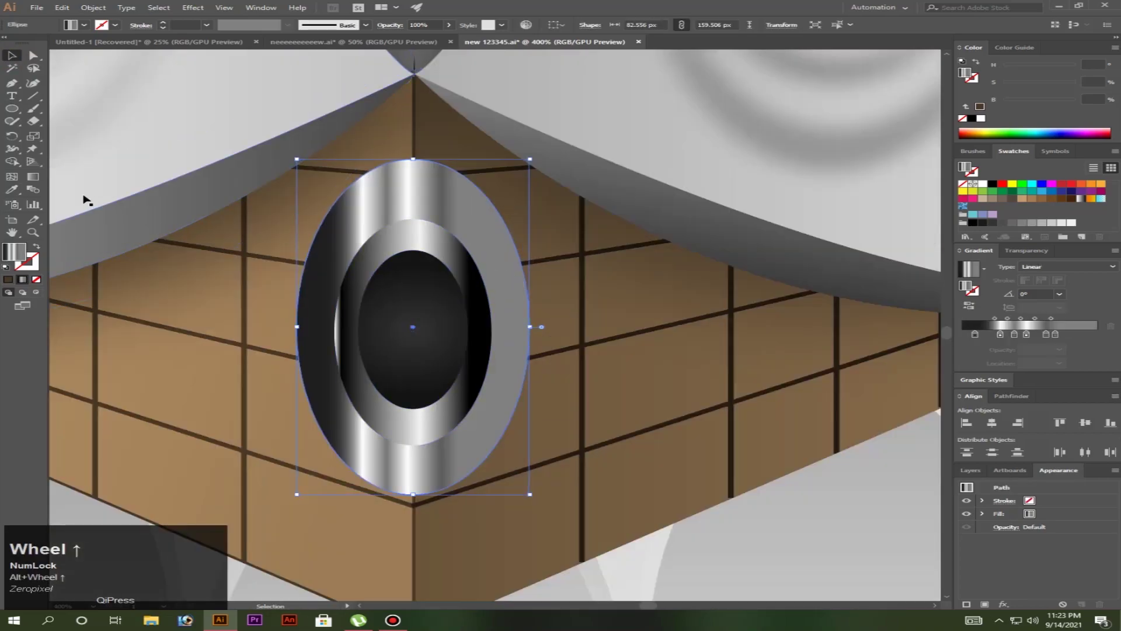
Re-aim the outer oval's metallic gradient and rebalance its stops between light and mid grey
drag(37, 180, 52, 221)
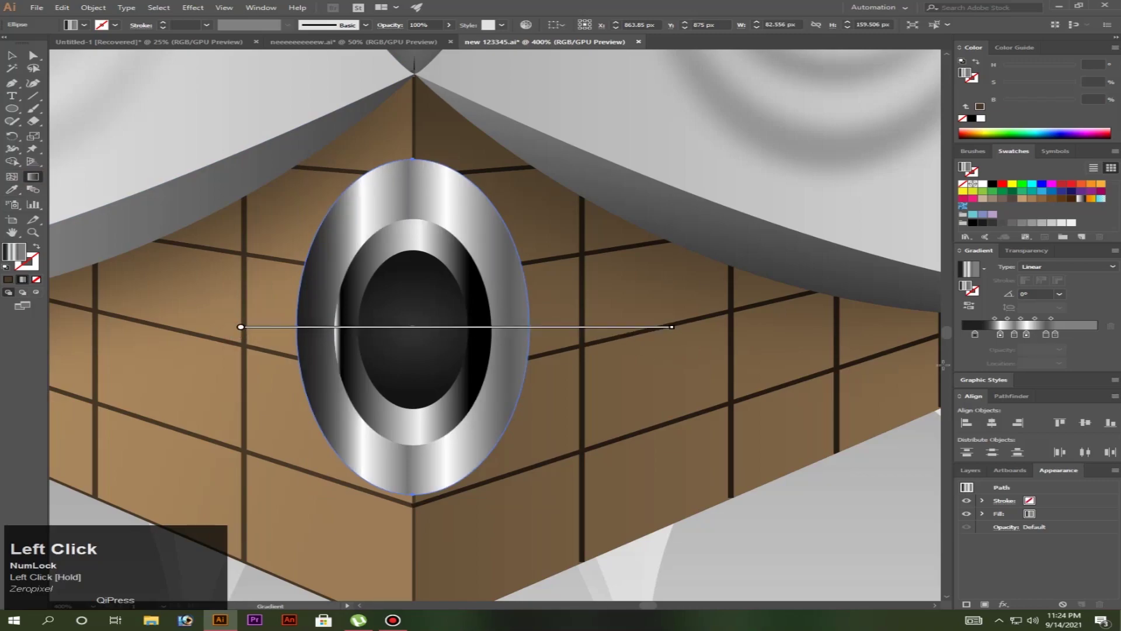
drag(52, 220, 52, 220)
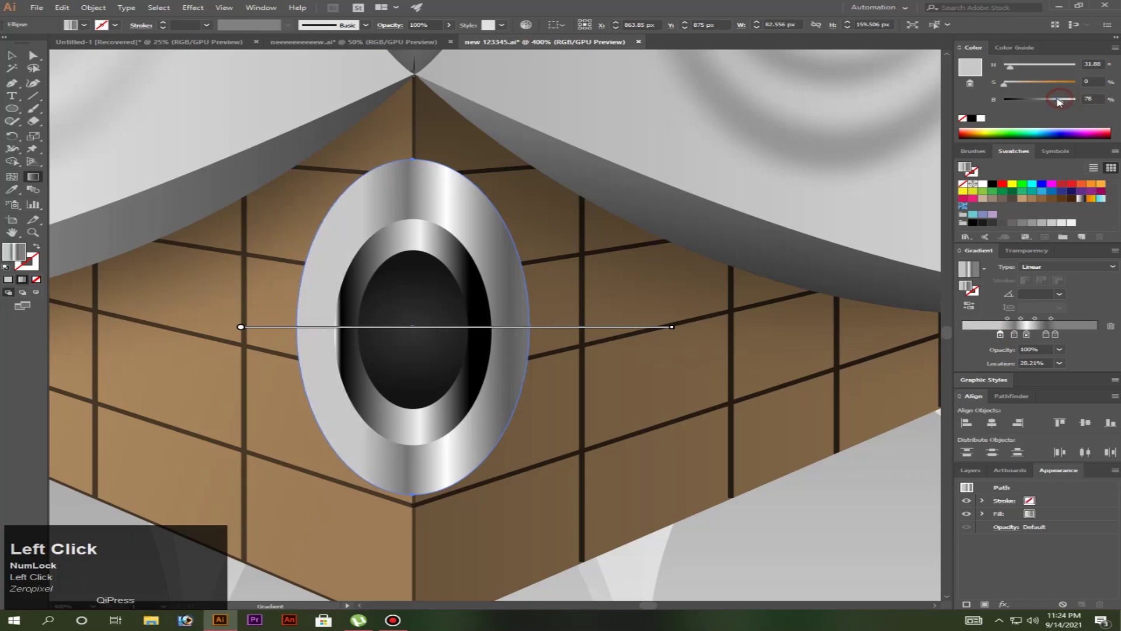
drag(52, 220, 52, 220)
click(52, 220)
click(52, 220)
drag(52, 220, 52, 220)
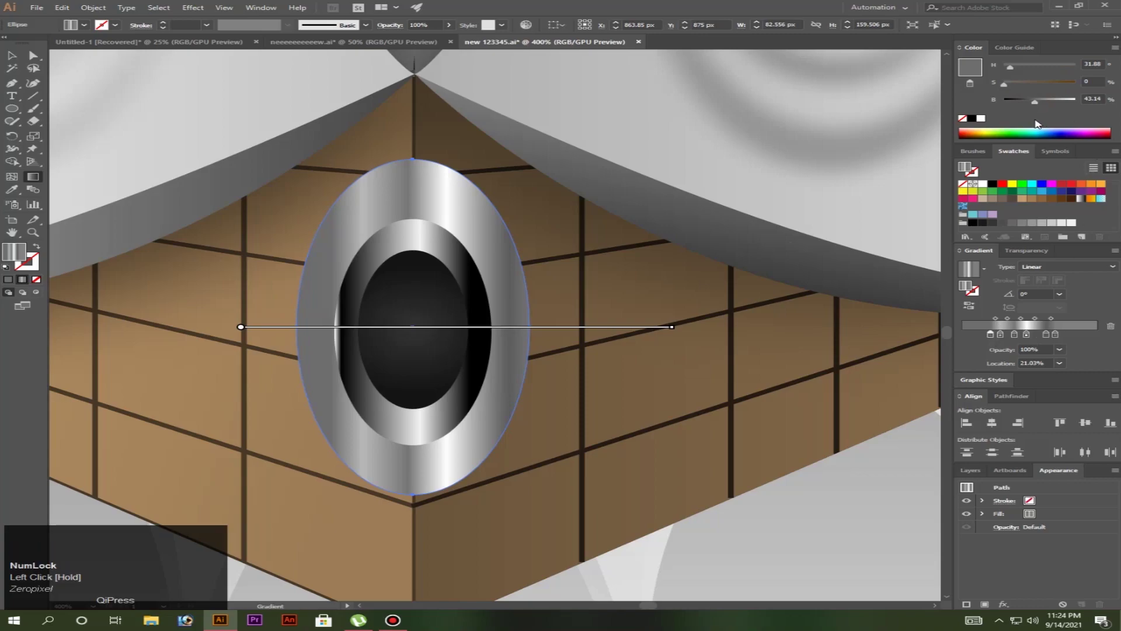
click(51, 220)
click(52, 220)
scroll(down, 3)
scroll(up, 3)
Darken a stop in the inner silver ring's gradient to dark grey
click(53, 242)
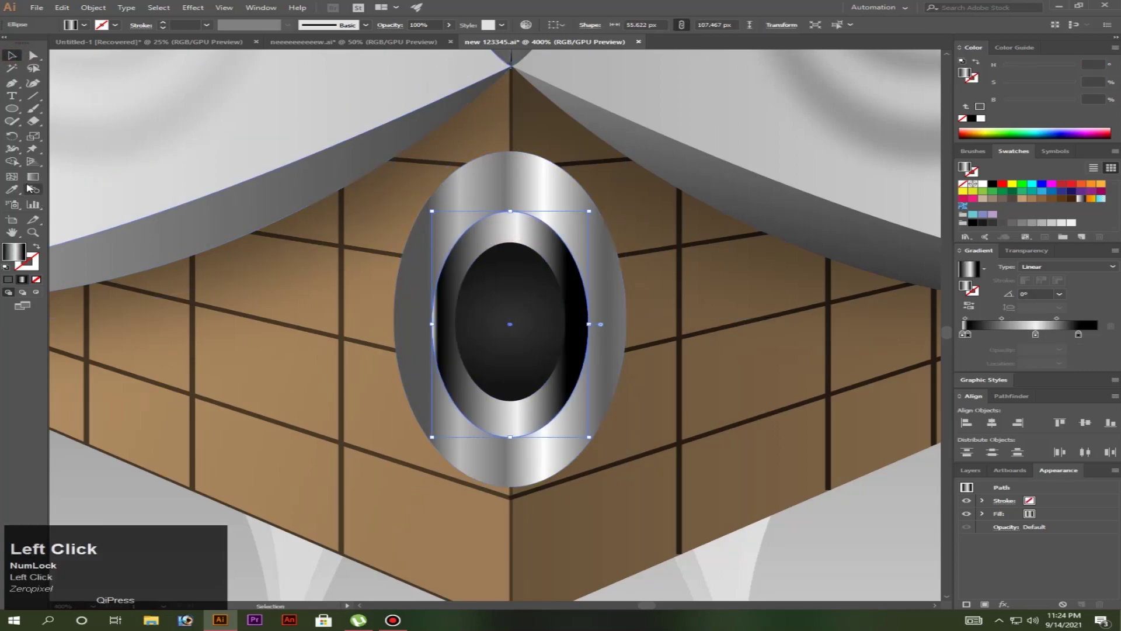
drag(53, 242, 1024, 103)
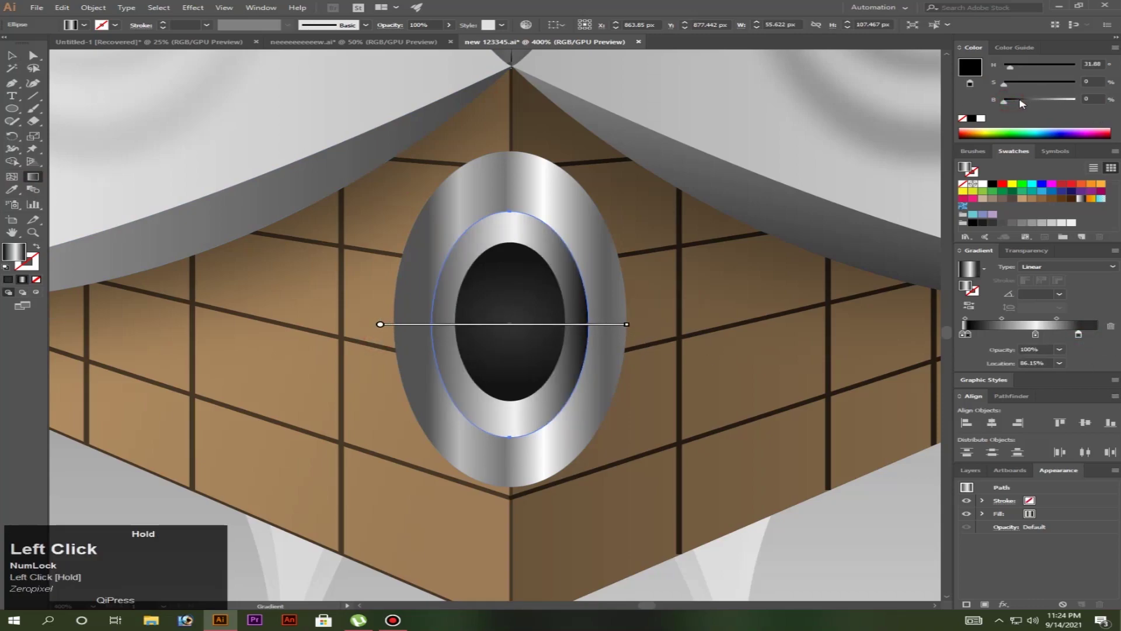
drag(1024, 102, 54, 242)
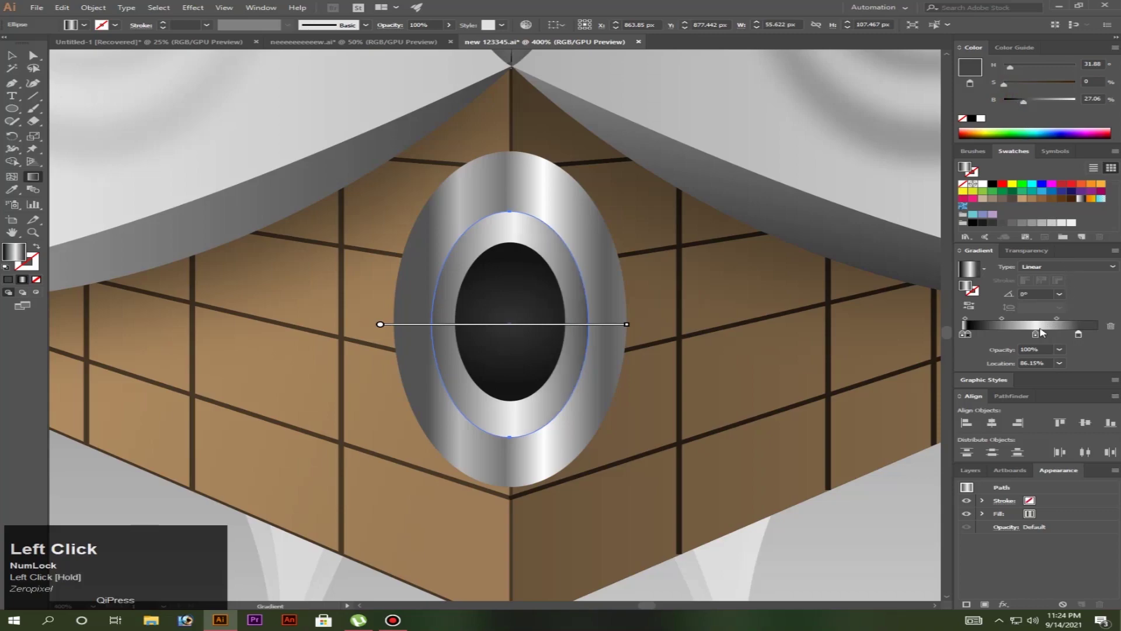
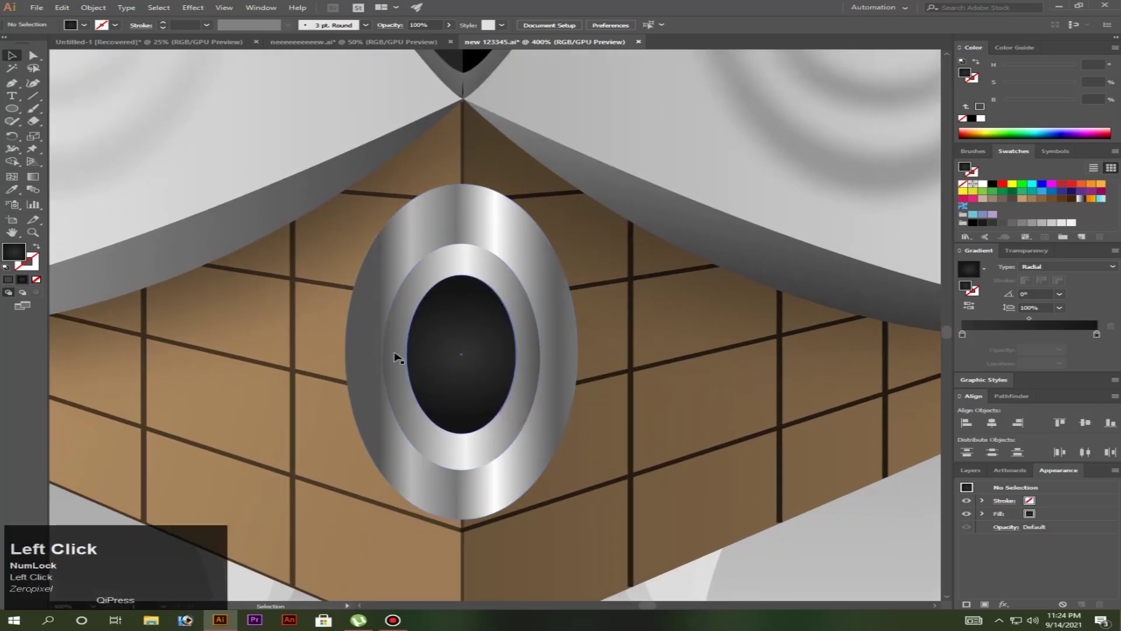
scroll(up, 3)
Shift an outer-oval gradient stop to pale grey, then pick the dark stop of the centre's radial gradient
click(372, 344)
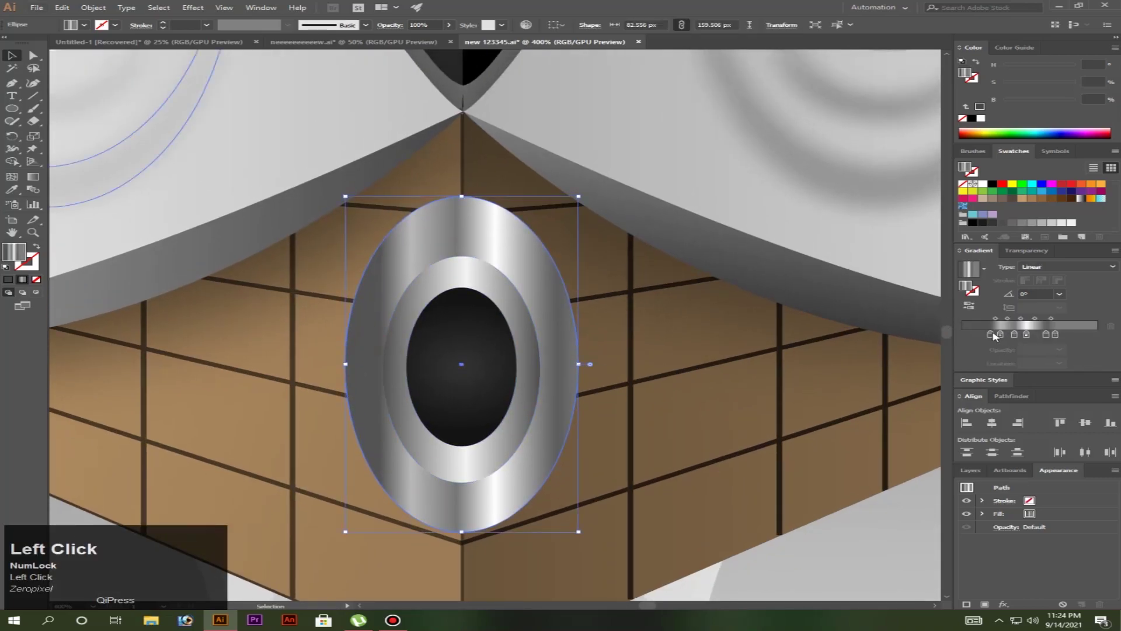
click(993, 336)
drag(995, 335, 1032, 104)
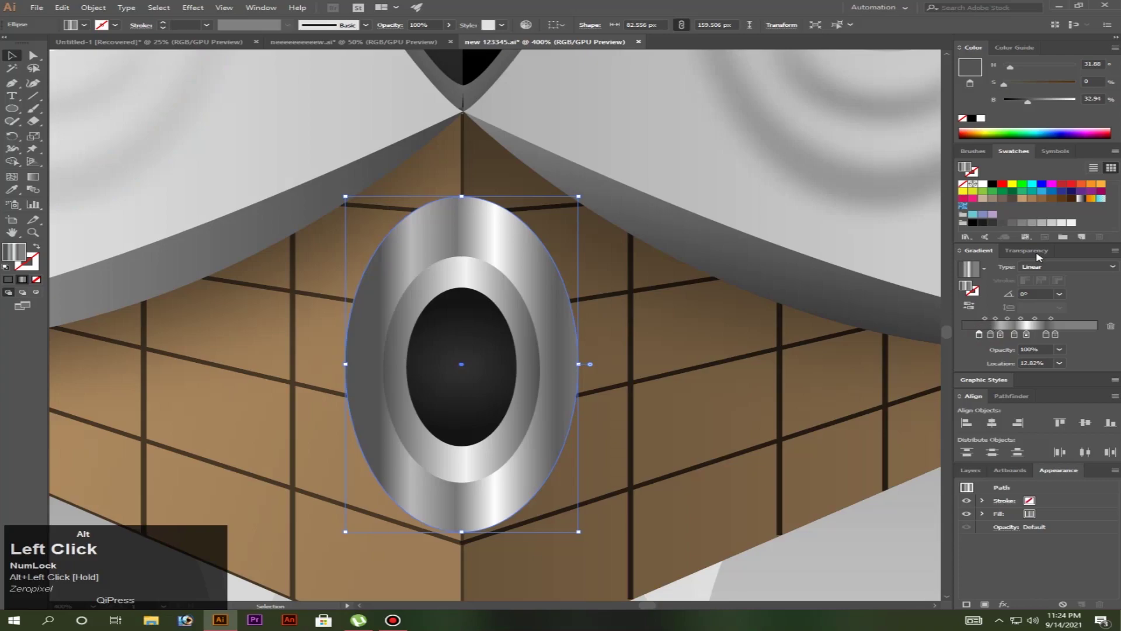
drag(1032, 104, 490, 409)
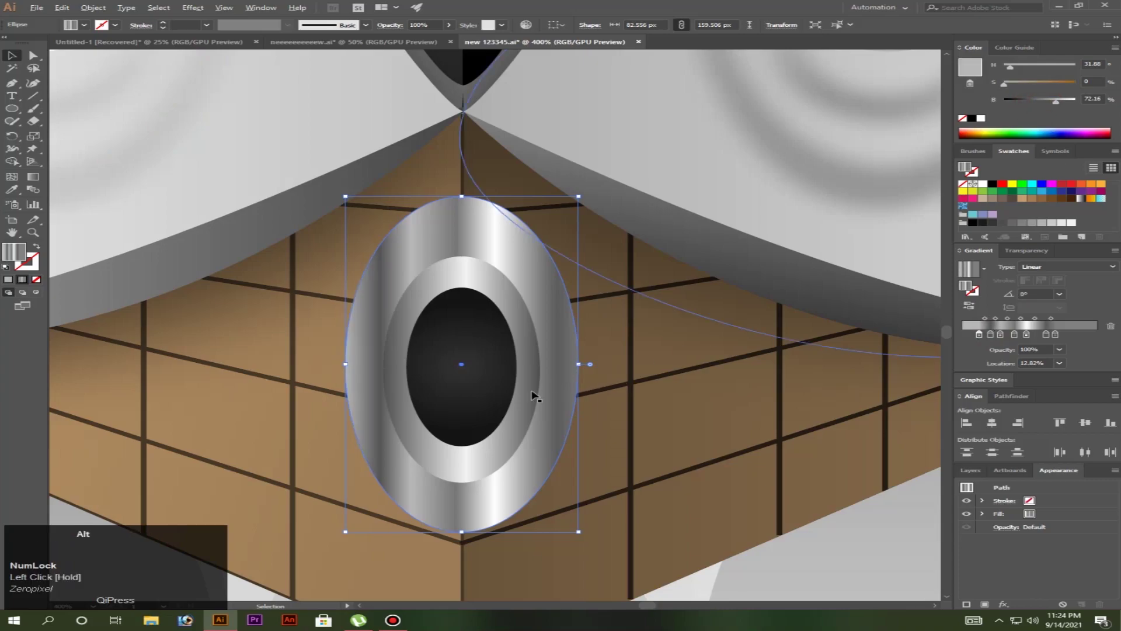
scroll(down, 3)
click(503, 590)
scroll(up, 3)
scroll(up, 3)
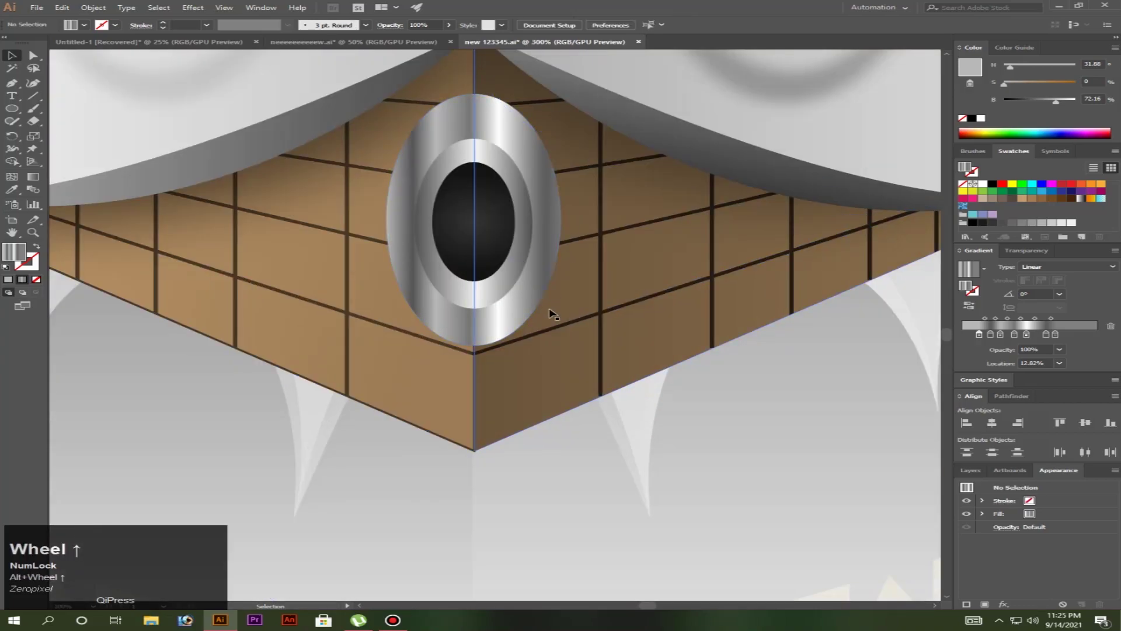
scroll(down, 3)
scroll(up, 3)
click(470, 257)
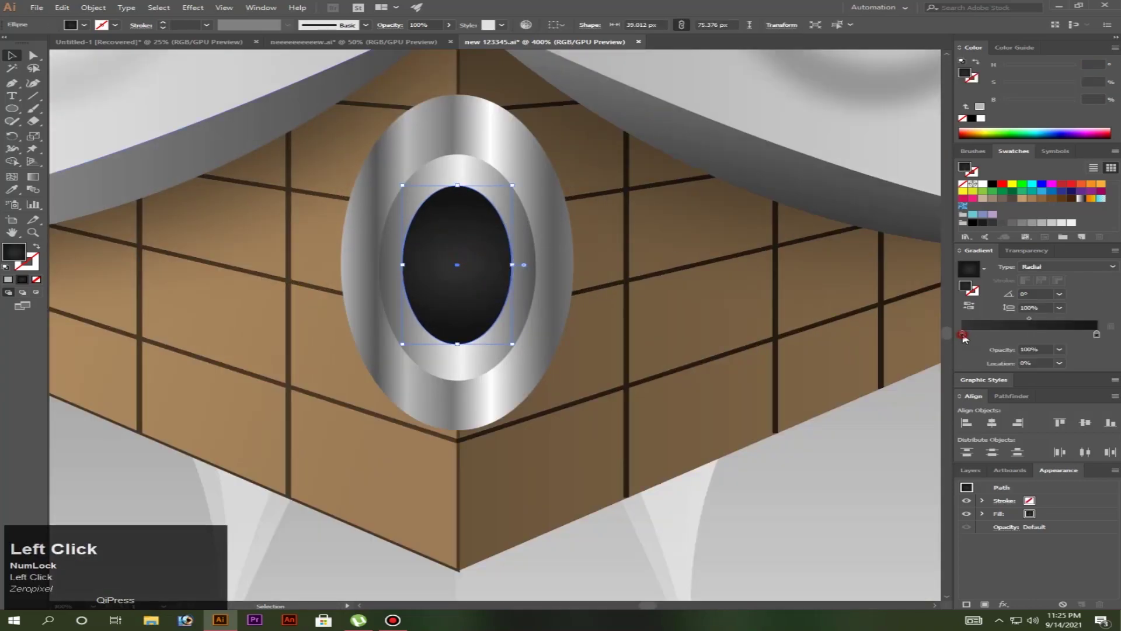
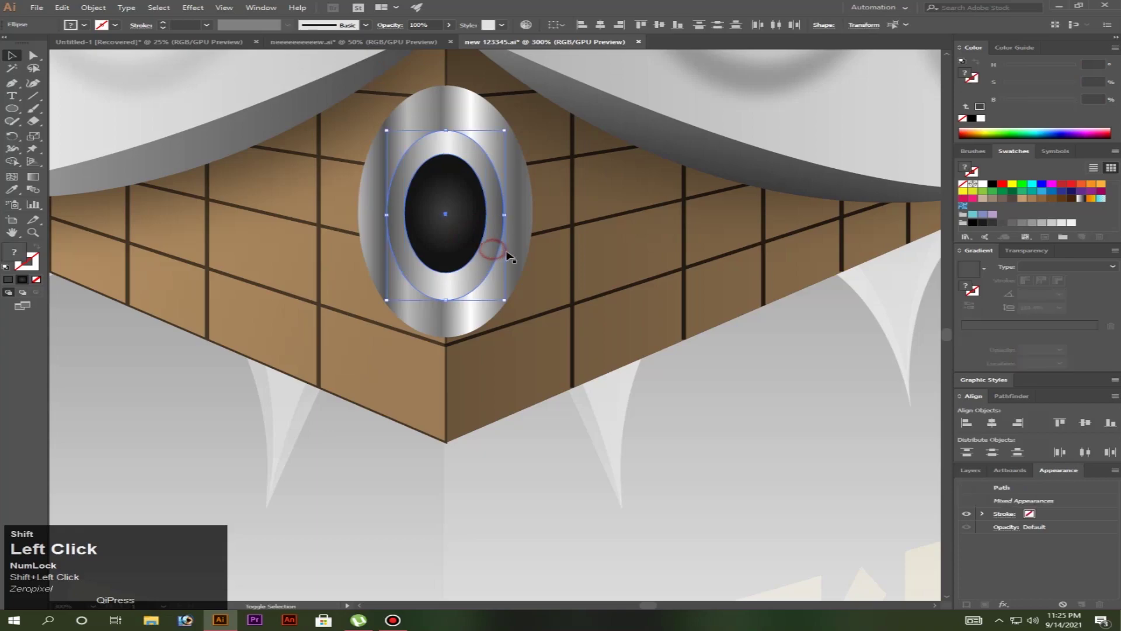
Group the three nested ovals of the Black Stone fitting into one object with Ctrl+G and zoom out
key(ctrl+g)
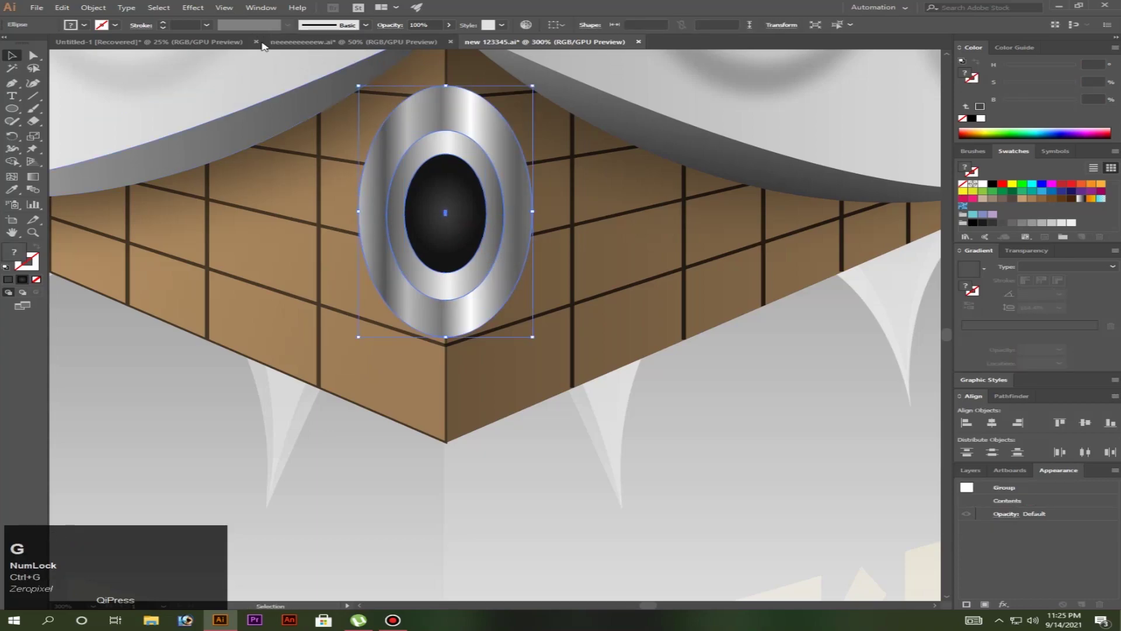
click(196, 13)
scroll(down, 3)
click(350, 470)
scroll(up, 3)
click(324, 330)
right_click(233, 344)
click(233, 344)
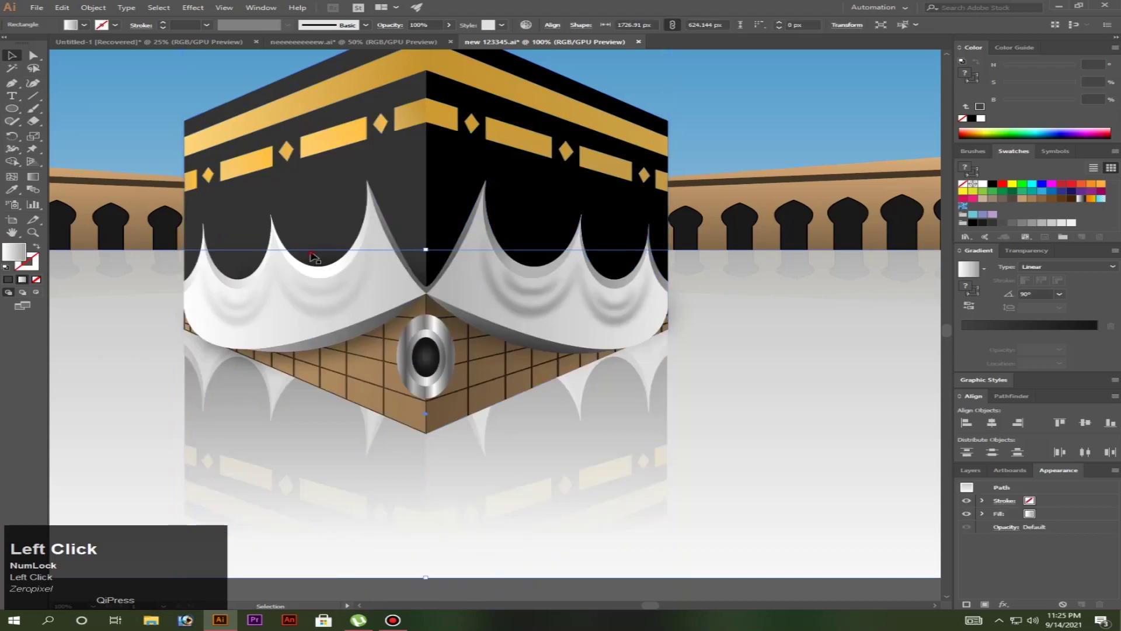
Select the left white drape group, try a Drop Shadow with about 56 px blur, then dismiss the dialog
right_click(315, 255)
click(369, 342)
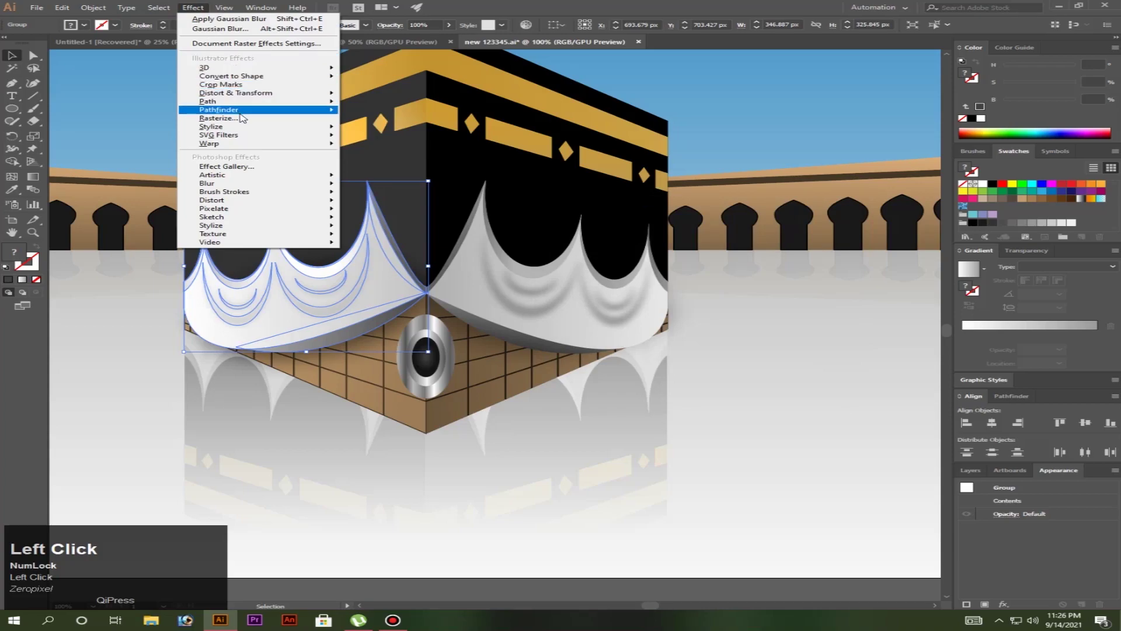
click(376, 136)
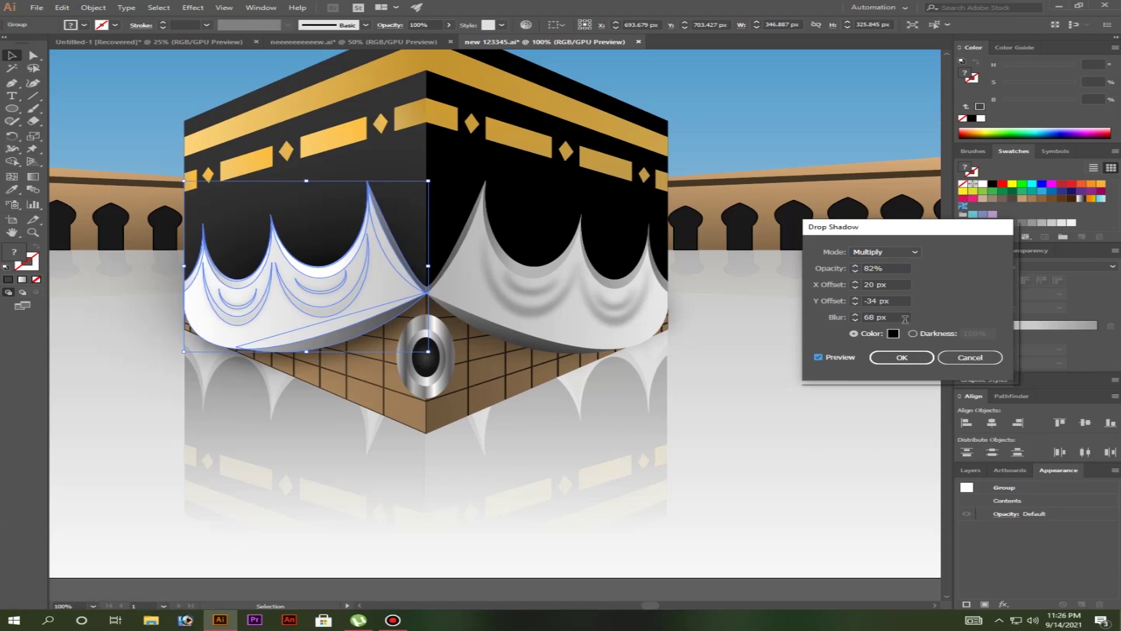
double_click(317, 333)
scroll(down, 3)
click(318, 332)
scroll(up, 3)
click(318, 332)
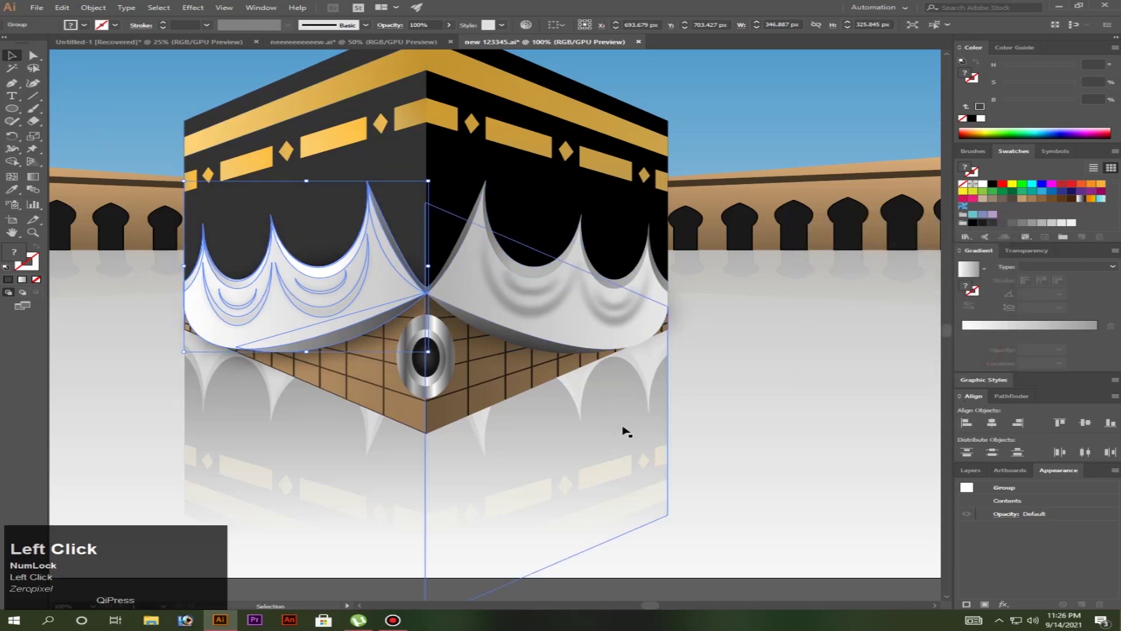
Copy the drape group as a black-filled shadow shape and drag it upward over the wall
key(alt+Num_Lock)
scroll(up, 3)
drag(371, 412, 324, 334)
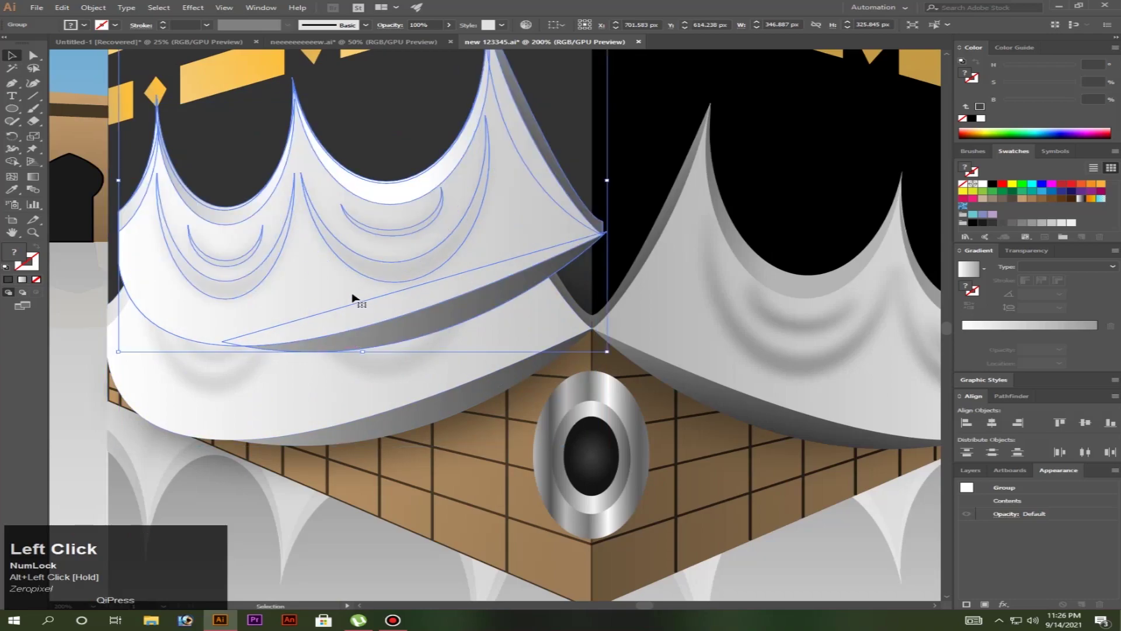
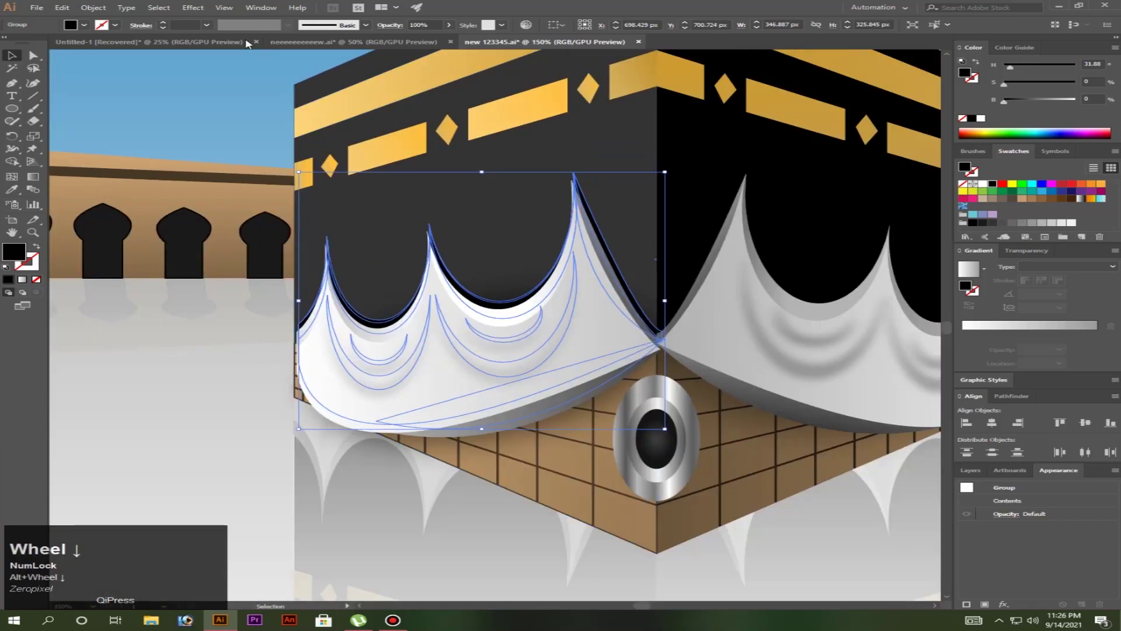
Apply a 27.9 px Gaussian Blur to the black drape shadow group
click(192, 15)
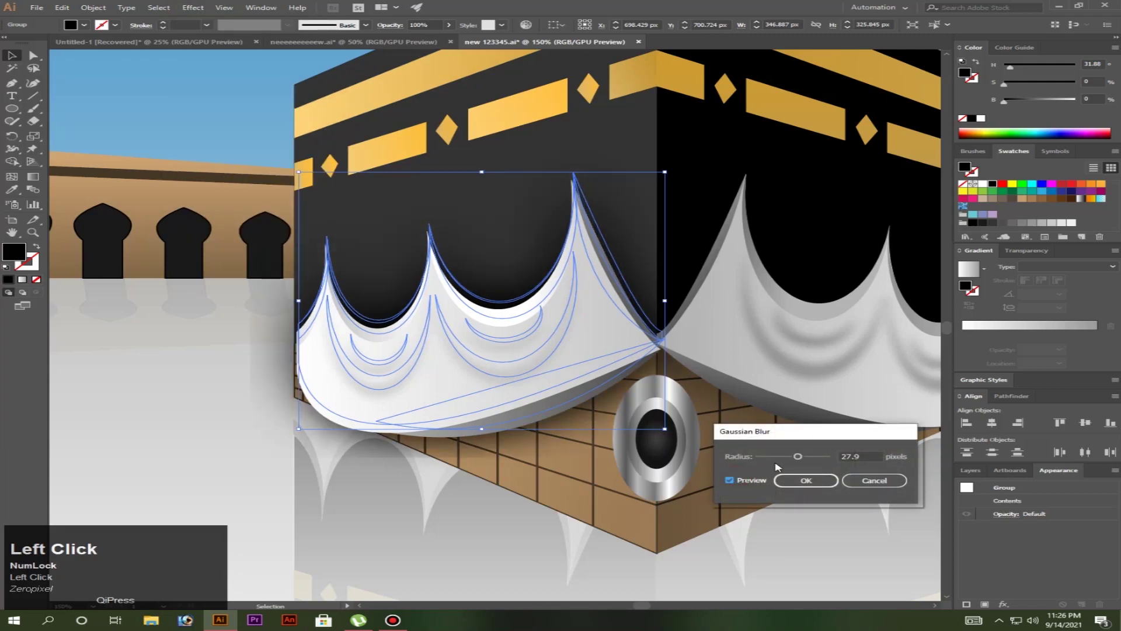
click(789, 462)
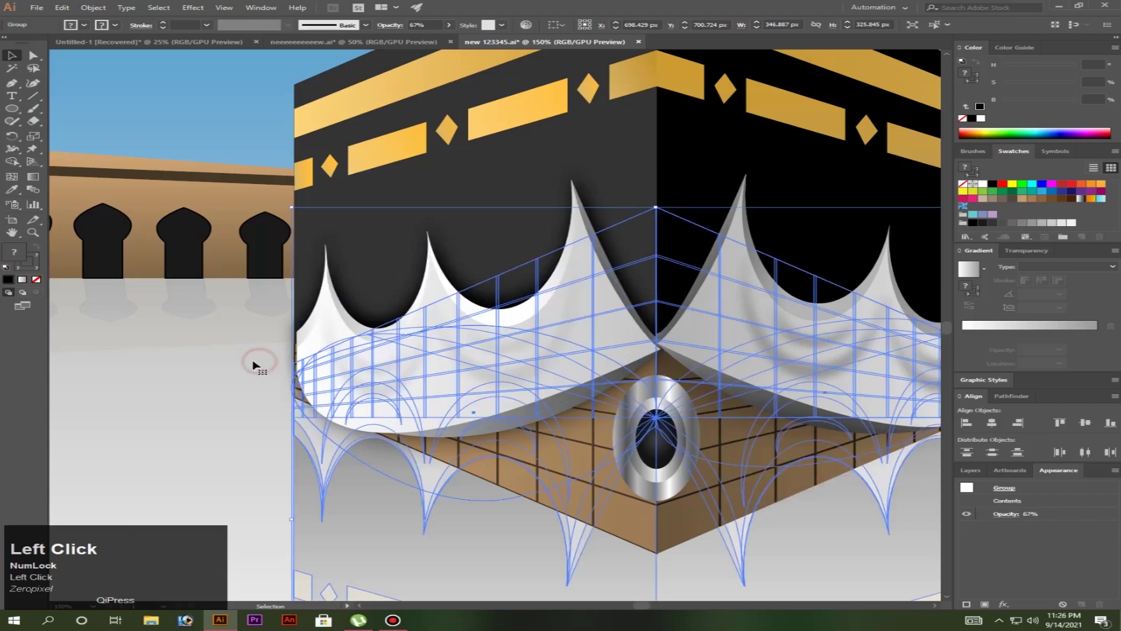
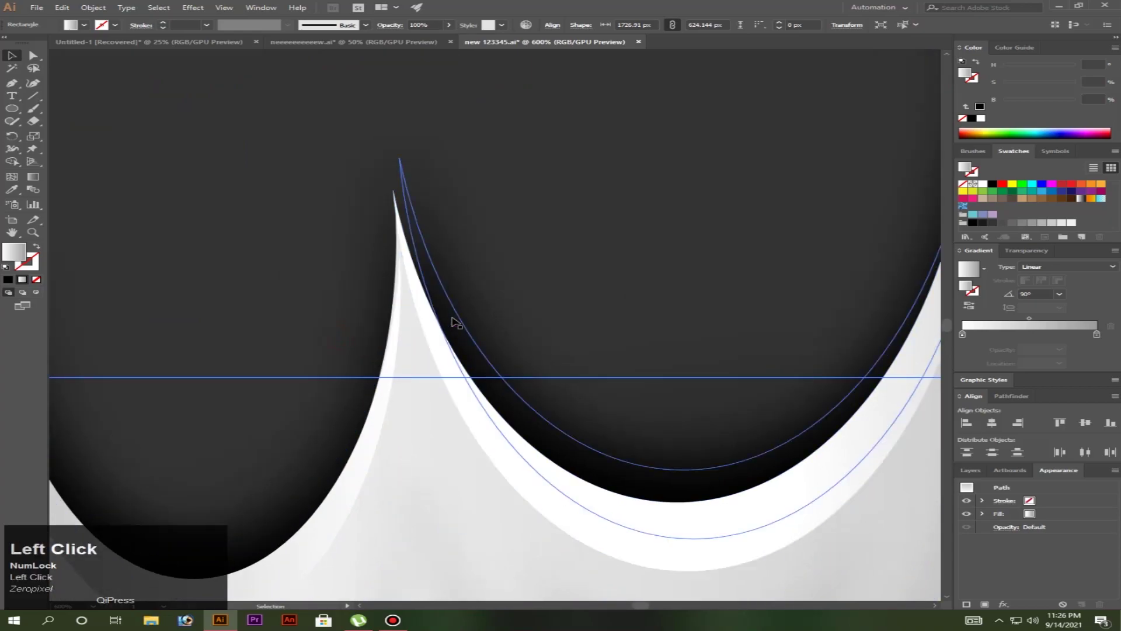
scroll(down, 3)
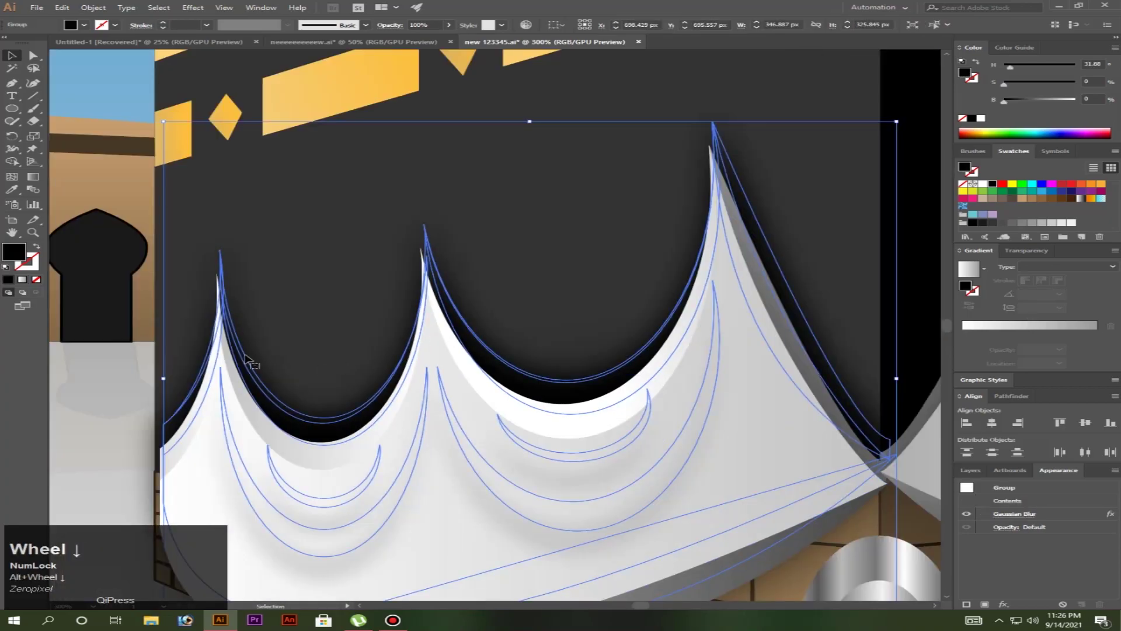
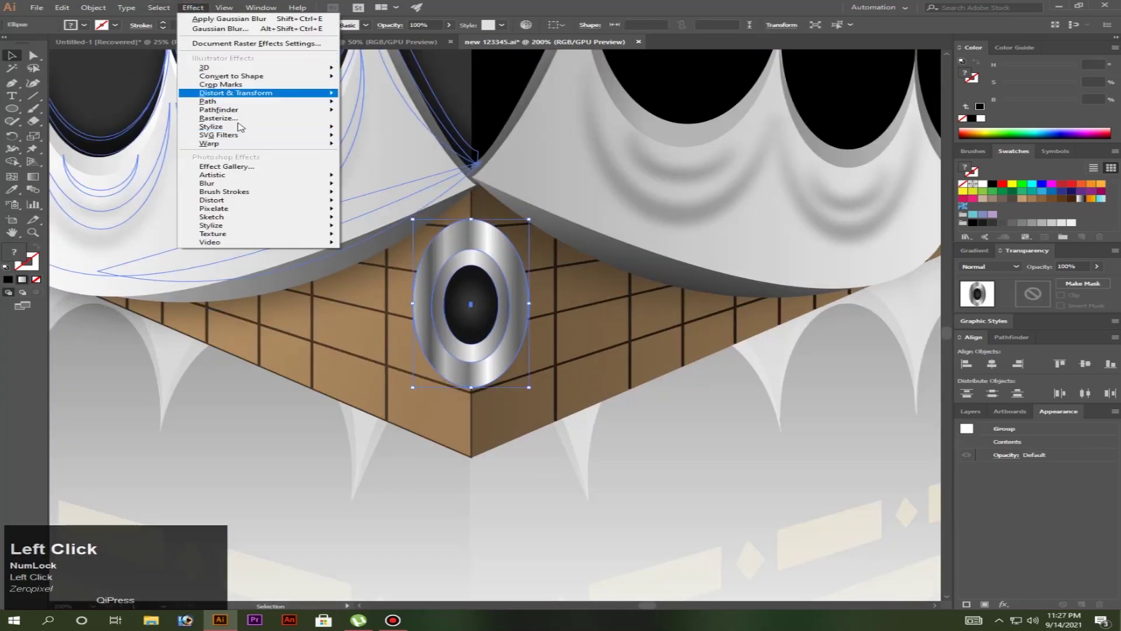
Open Drop Shadow for the black stone frame and lower its blur toward 9 px
double_click(258, 132)
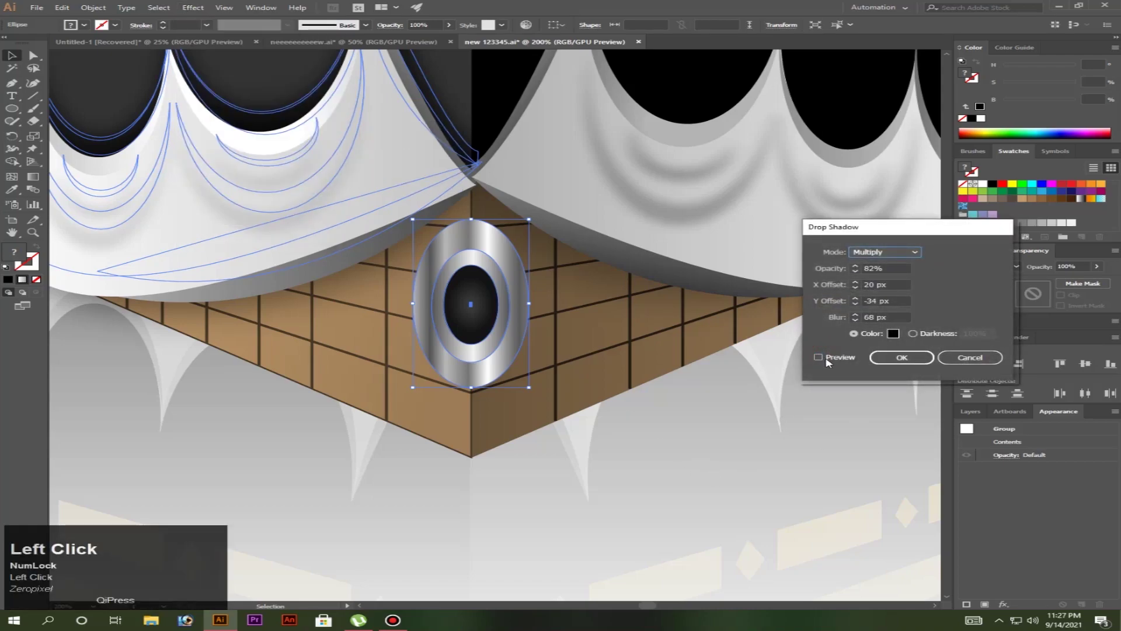
scroll(down, 3)
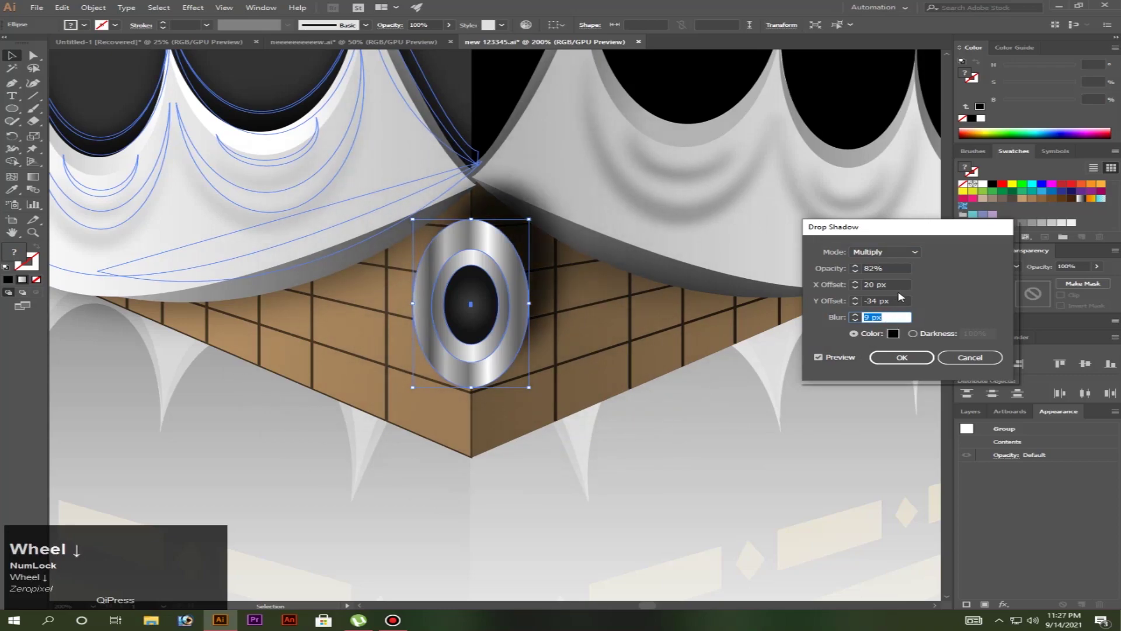
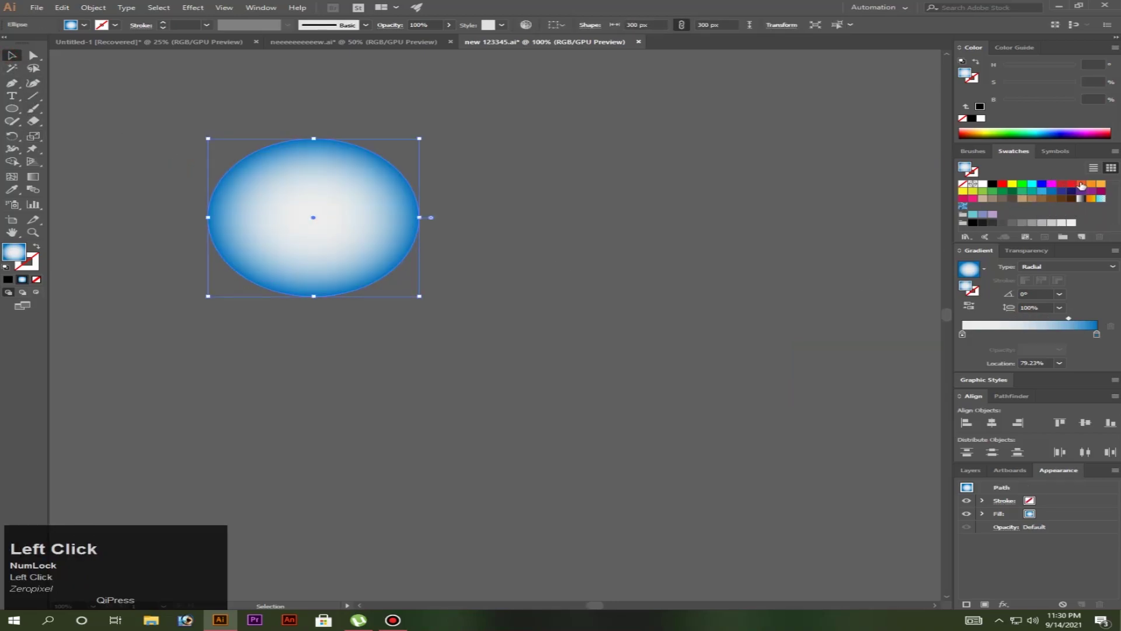
Tint the sun gradient's white centre stop a warm cream in the Color panel
click(966, 337)
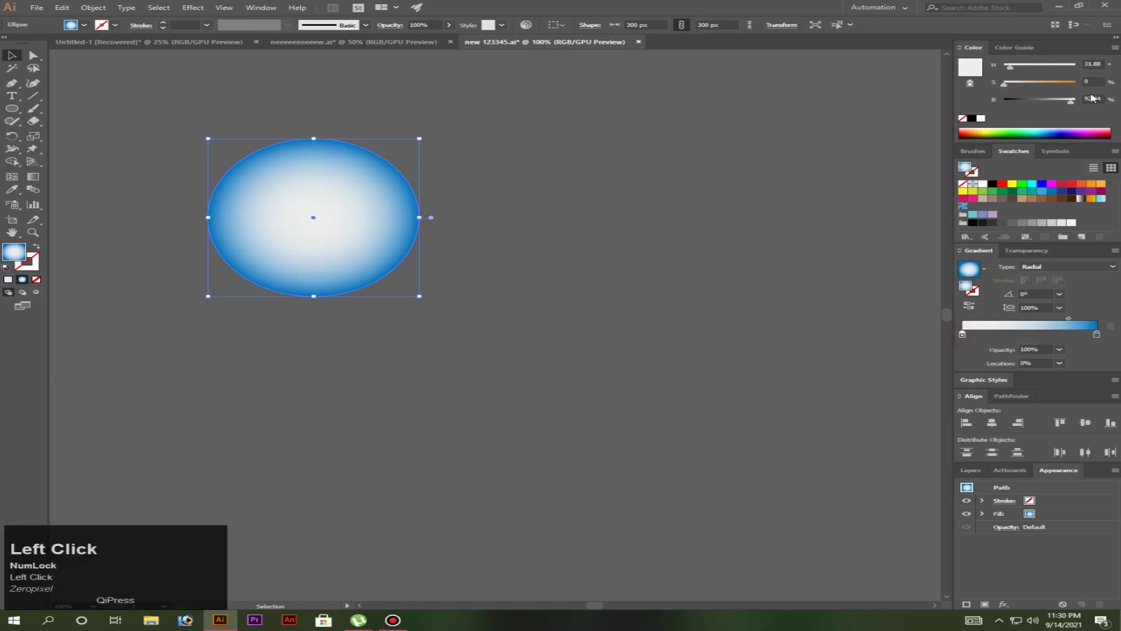
drag(1033, 84, 438, 265)
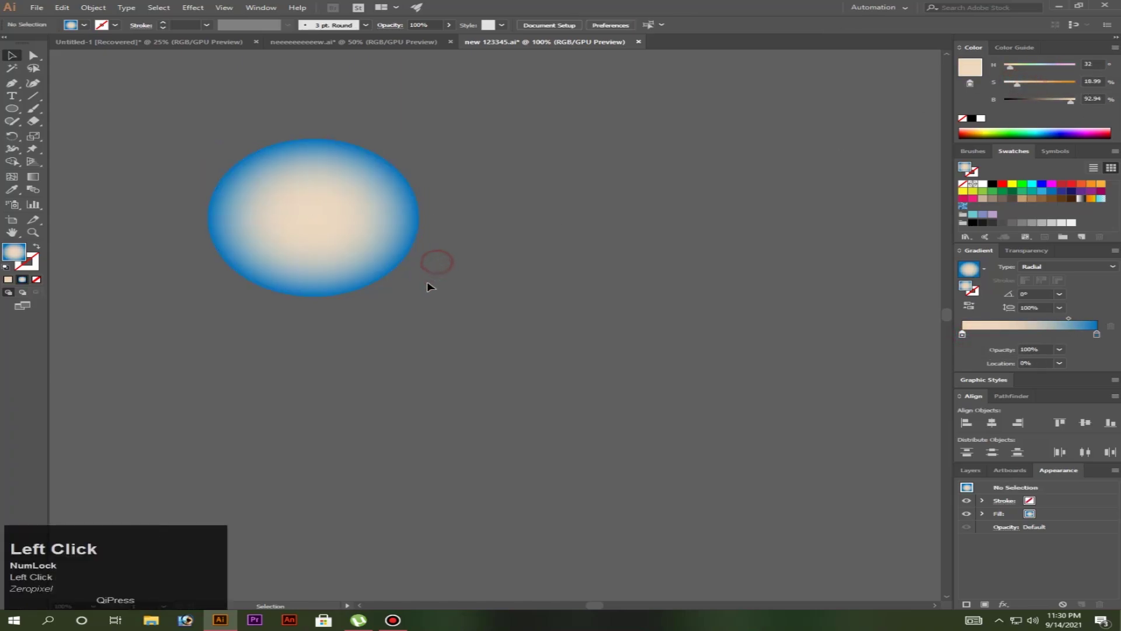
scroll(down, 3)
scroll(up, 3)
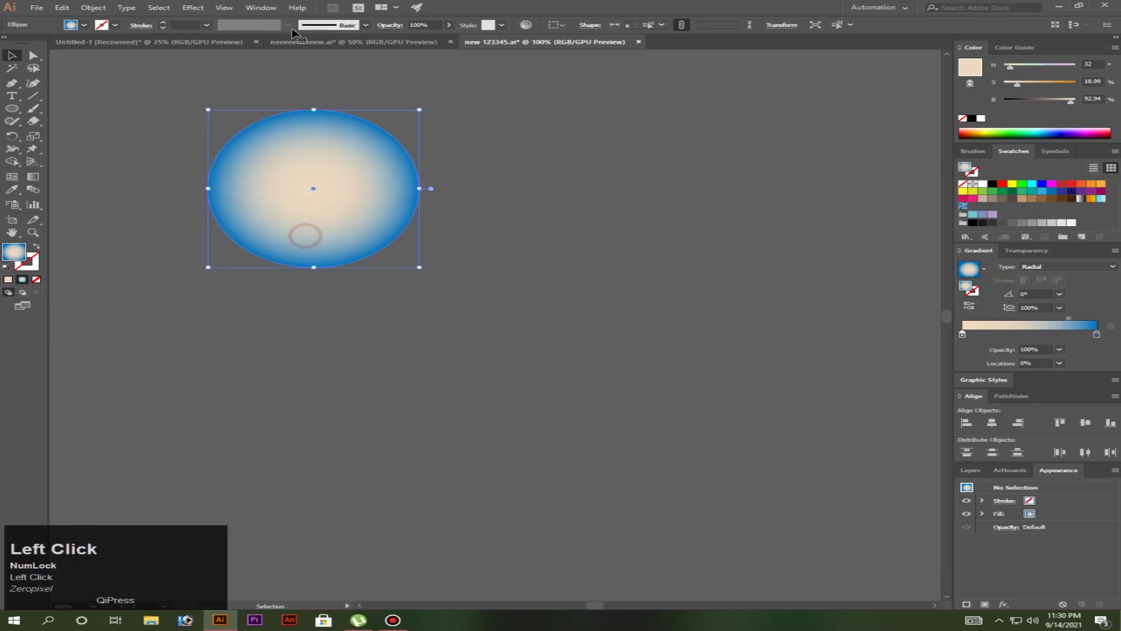
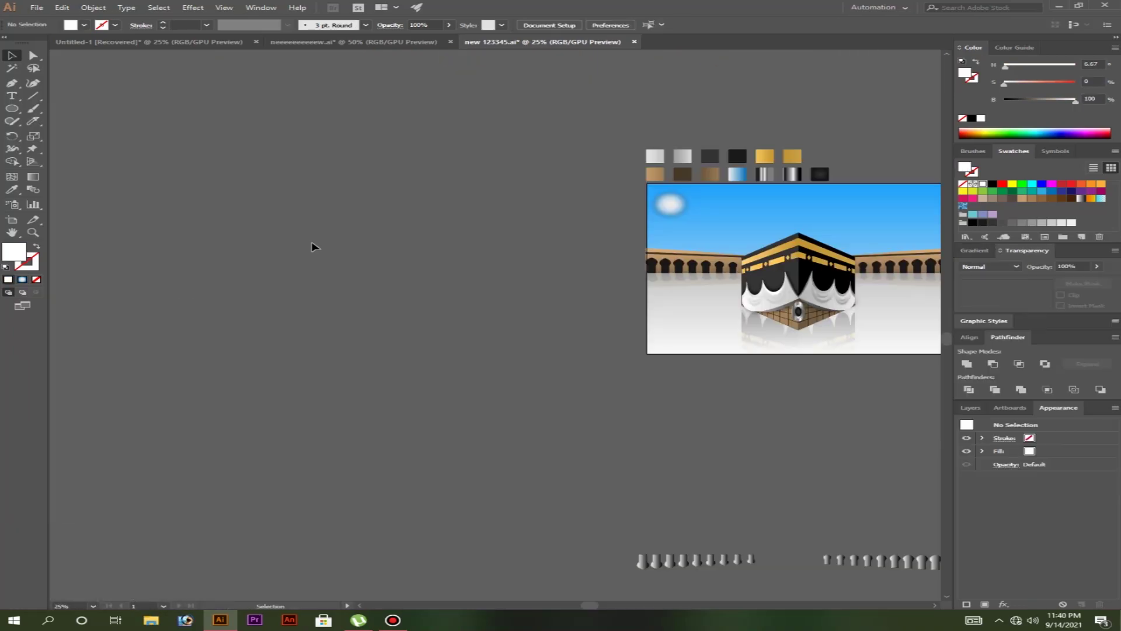
Check clouds in the other Kaaba document, then send the glow and sky rectangle to the back
click(338, 41)
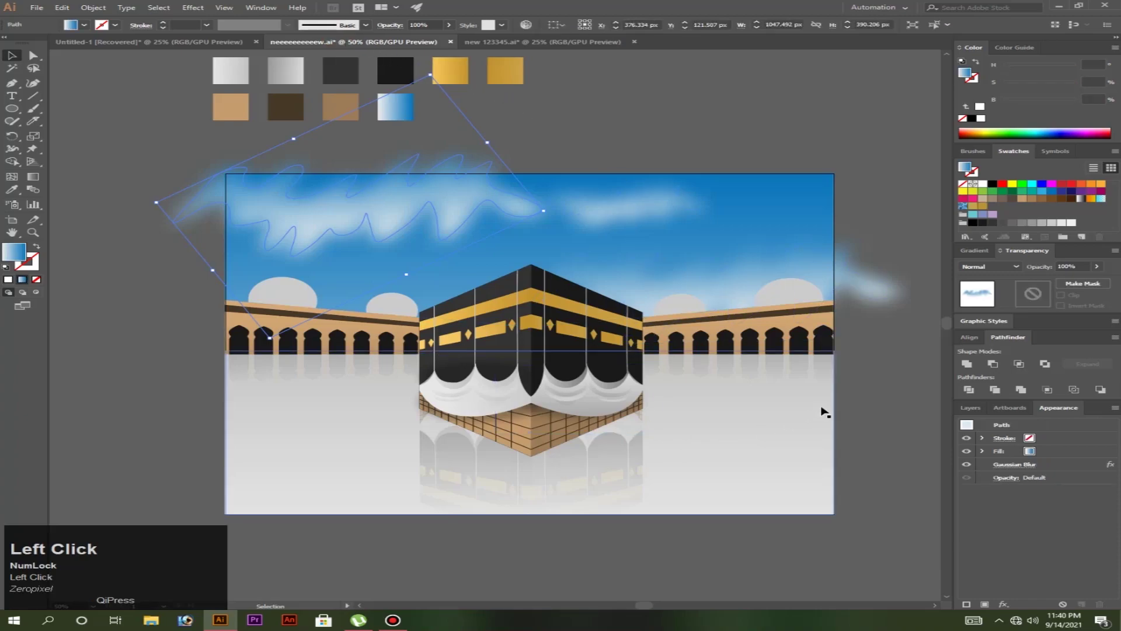
click(543, 45)
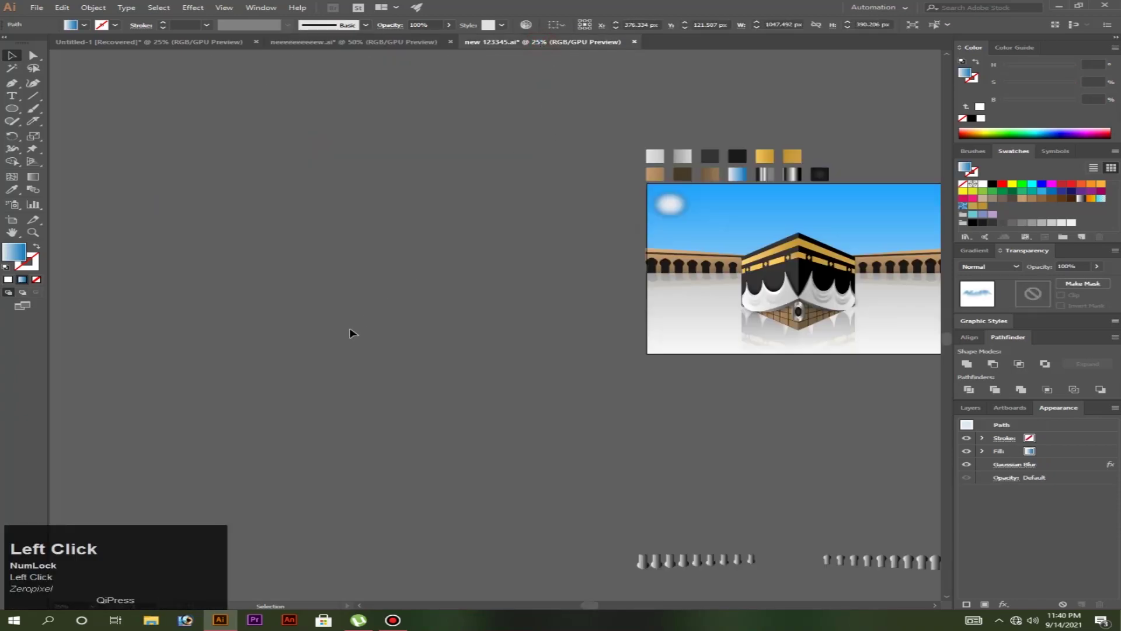
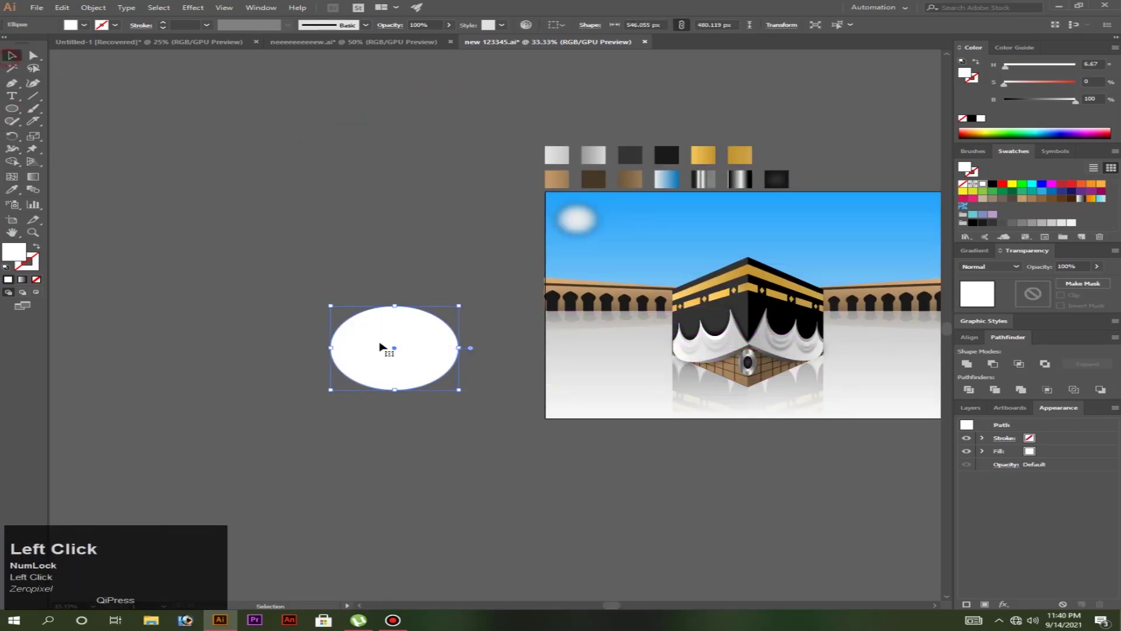
key(ctrl+shift+[)
click(657, 253)
key(ctrl+shift+[)
click(337, 264)
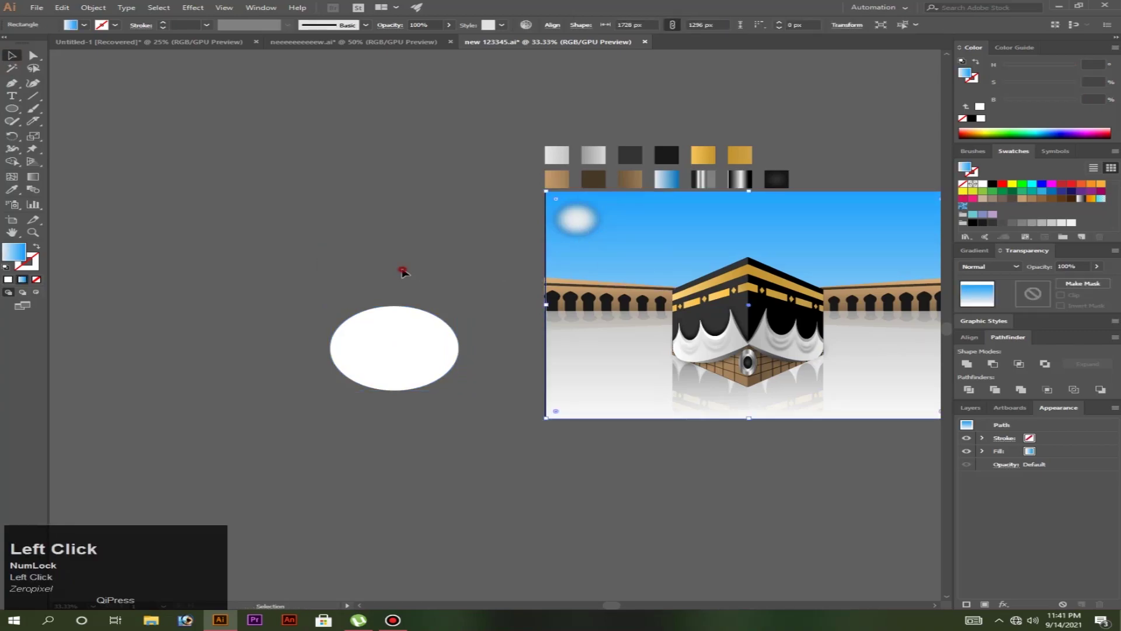
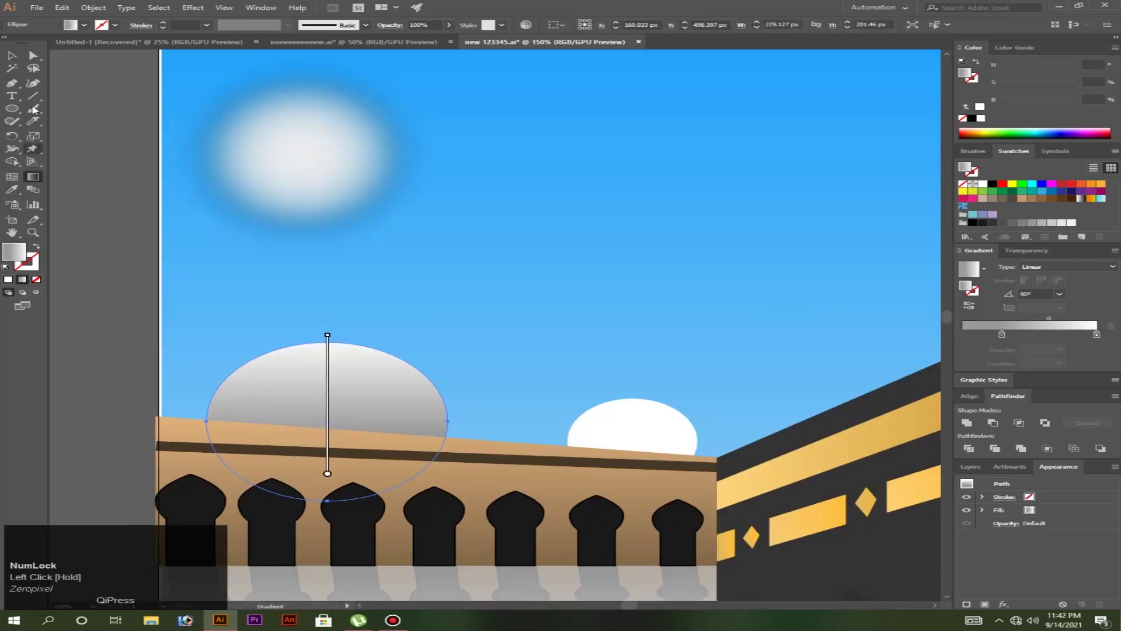
Draw a freeform highlight shape overlapping the top of the left dome
click(16, 57)
scroll(down, 3)
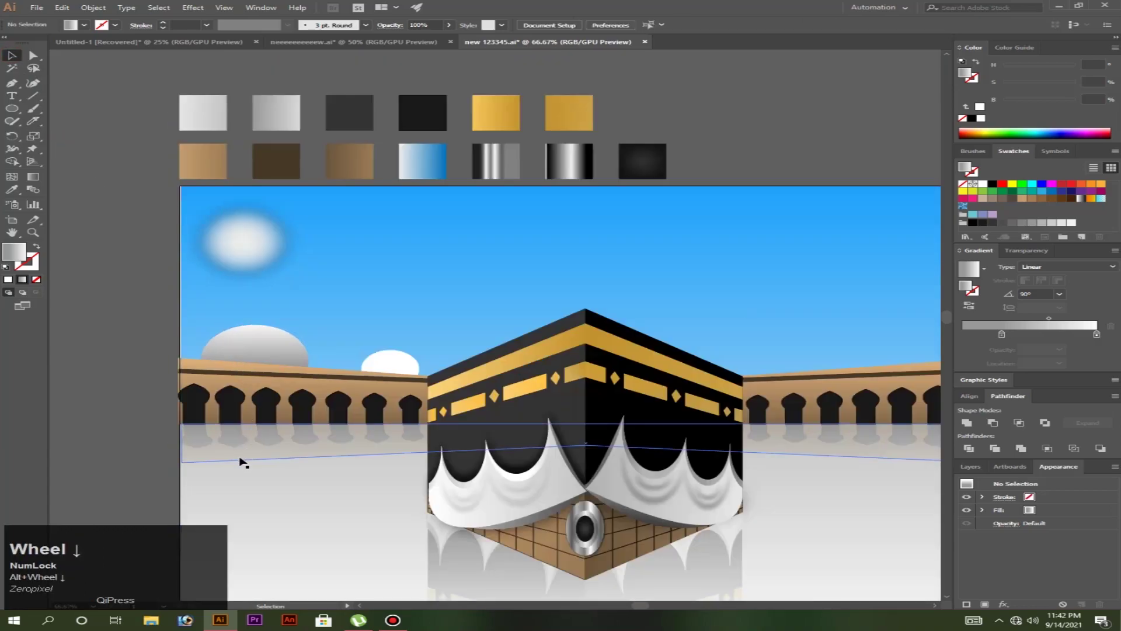
scroll(up, 3)
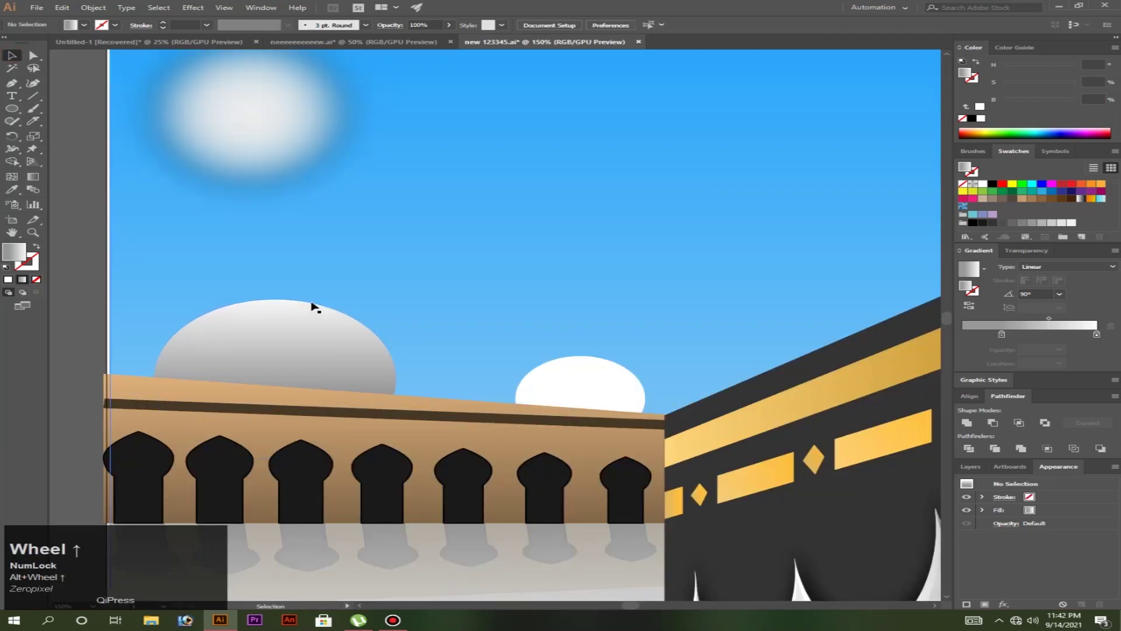
click(20, 83)
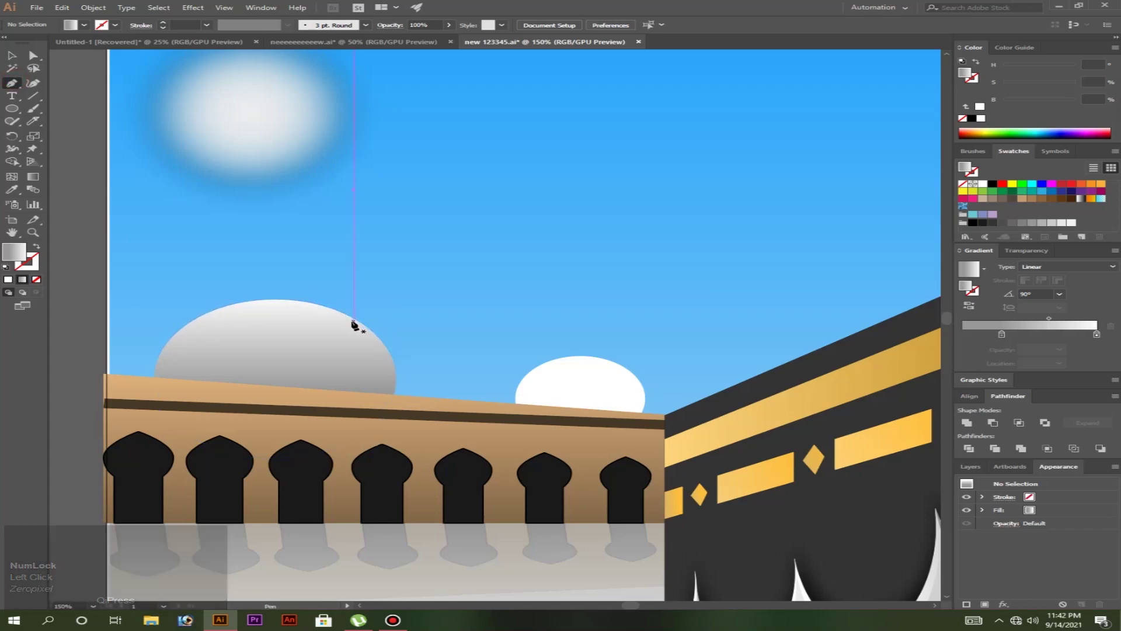
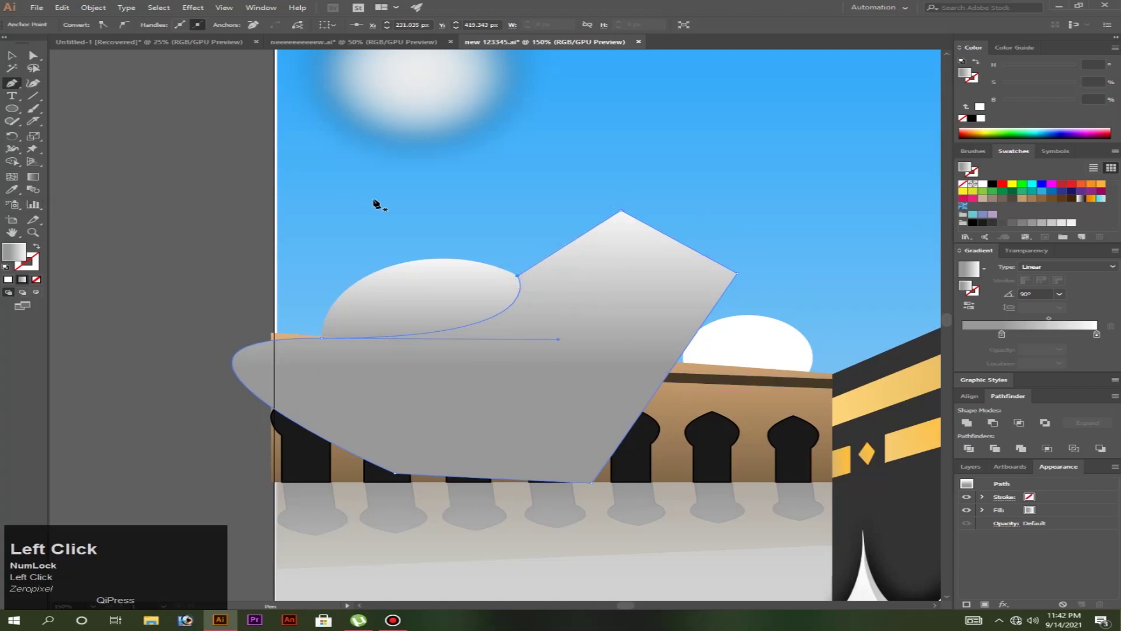
click(443, 294)
key(shift+m)
click(628, 323)
click(18, 56)
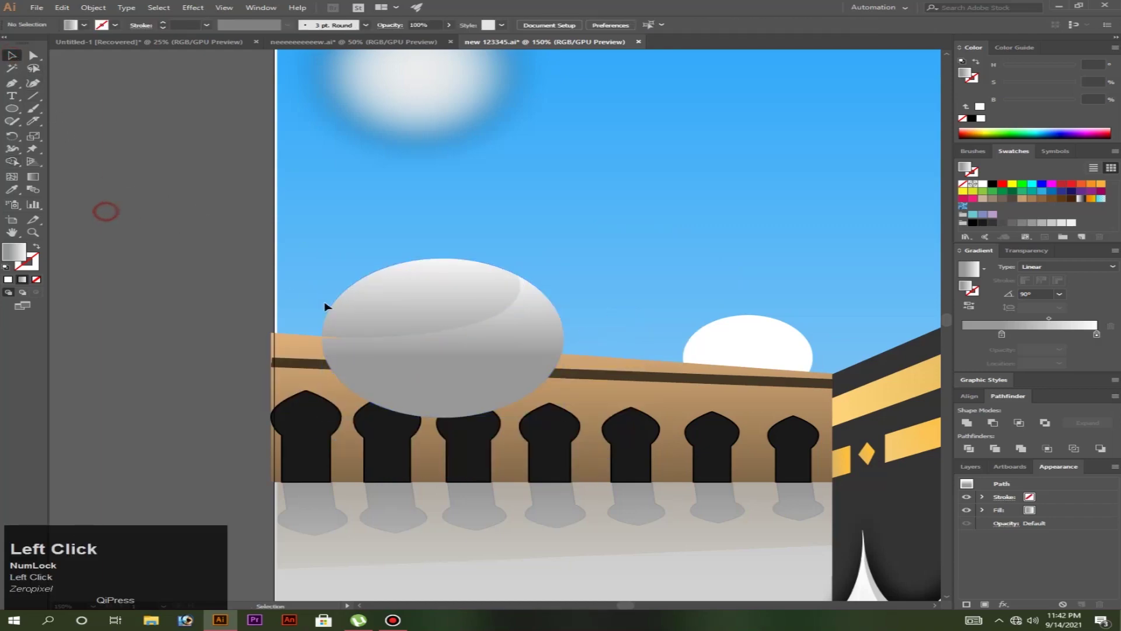
Trim the highlight to the dome with Shape Builder so a lighter curved band remains
key(ctrl+z)
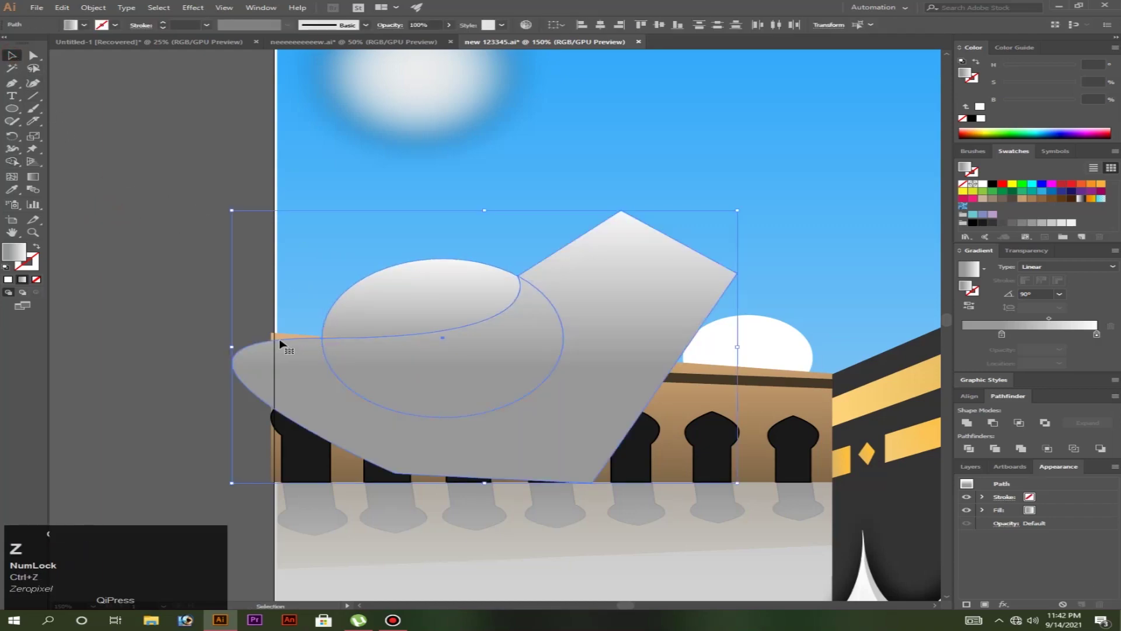
key(ctrl+shift+z)
key(ctrl+shift+x)
click(179, 272)
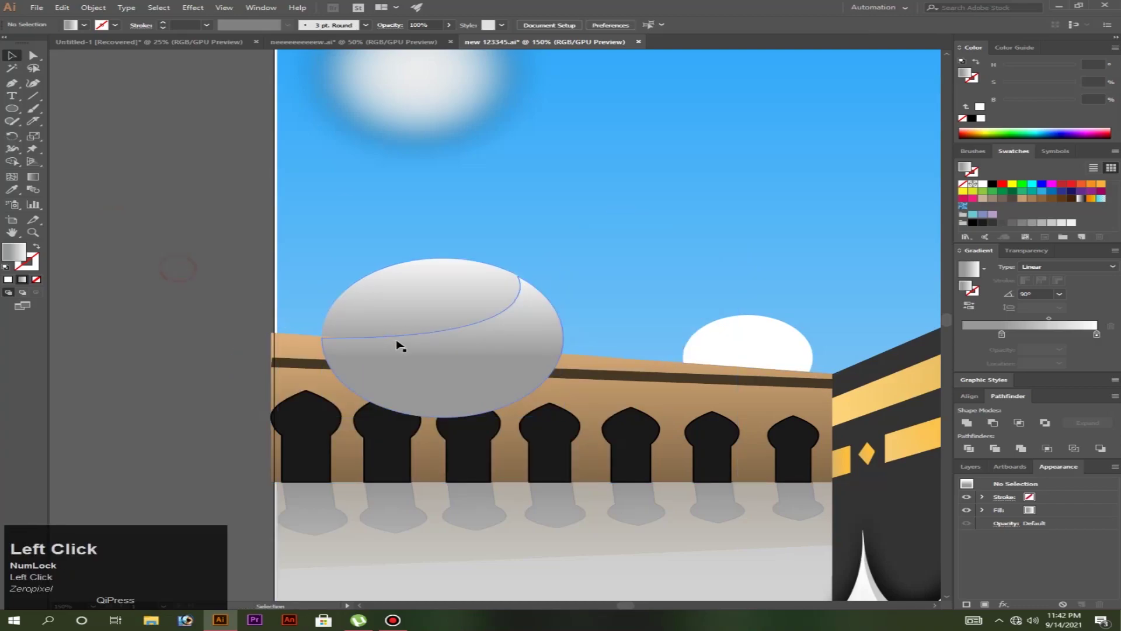
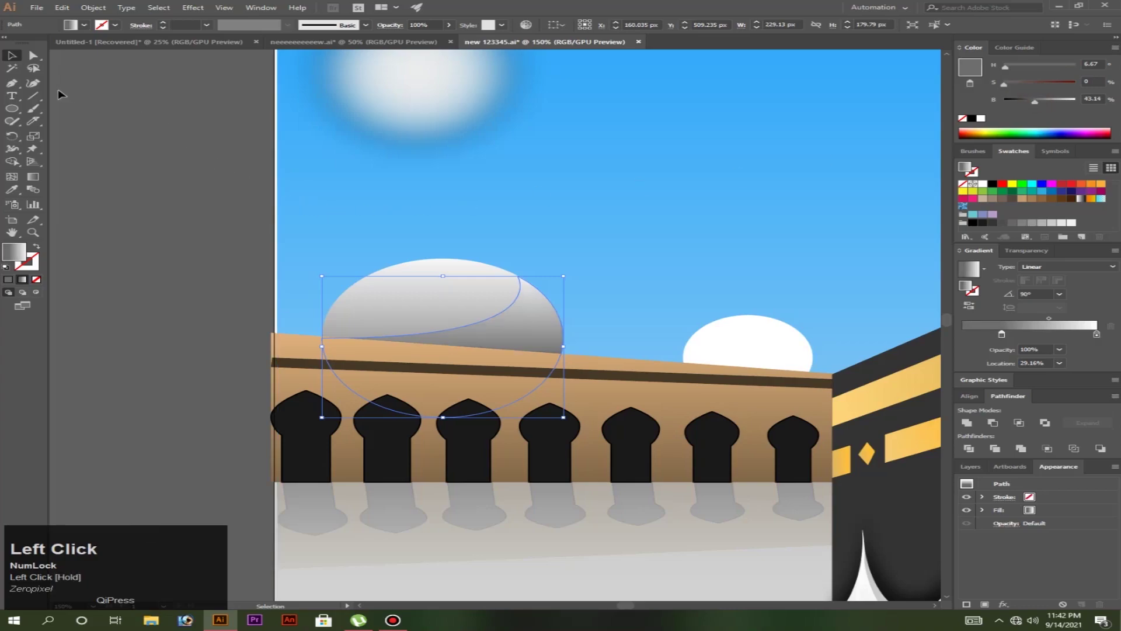
scroll(down, 3)
scroll(up, 3)
click(415, 344)
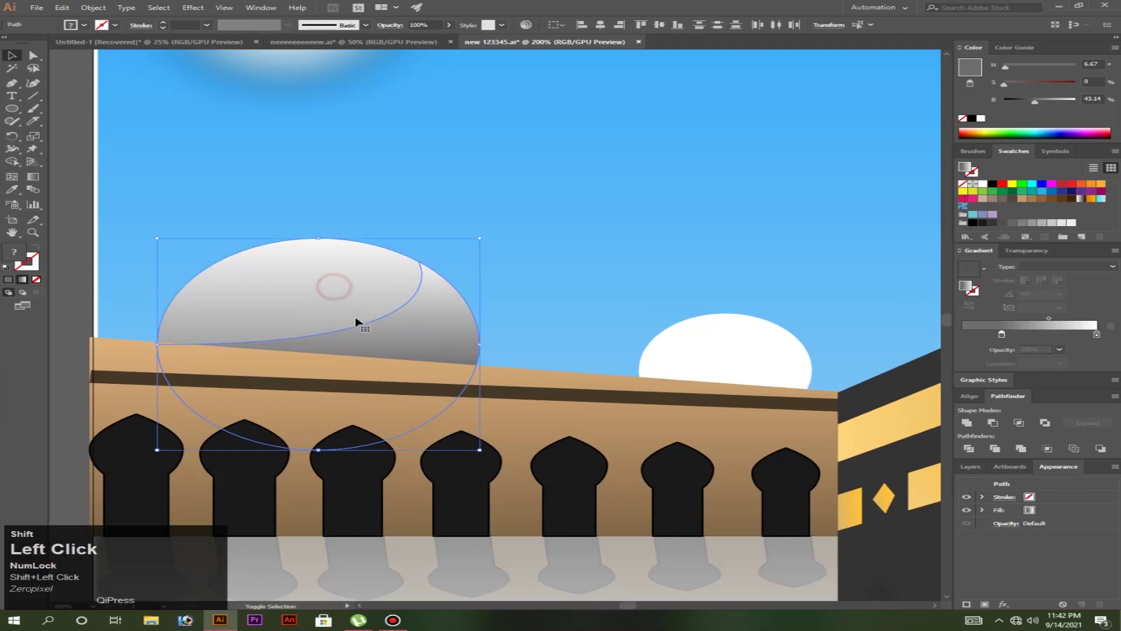
scroll(down, 3)
click(116, 371)
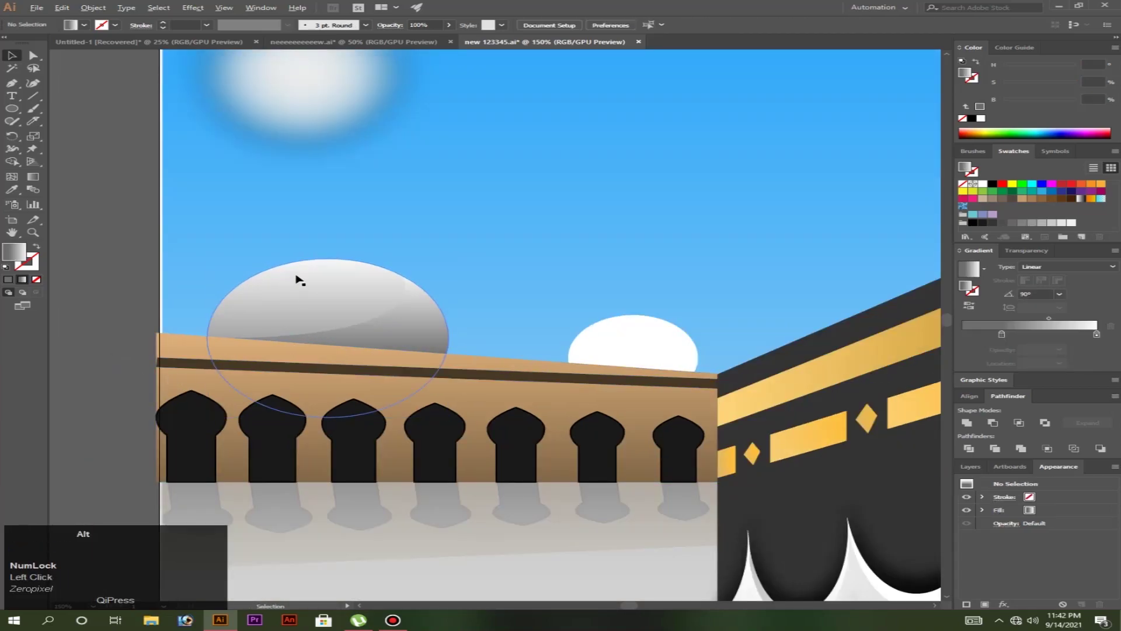
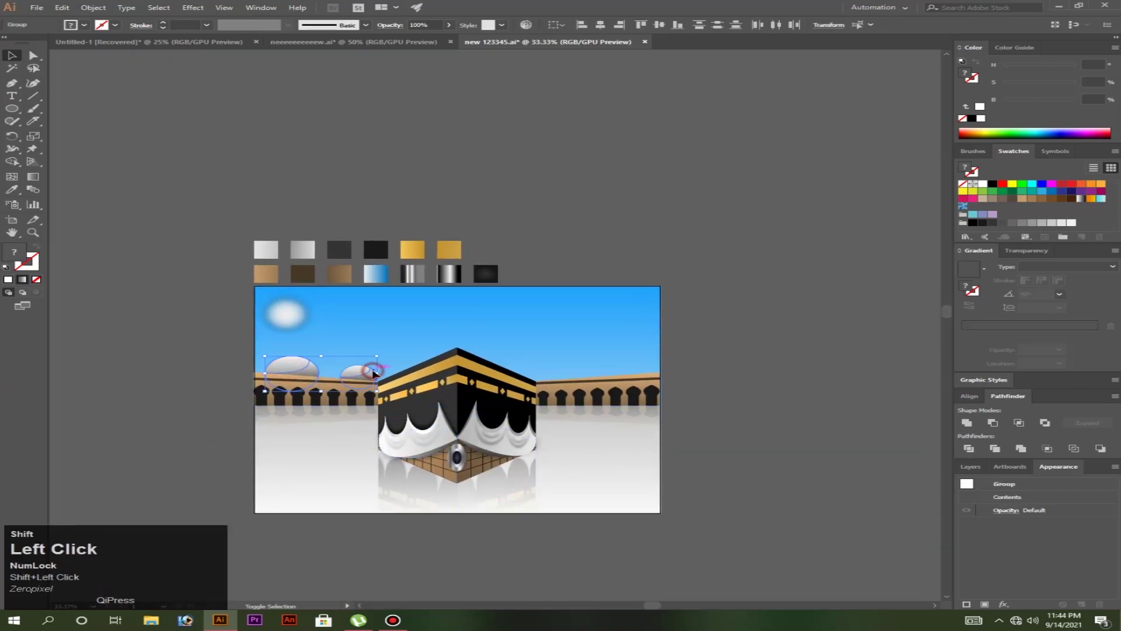
Reflect the selected left-colonnade domes vertically to create a mirrored copy for the right side
drag(421, 450, 652, 368)
right_click(652, 368)
click(741, 472)
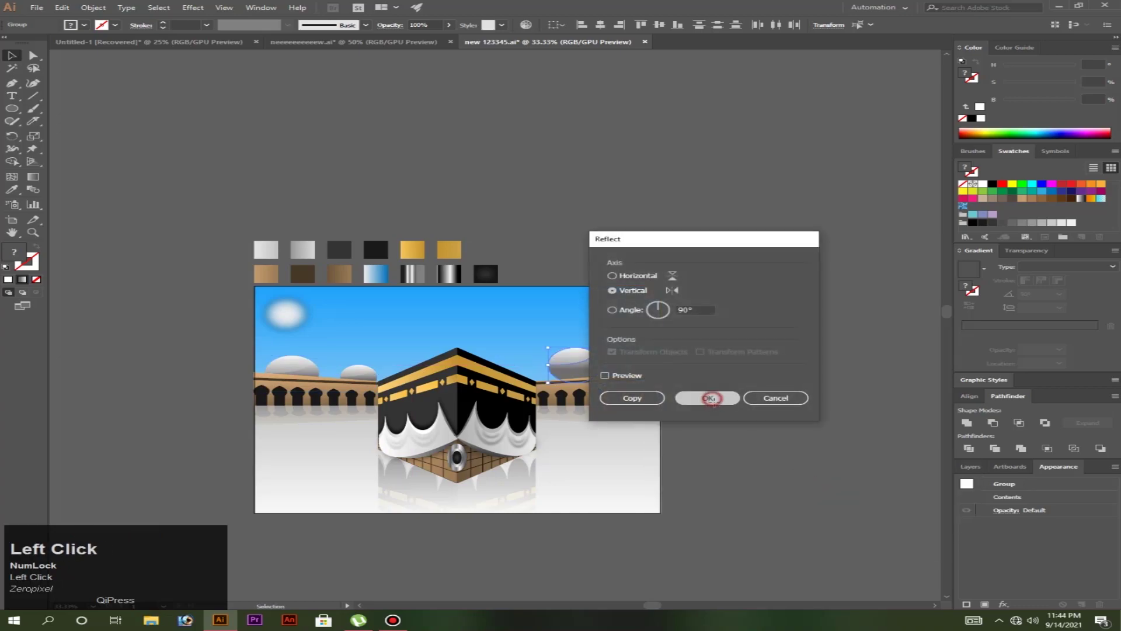
scroll(up, 3)
click(540, 341)
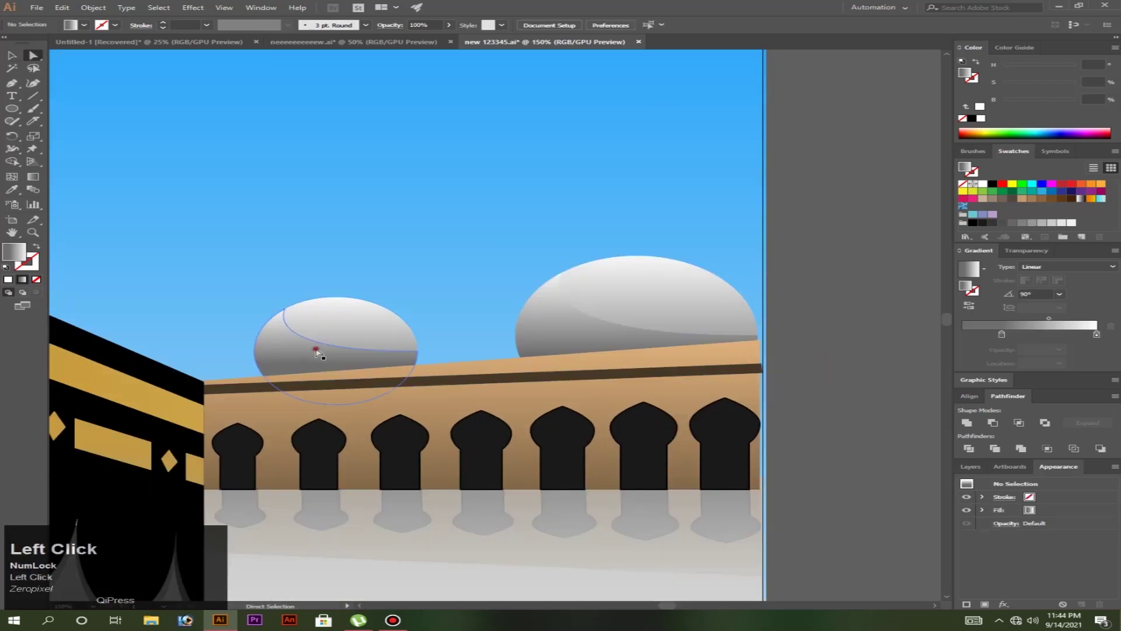
Bring up precise Move settings for the smaller right-hand dome
right_click(322, 352)
click(423, 507)
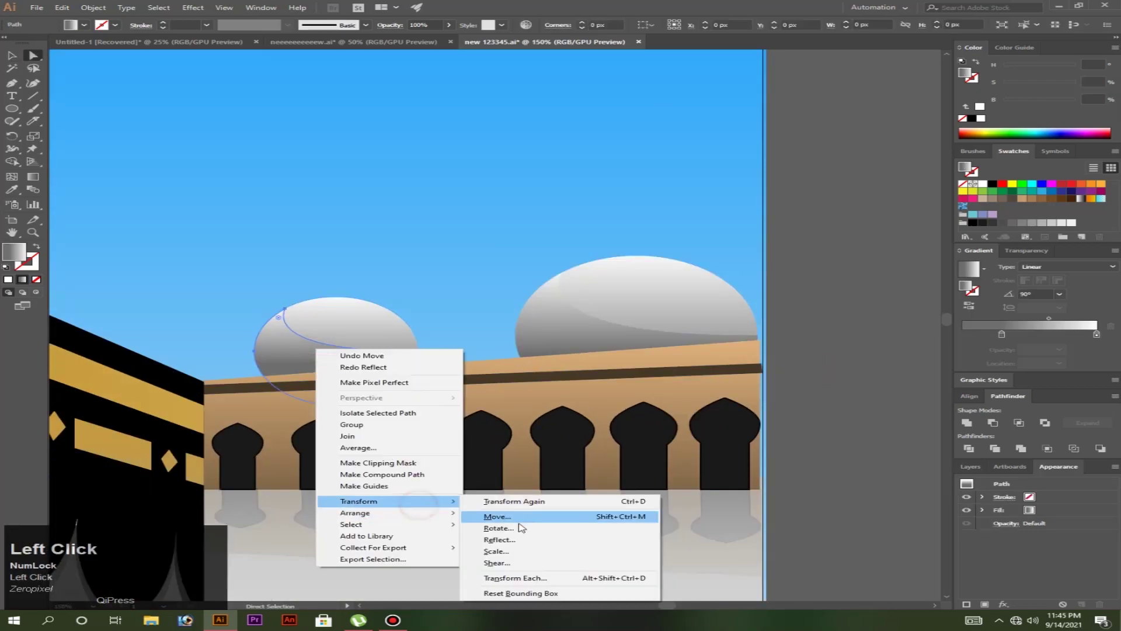
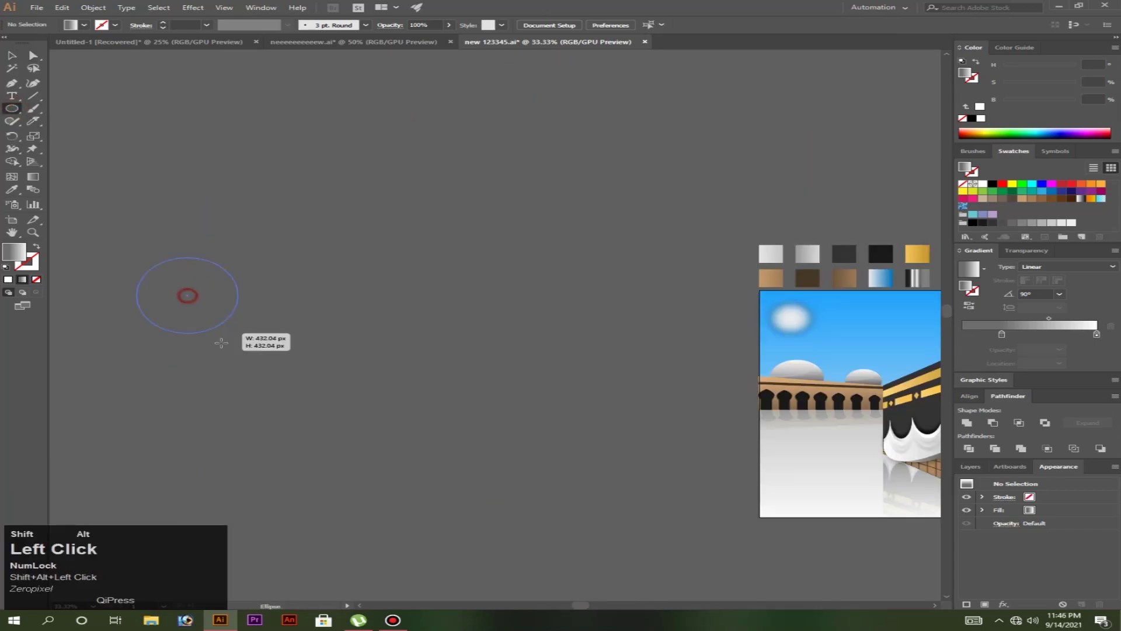
Switch to the Selection tool to handle the new circle beside the artboard
click(8, 56)
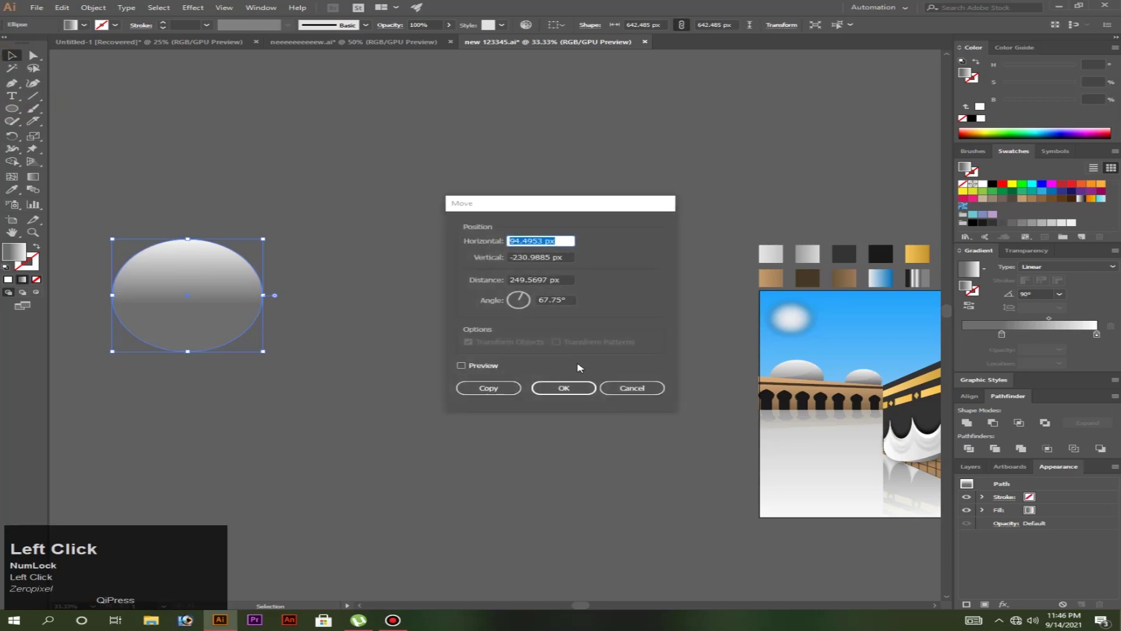
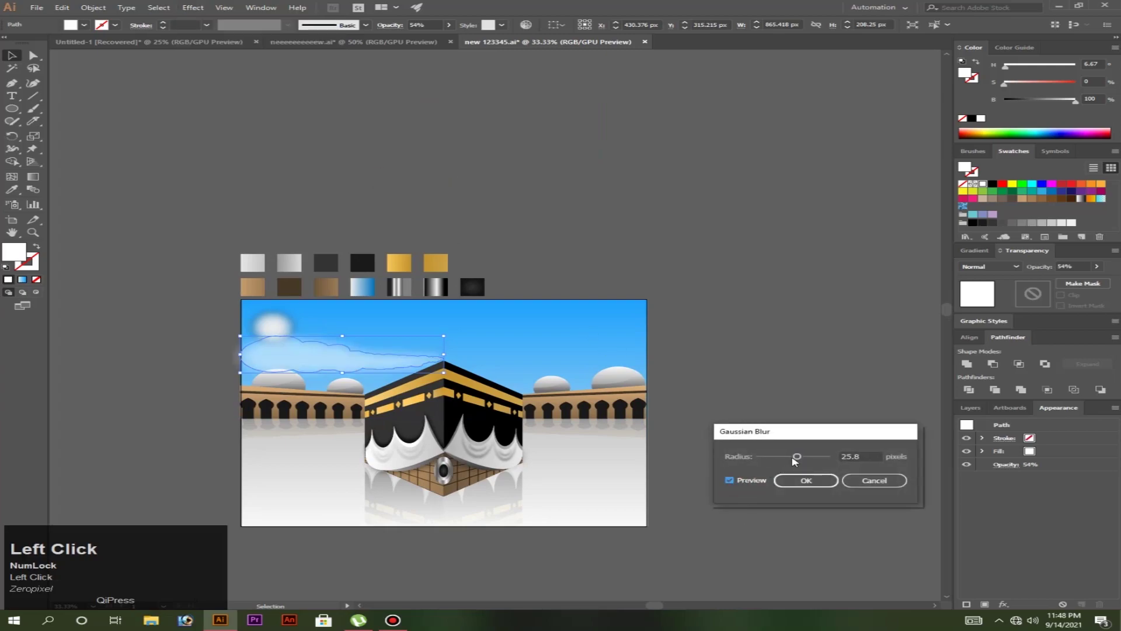
Apply the roughly 28 px Gaussian blur to the pale cloud
click(797, 460)
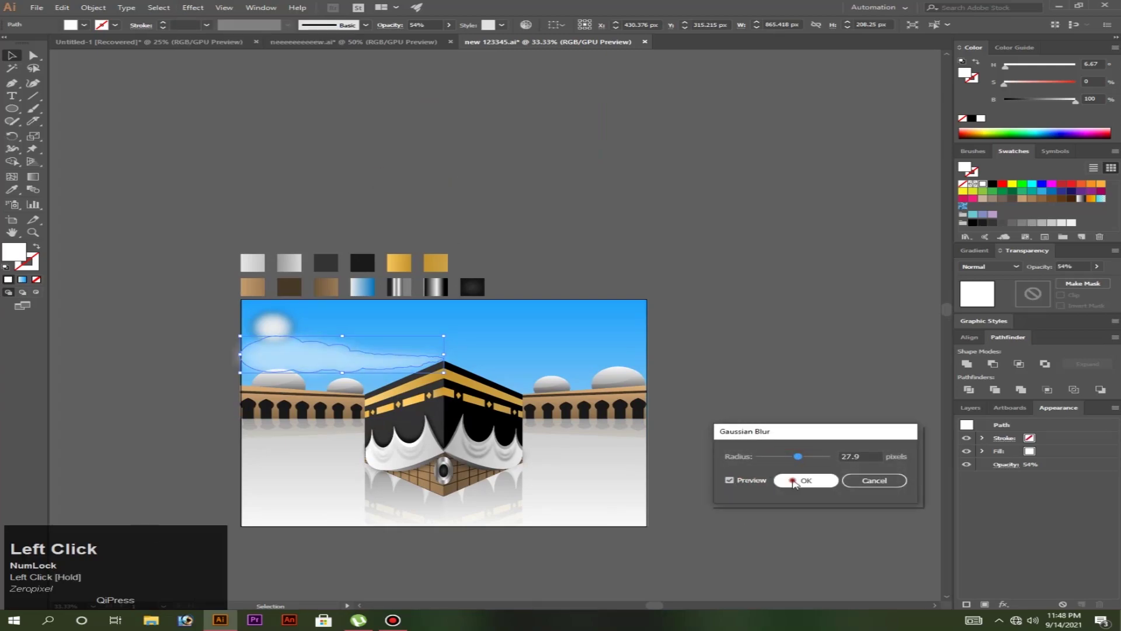
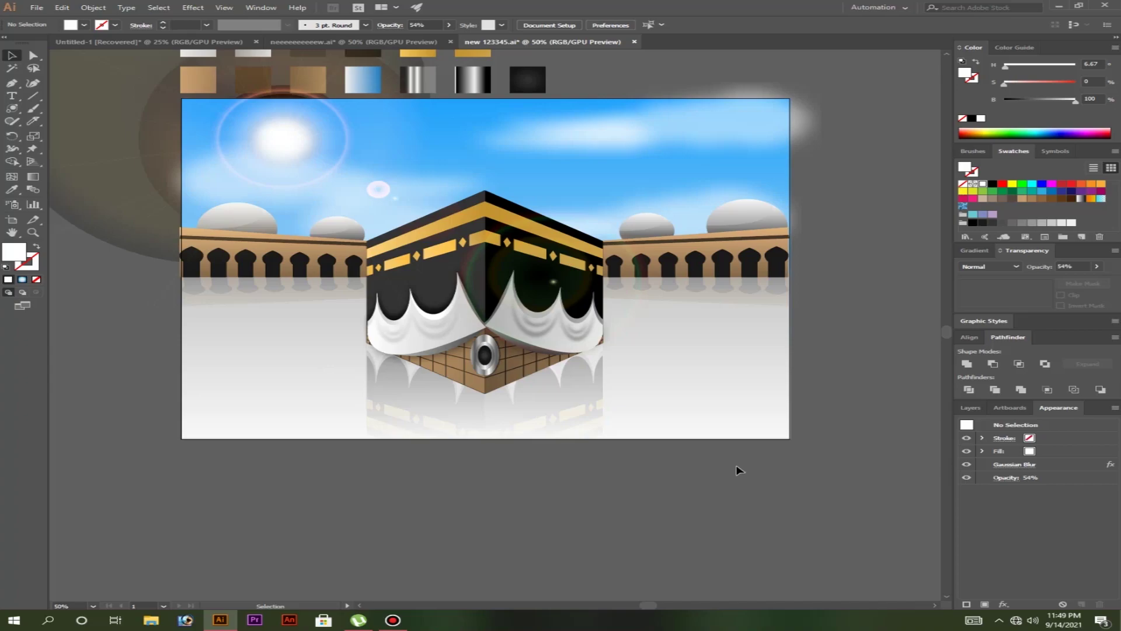
Take the Pen tool to start the reflection path at the Kaaba's lower-left corner
click(15, 83)
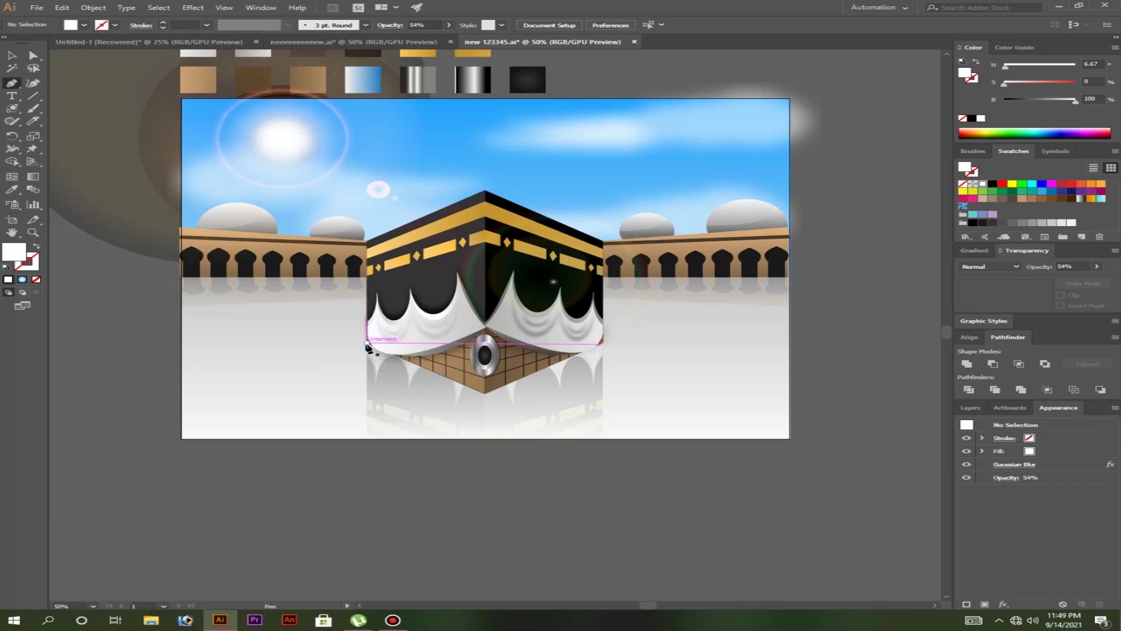